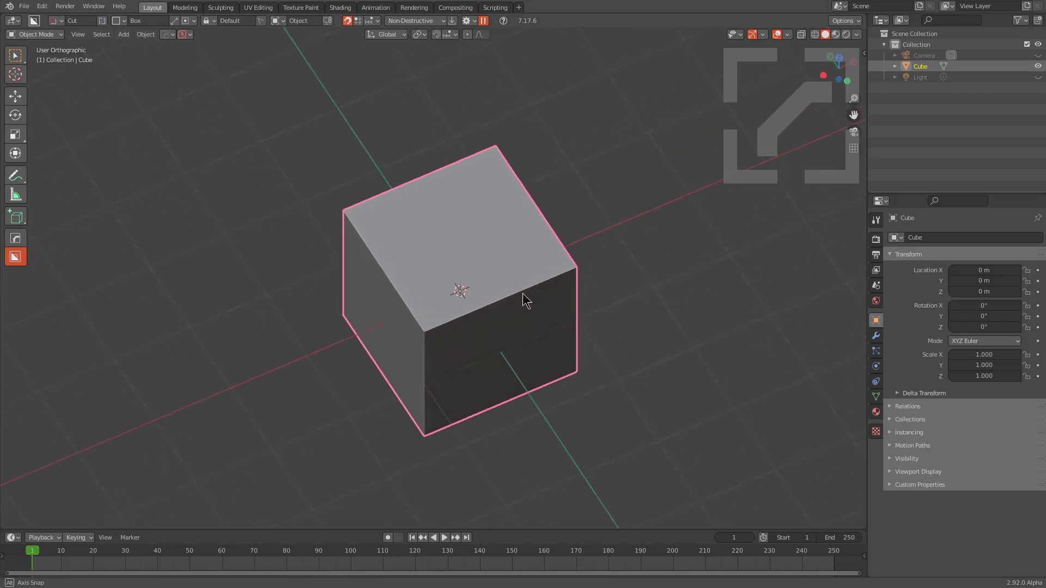
Step: Draw an irregular Ngon outline of corner points across the cube's top face with BoxCutter
scroll(up, 3)
key(d)
click(501, 331)
click(360, 254)
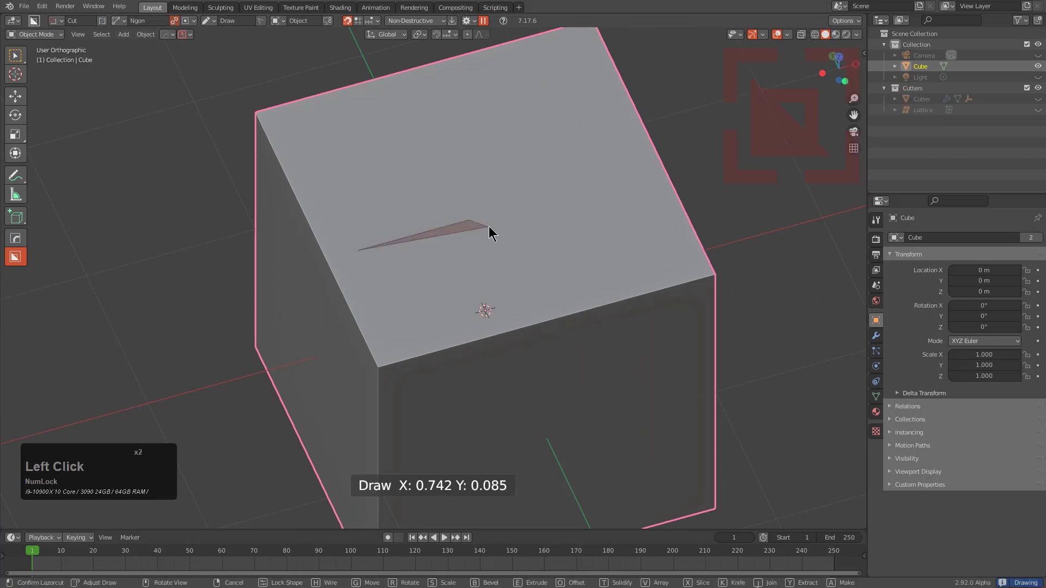
click(491, 229)
click(607, 193)
click(628, 229)
click(617, 251)
click(639, 283)
click(522, 321)
click(521, 326)
click(391, 364)
click(353, 276)
Step: Close the outline, extrude it to a shallow depth and confirm the recess cut
double_click(353, 276)
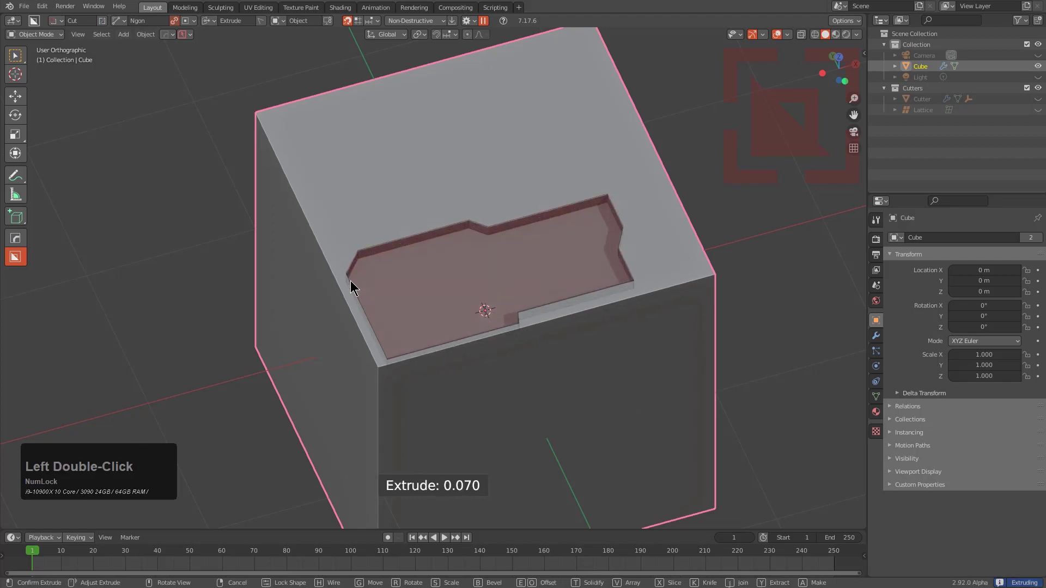
double_click(352, 284)
click(352, 284)
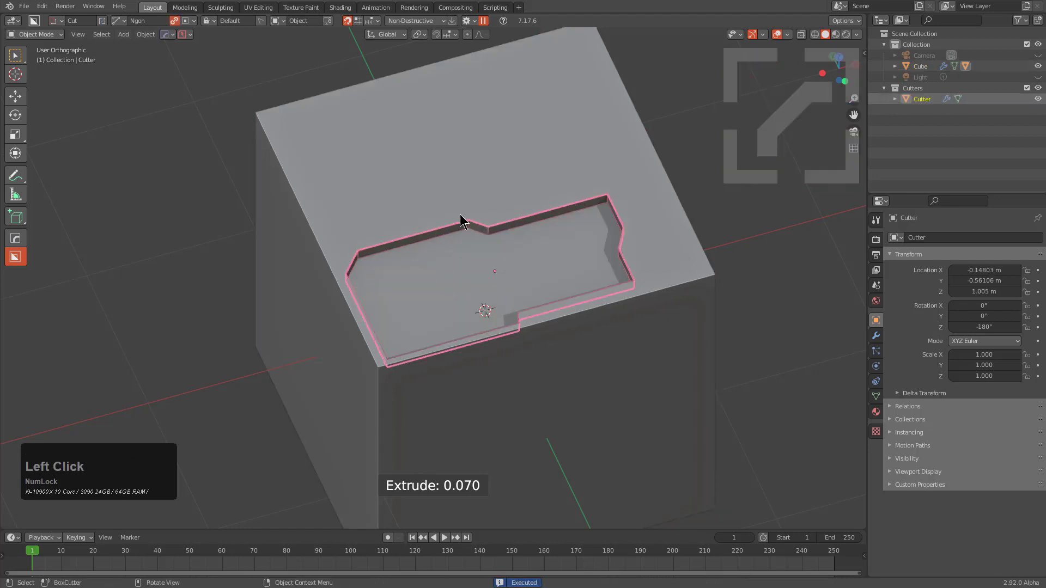
Step: Add a HardOps Honeycomb shape and place it over the recess, viewed from above
key(alt+w)
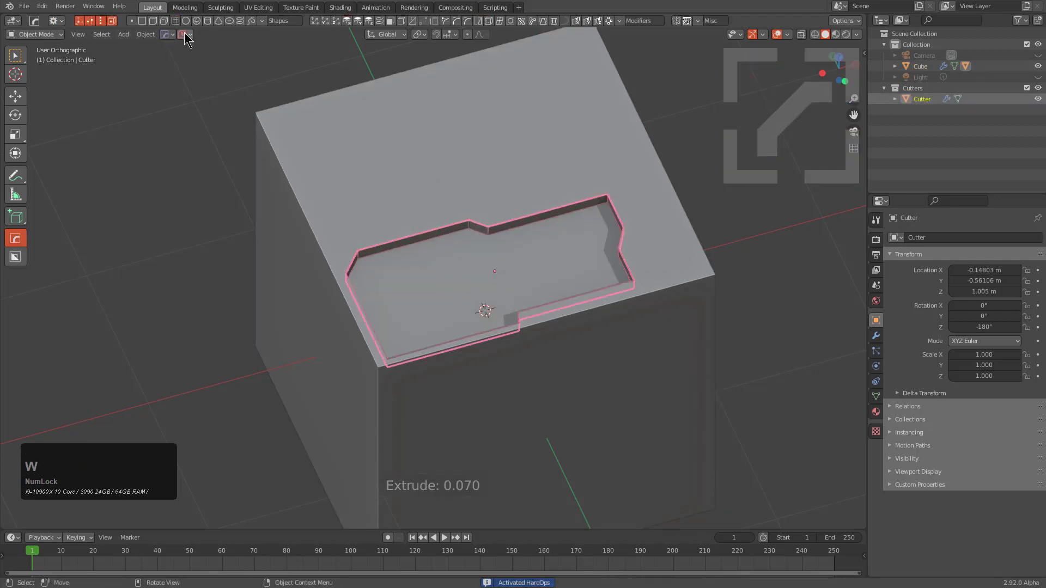
click(180, 26)
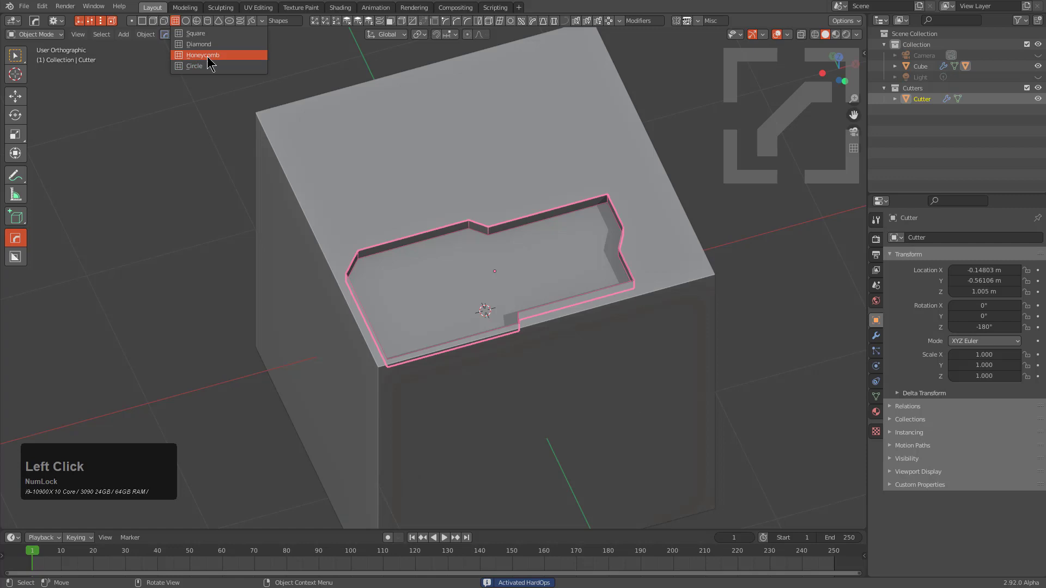
click(209, 60)
middle_click(518, 242)
key(g)
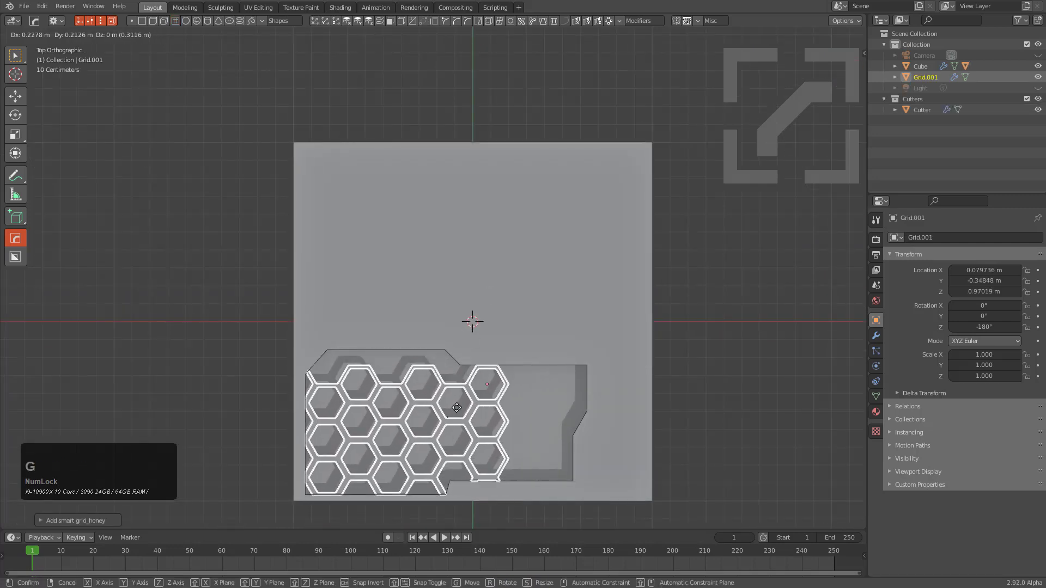
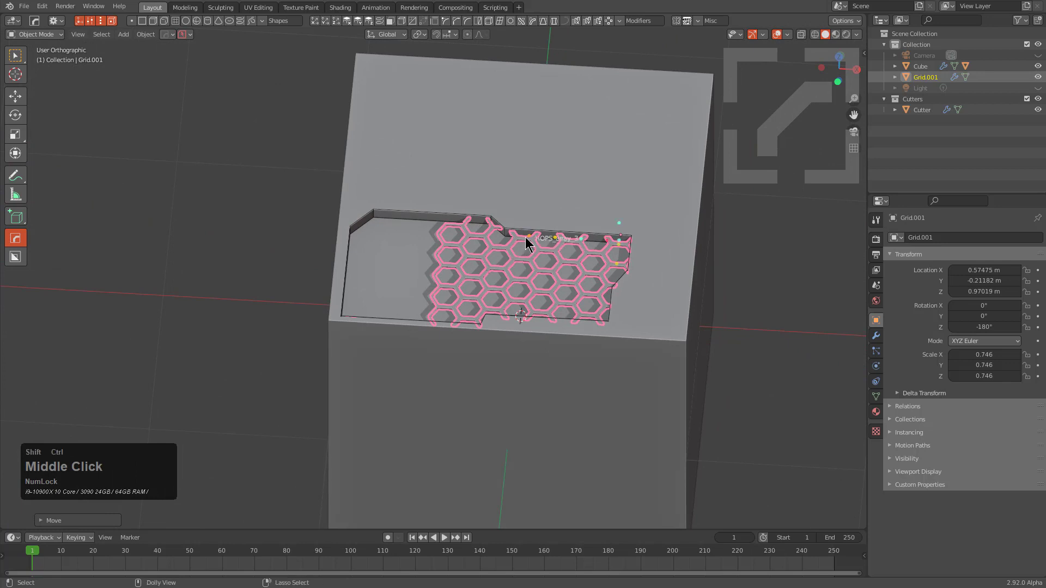
drag(533, 235, 529, 281)
middle_click(632, 306)
middle_click(634, 307)
scroll(up, 3)
middle_click(472, 301)
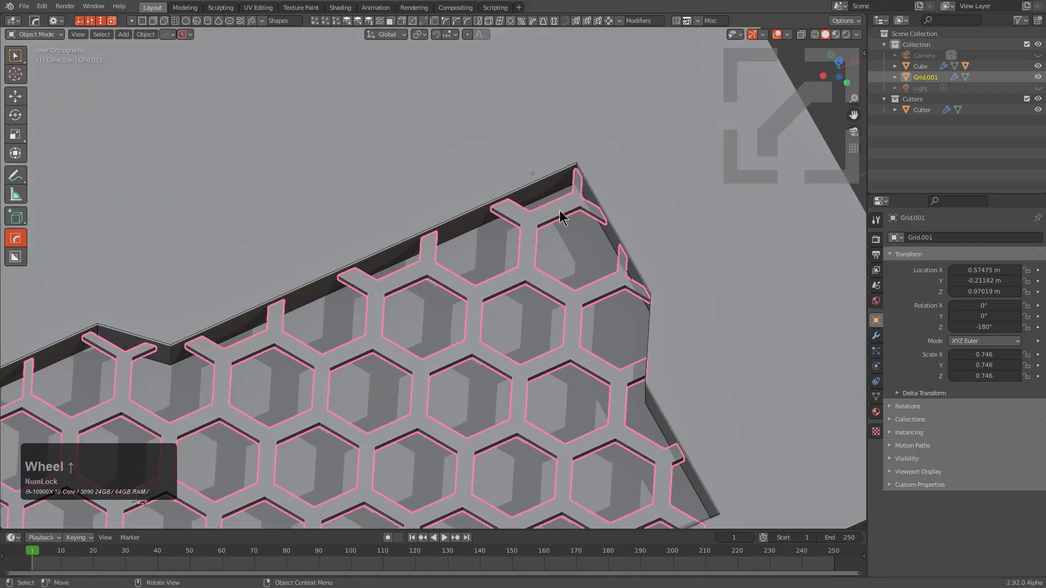
Step: Step through the honeycomb's modifiers and Smart Apply them into real geometry
key(q)
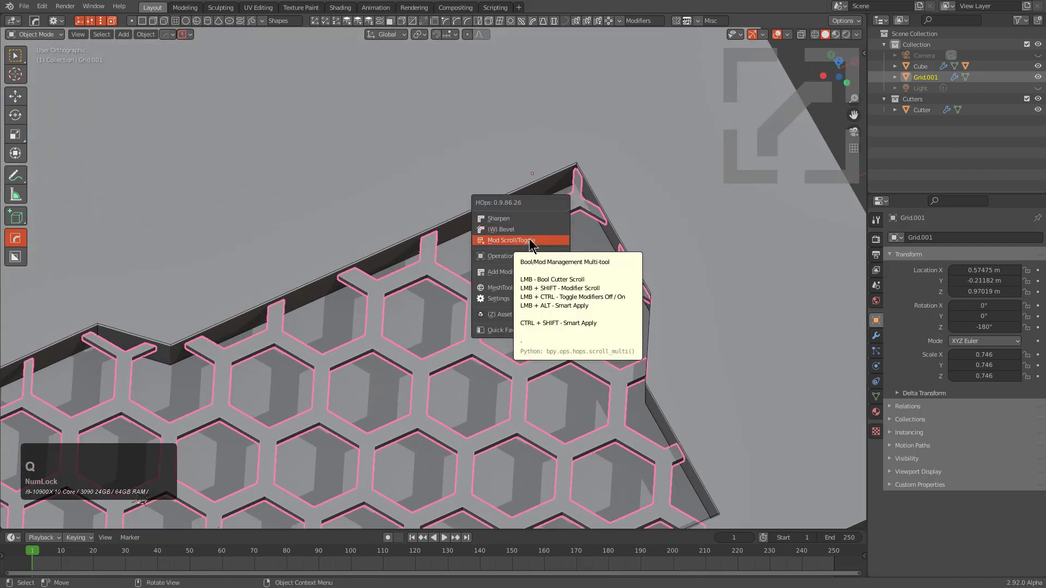
key(shift+Num_Lock)
click(532, 241)
scroll(up, 3)
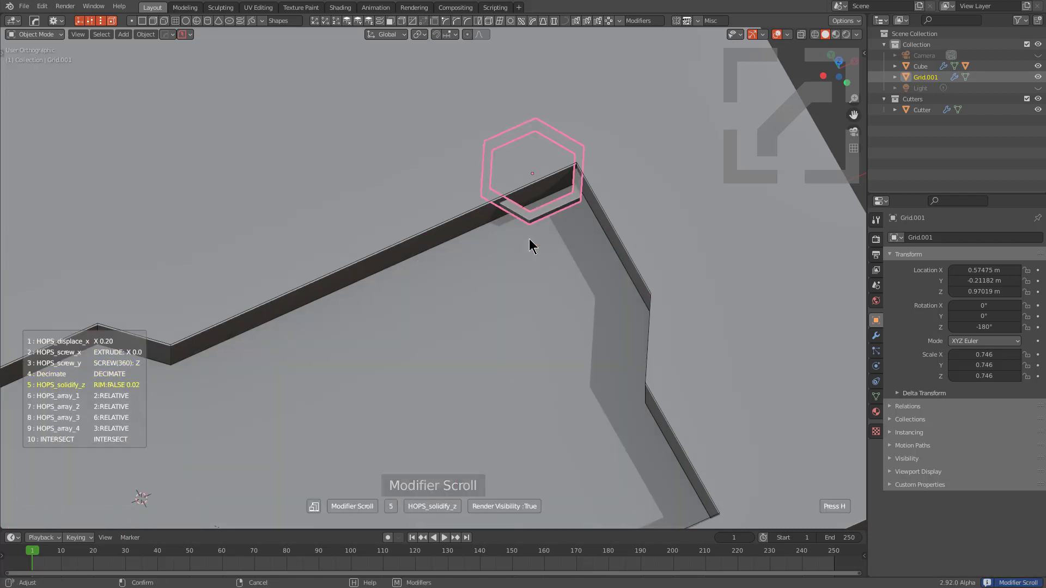
key(ctrl+Num_Lock)
click(533, 241)
middle_click(577, 254)
scroll(up, 3)
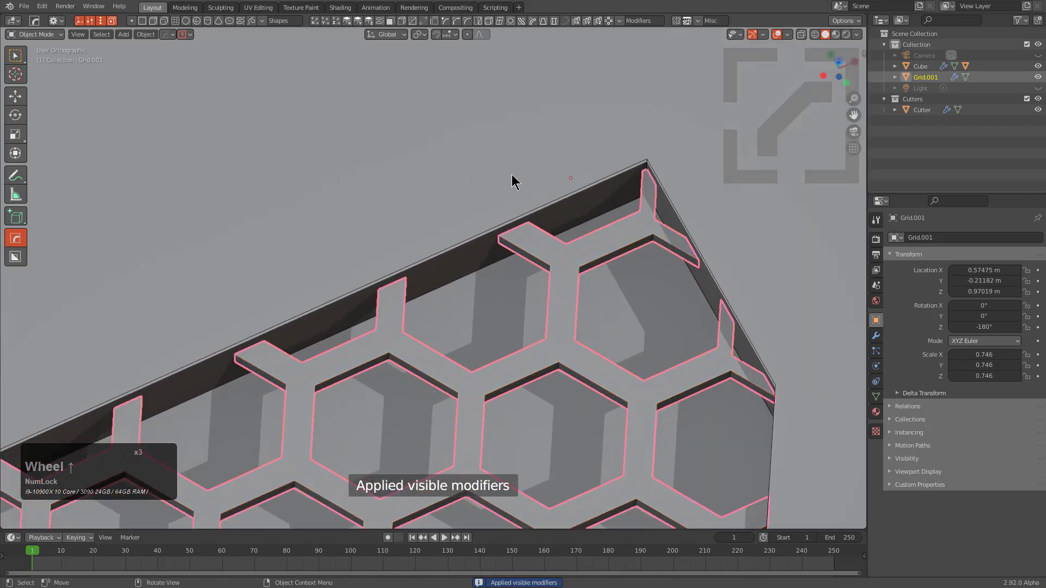
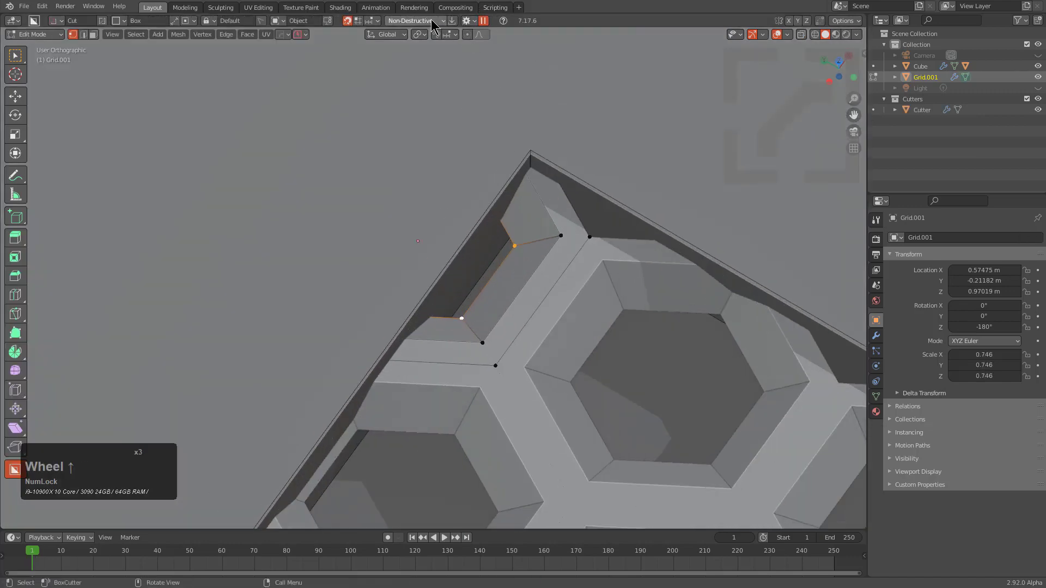
Step: Set BoxCutter to Destructive so the honeycomb cells become sunken beveled pockets, then leave Edit Mode
click(435, 21)
click(418, 38)
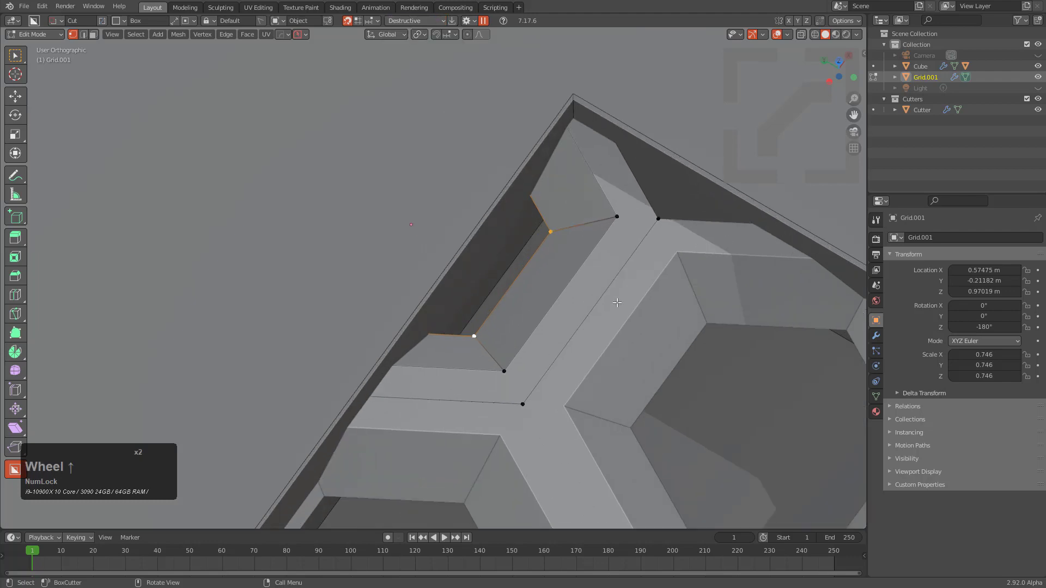
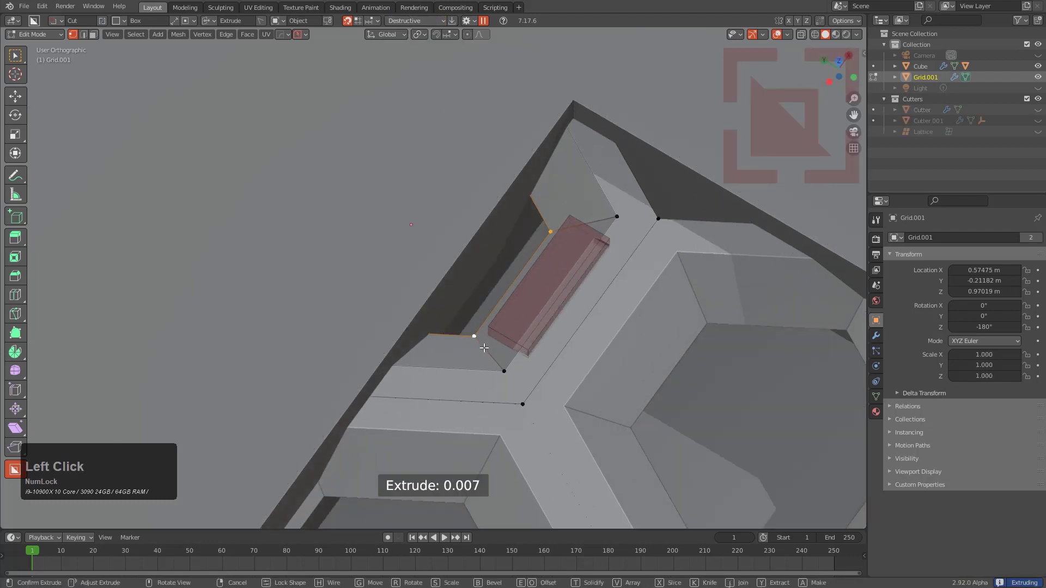
scroll(down, 3)
middle_click(544, 355)
middle_click(551, 322)
key(alt+a)
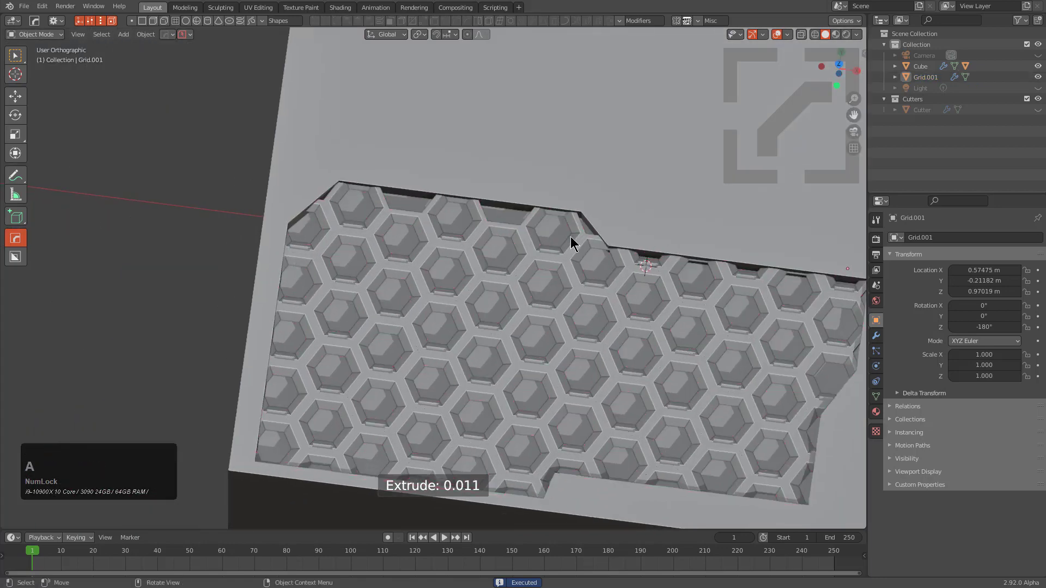
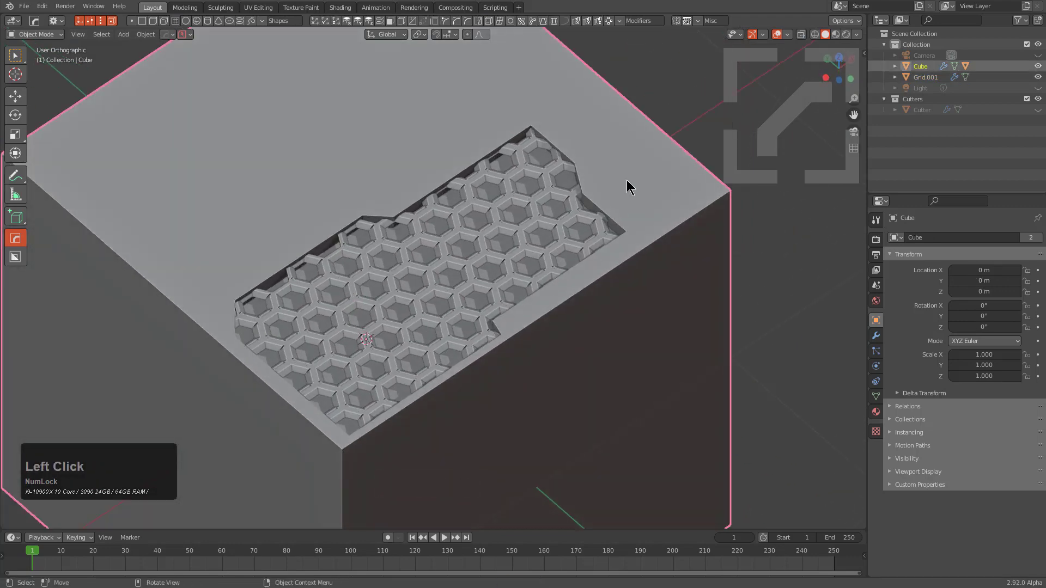
Step: Select the recess cutter and bring up the N side panel
key(q)
click(632, 181)
click(629, 182)
middle_click(553, 227)
key(g)
right_click(494, 259)
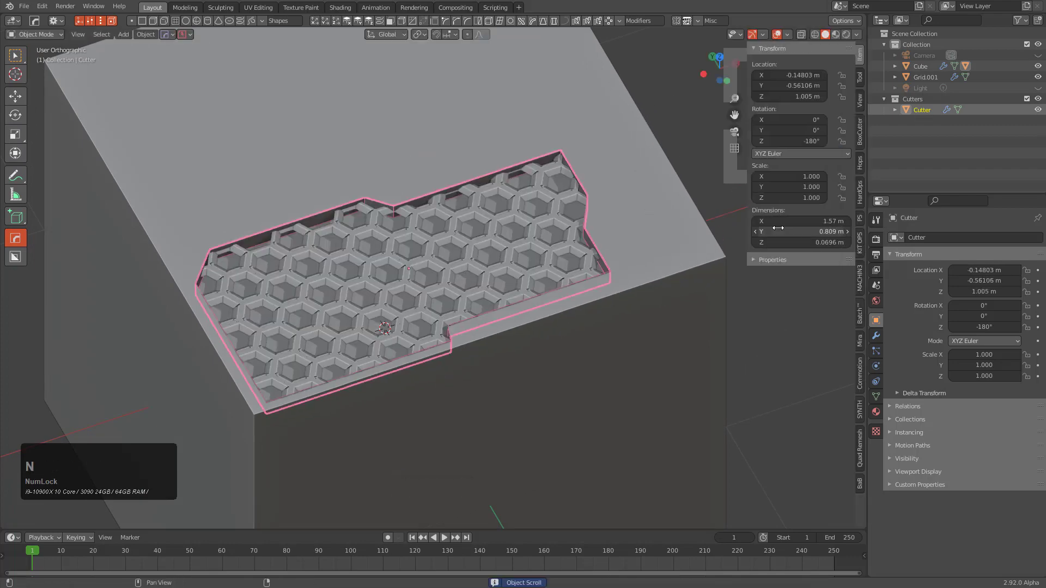
key(n)
Step: In the KIT OPS tab load the library and Create INSERT from the cutter, entering the factory scene
click(865, 241)
click(794, 93)
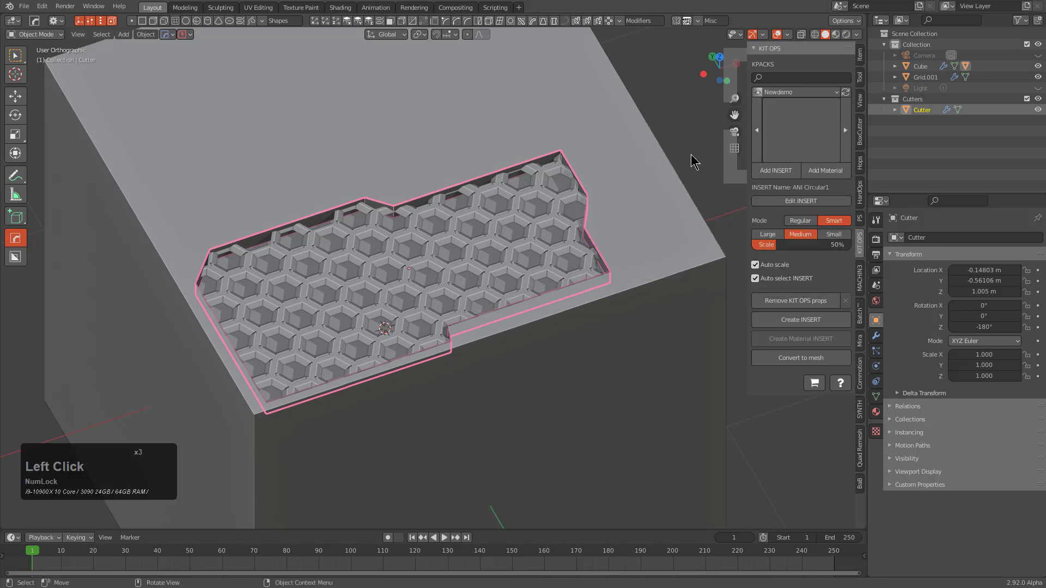
click(810, 111)
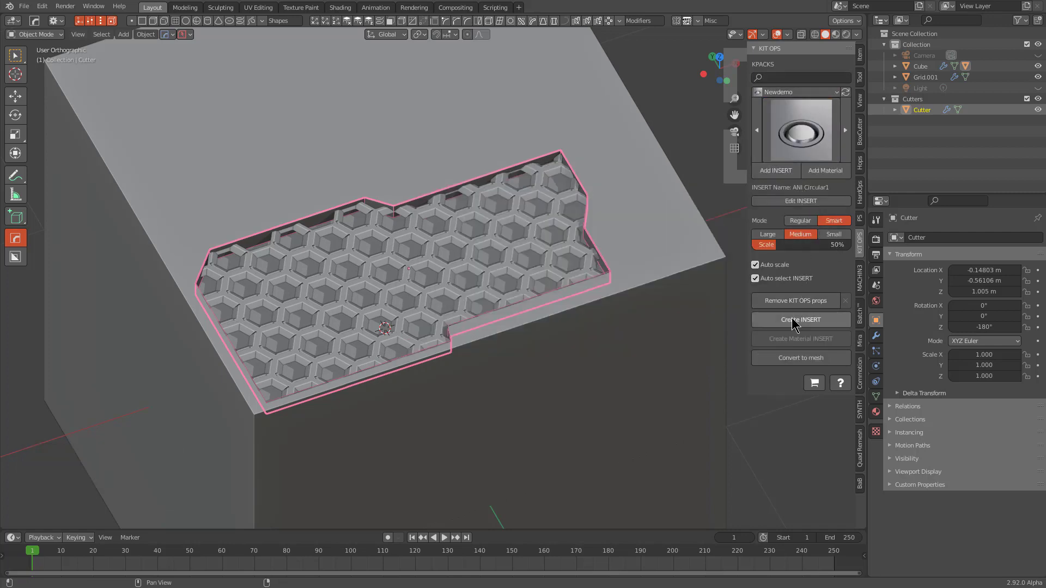
click(797, 319)
middle_click(467, 291)
scroll(up, 3)
middle_click(587, 242)
Step: Raise the cutter along Z in the factory scene and look it over
key(g)
key(z)
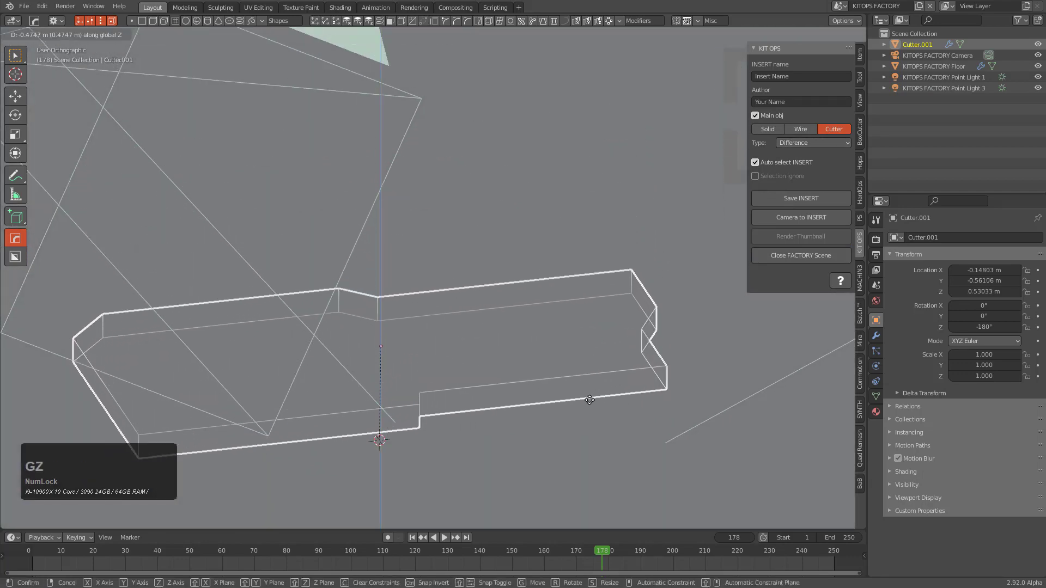
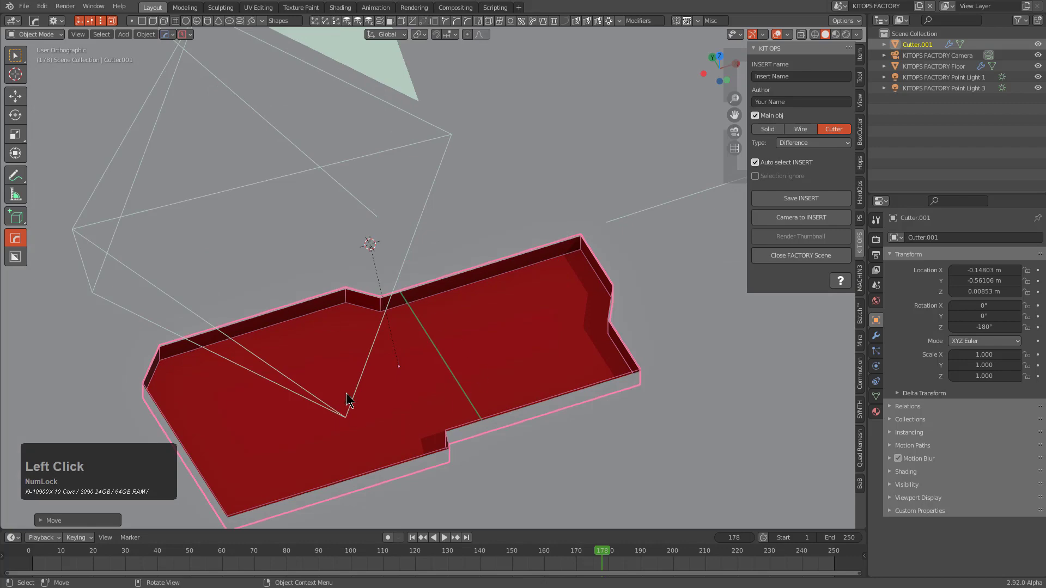
click(780, 254)
middle_click(497, 199)
scroll(up, 3)
key(alt+a)
click(531, 196)
middle_click(530, 222)
scroll(down, 3)
Step: Close the factory scene, select cutter plus Grid.001 honeycomb and Create INSERT from both
key(g)
right_click(460, 243)
click(449, 200)
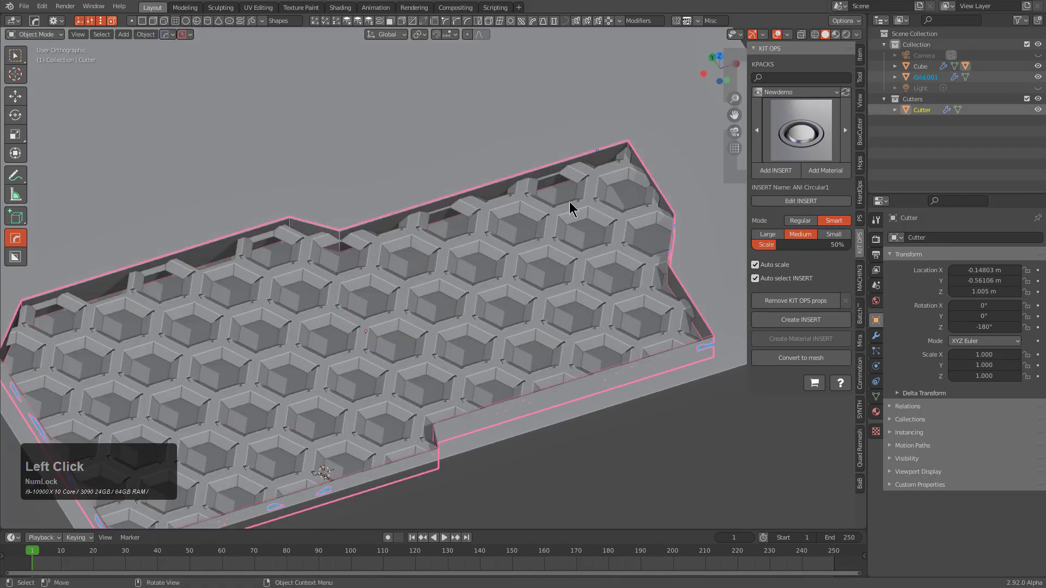
key(alt+z)
click(784, 317)
Step: Move the new Cutter.001 along Z and select the Grid.002 honeycomb in the factory
key(alt+z)
scroll(down, 3)
middle_click(466, 247)
key(alt+a)
click(649, 191)
scroll(down, 3)
middle_click(574, 269)
key(g)
key(z)
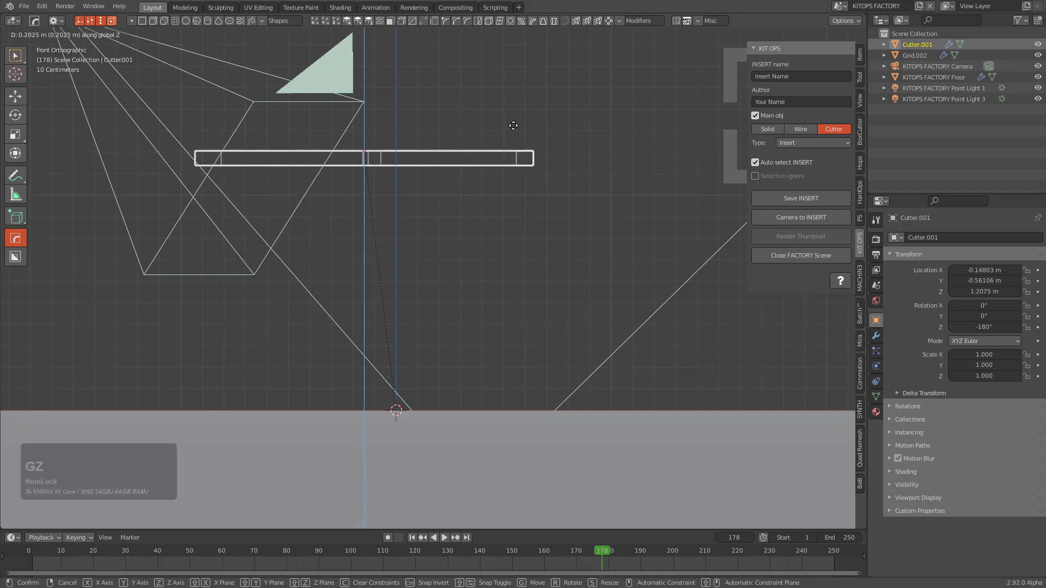
middle_click(459, 186)
scroll(up, 3)
click(521, 197)
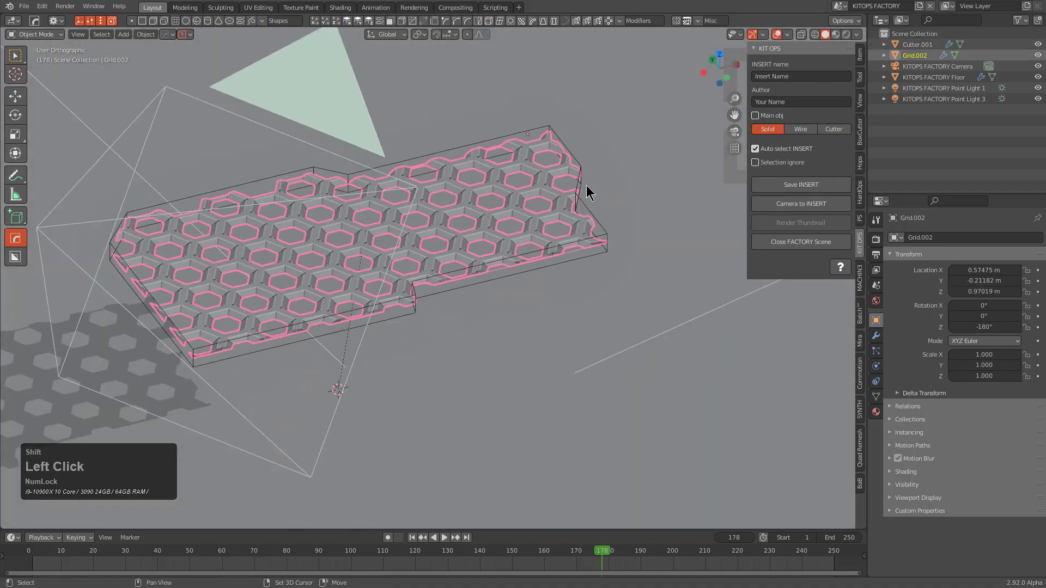
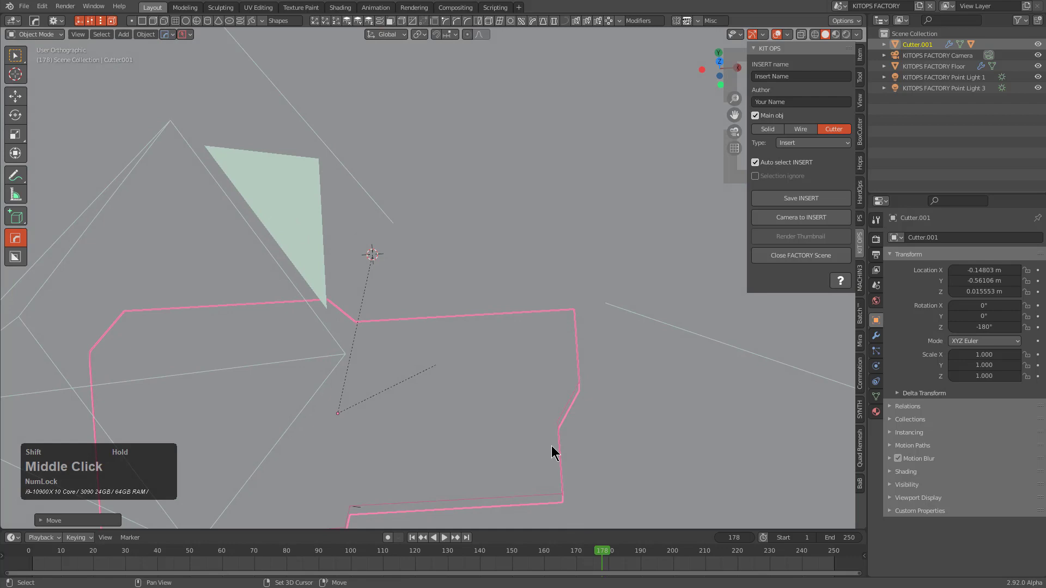
Step: Merge the honeycomb into Cutter.001 and lower the combined piece toward the factory floor
middle_click(559, 310)
key(g)
key(z)
click(556, 289)
click(850, 127)
click(818, 129)
click(834, 128)
middle_click(532, 333)
scroll(up, 3)
key(g)
key(z)
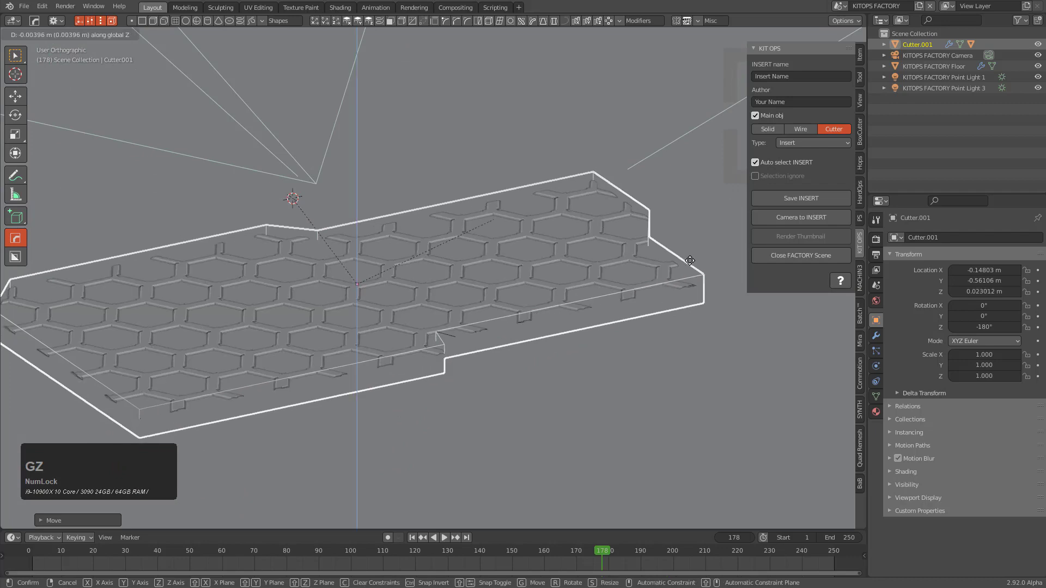
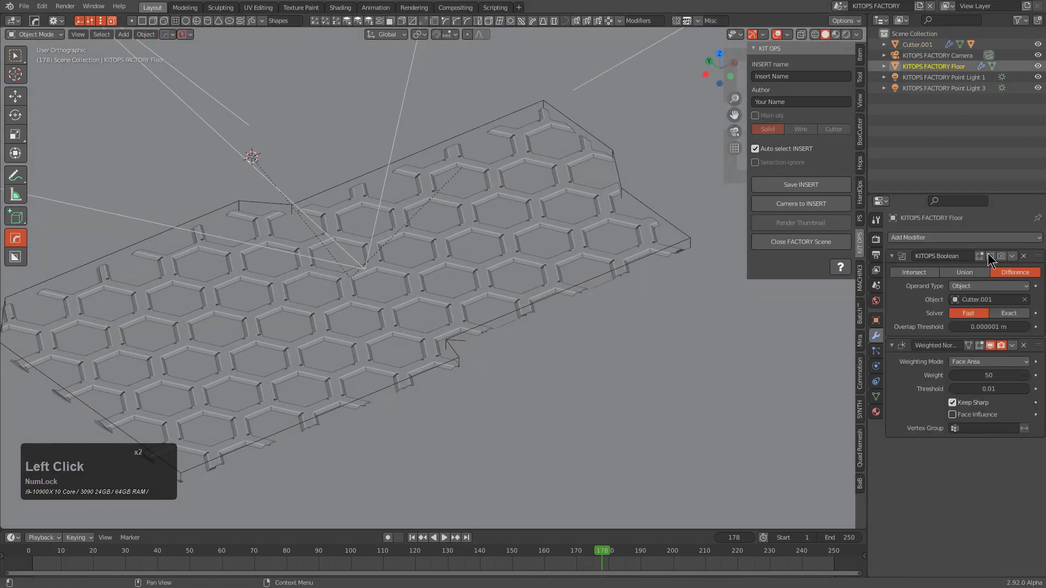
Step: Check the floor's KITOPS Boolean, then select Cutter.001 and nudge it along Z
click(993, 257)
middle_click(652, 235)
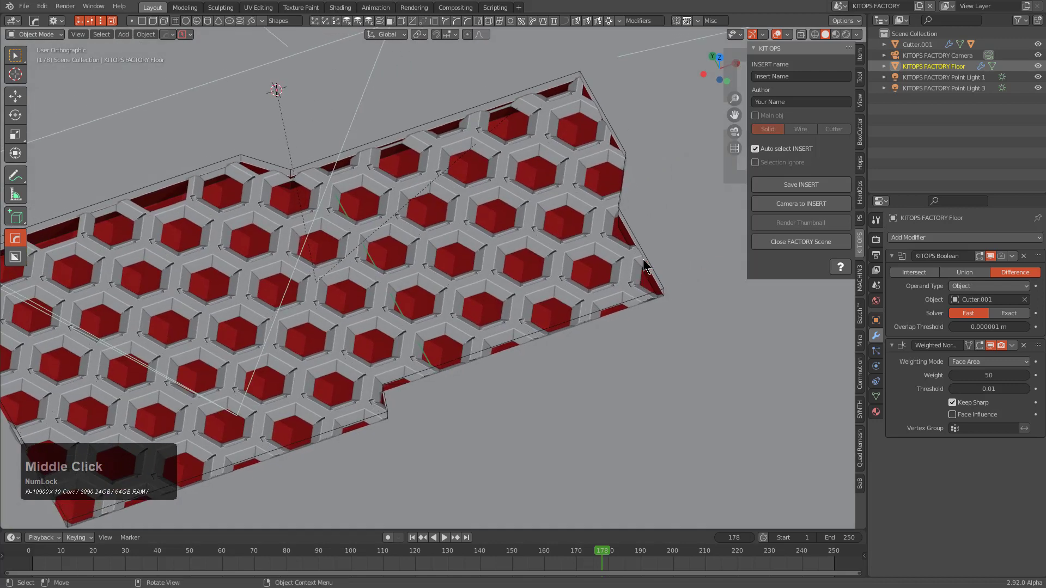
click(647, 257)
key(g)
key(z)
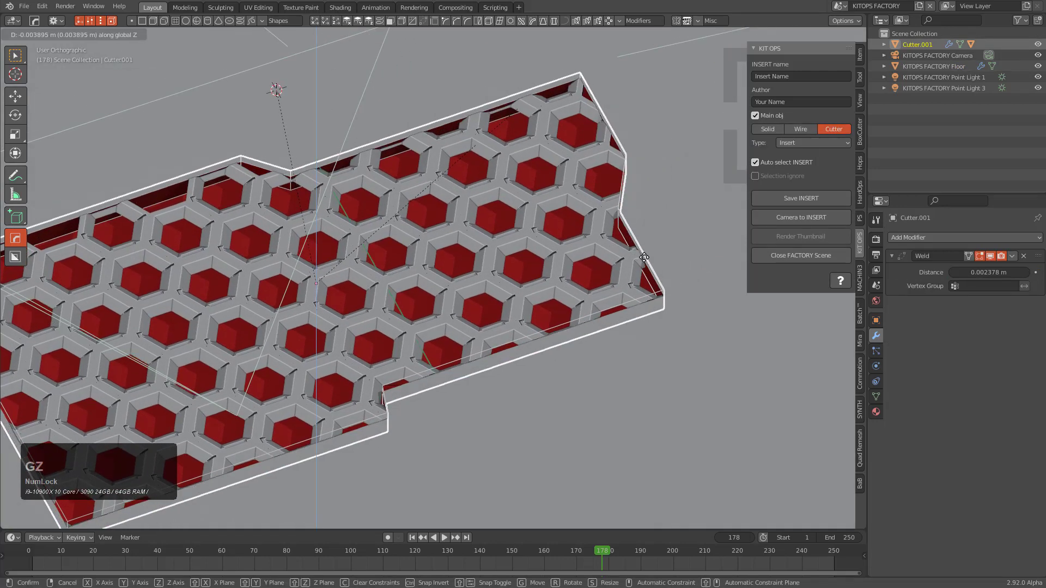
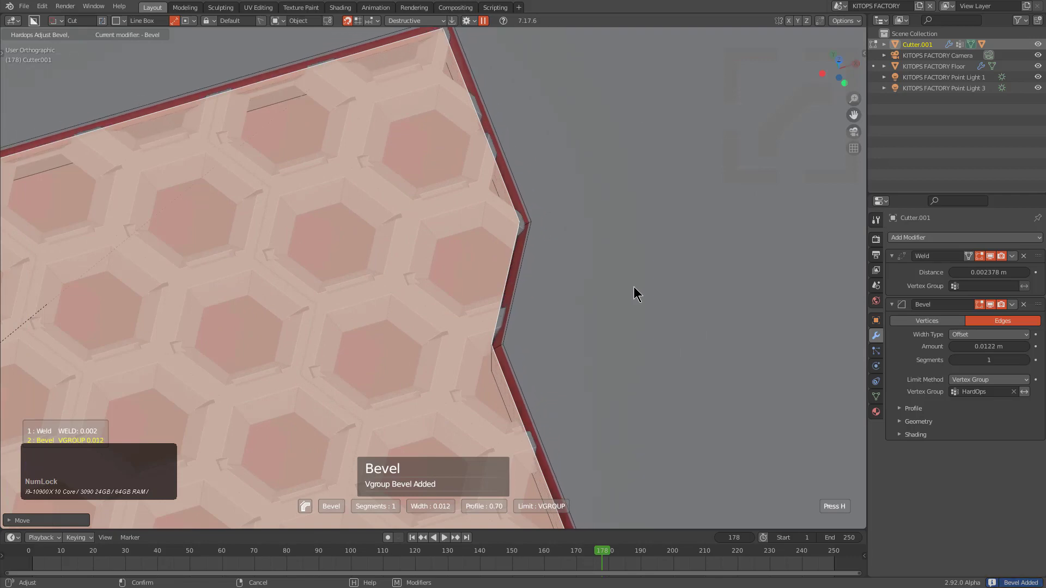
click(636, 290)
scroll(down, 3)
middle_click(466, 290)
middle_click(511, 263)
scroll(up, 3)
middle_click(506, 273)
scroll(down, 3)
middle_click(556, 317)
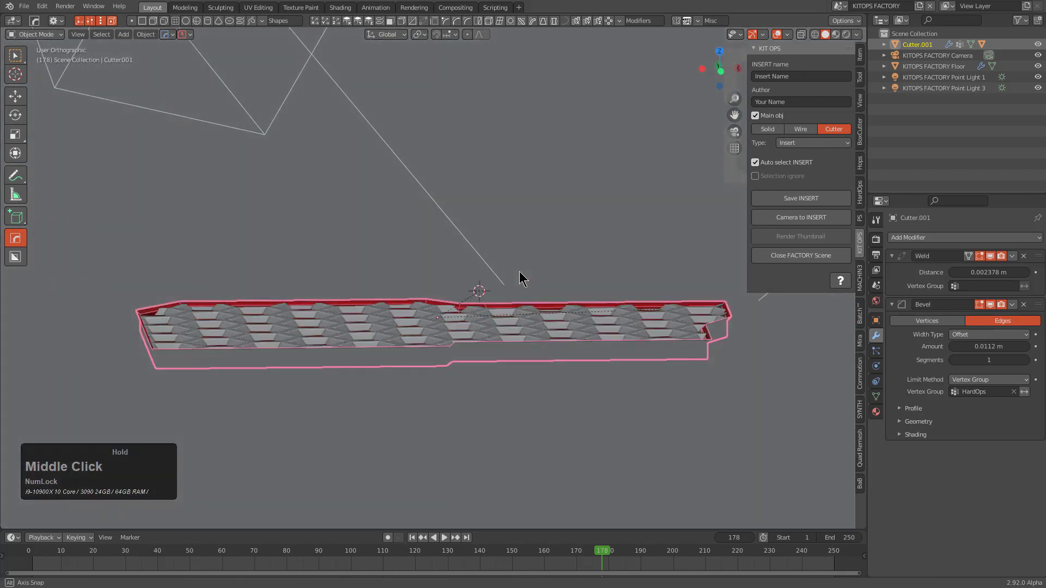
scroll(up, 3)
middle_click(516, 361)
key(ctrl+a)
click(425, 276)
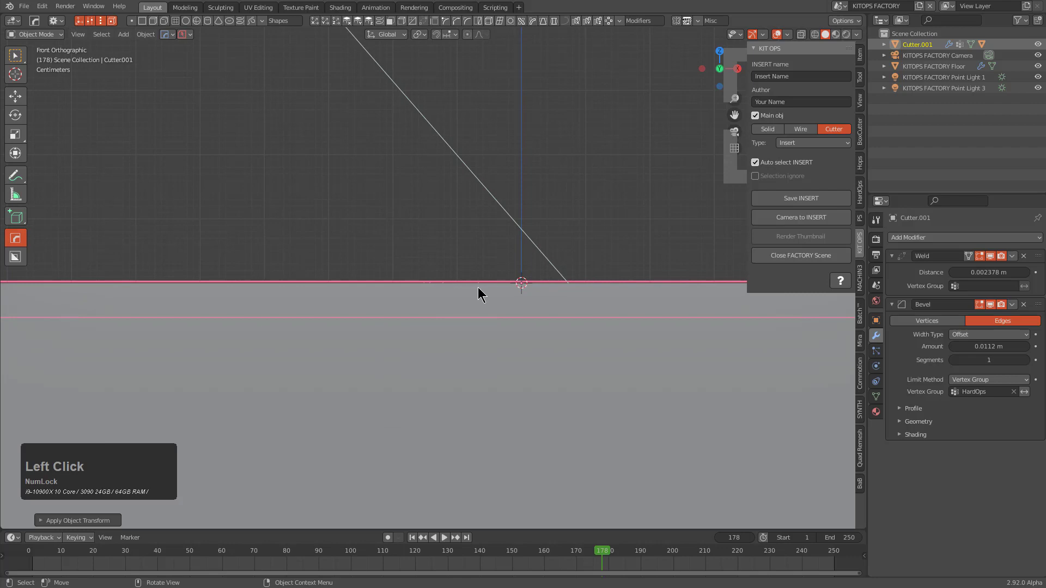
scroll(up, 3)
scroll(down, 3)
middle_click(496, 288)
scroll(down, 3)
middle_click(562, 323)
scroll(down, 3)
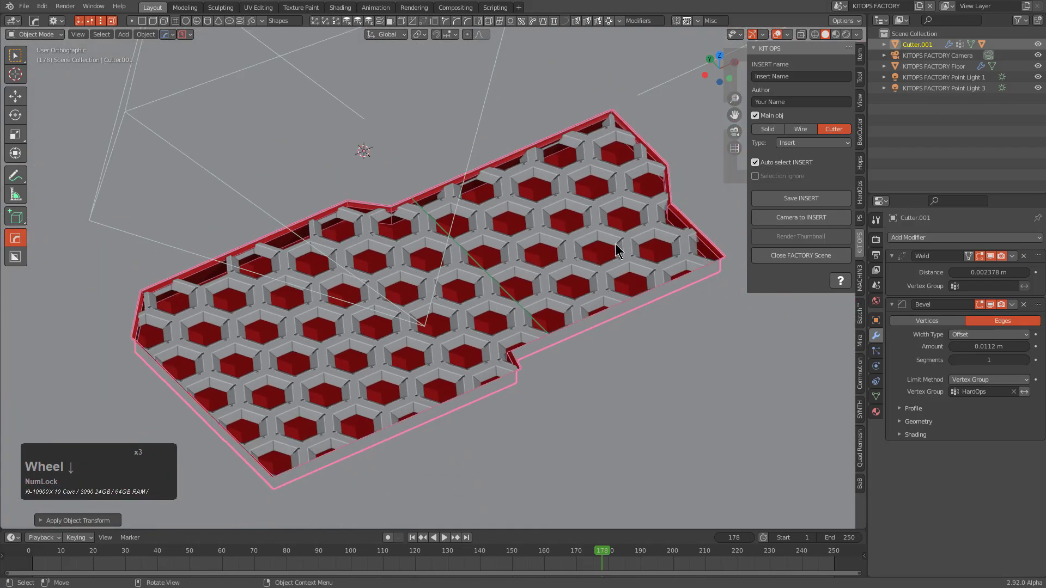
Step: Save the cutter as a KIT OPS insert file named ht_hex.blend
click(792, 198)
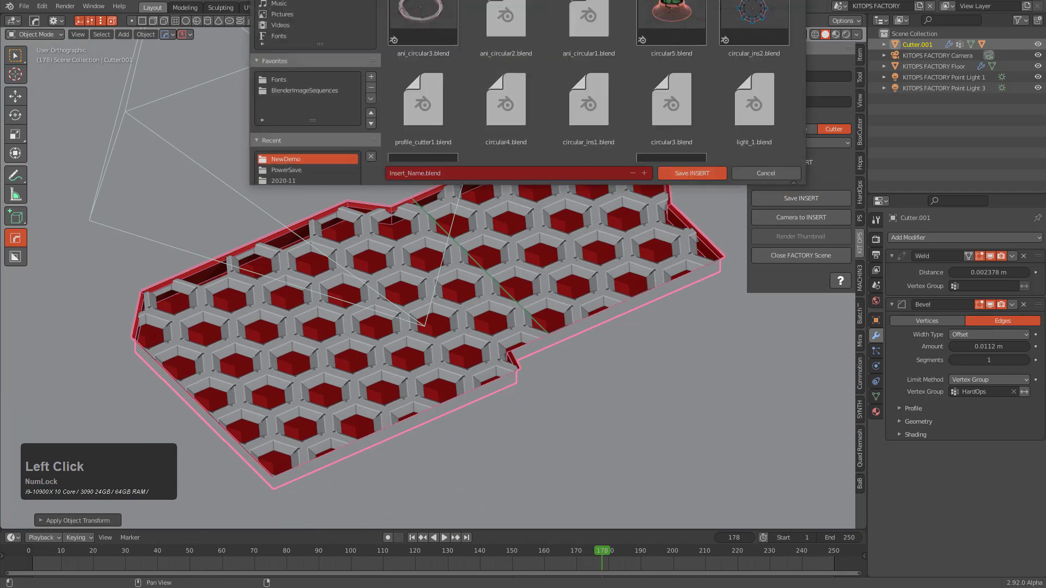
click(443, 176)
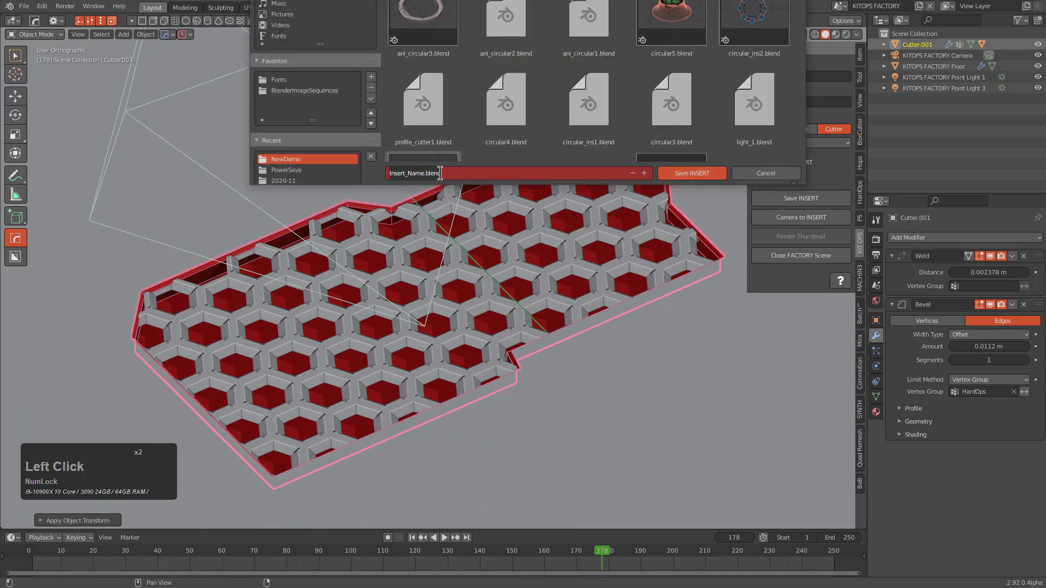
text(htex)
key(Return)
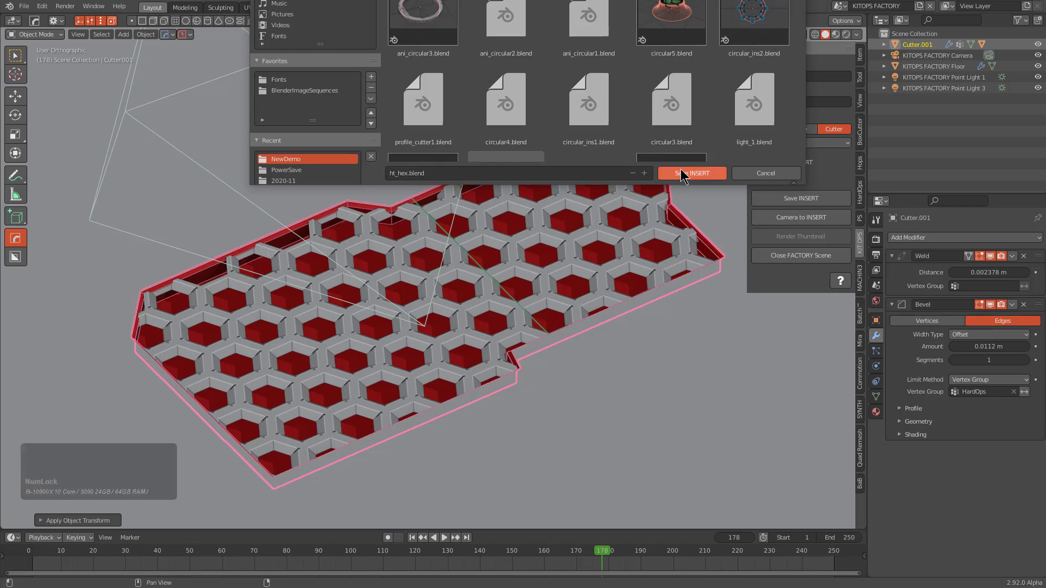
click(698, 171)
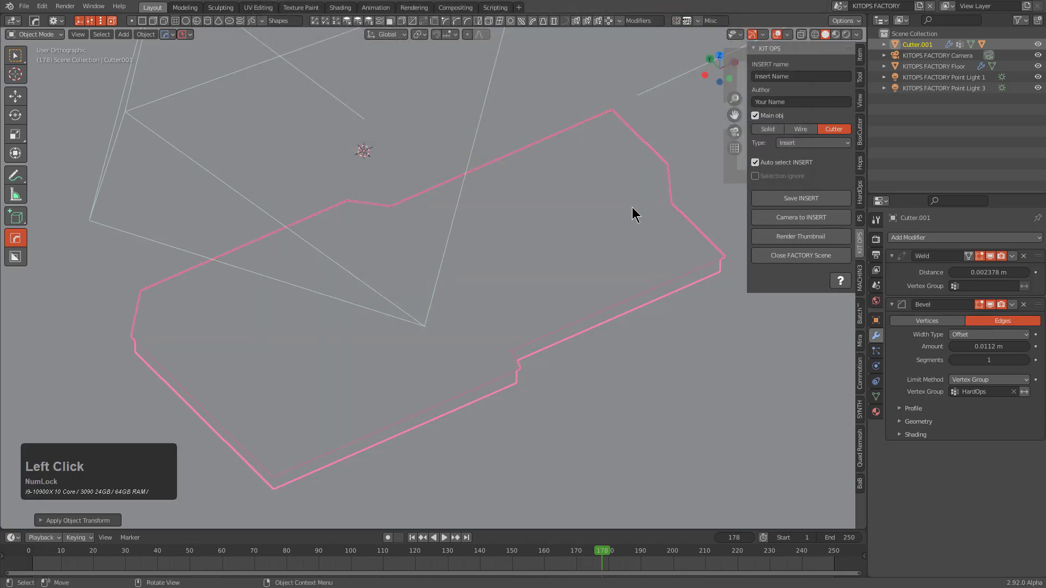
Step: Nudge the cutter, inspect the floor cut and select the honeycomb object
middle_click(626, 224)
key(g)
key(z)
right_click(616, 201)
click(637, 377)
click(997, 256)
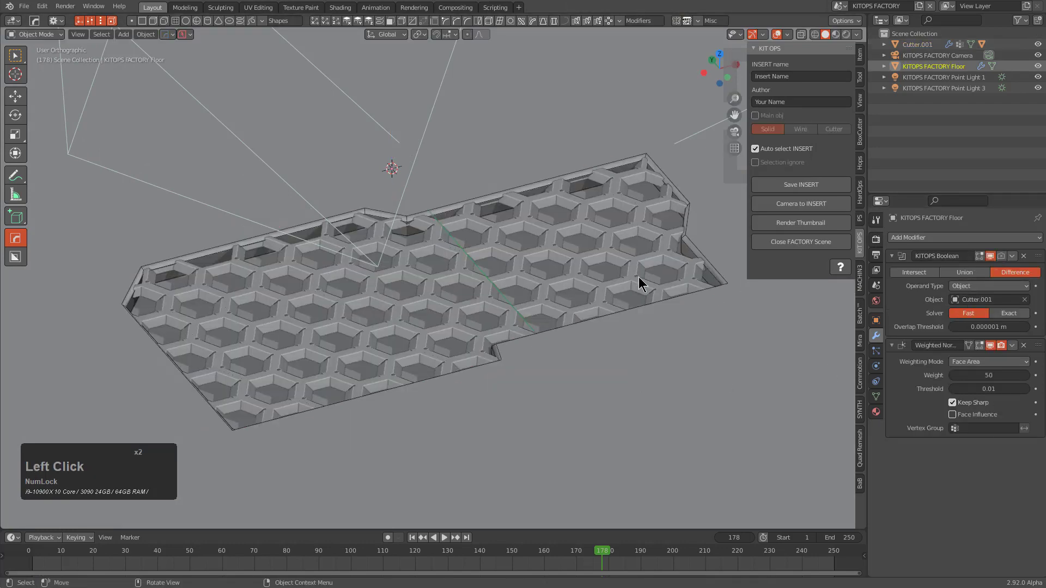
click(682, 261)
key(alt+m)
click(656, 260)
middle_click(604, 278)
Step: Give the honeycomb a blank green material and render the insert thumbnail from camera view
key(KP_0)
click(792, 204)
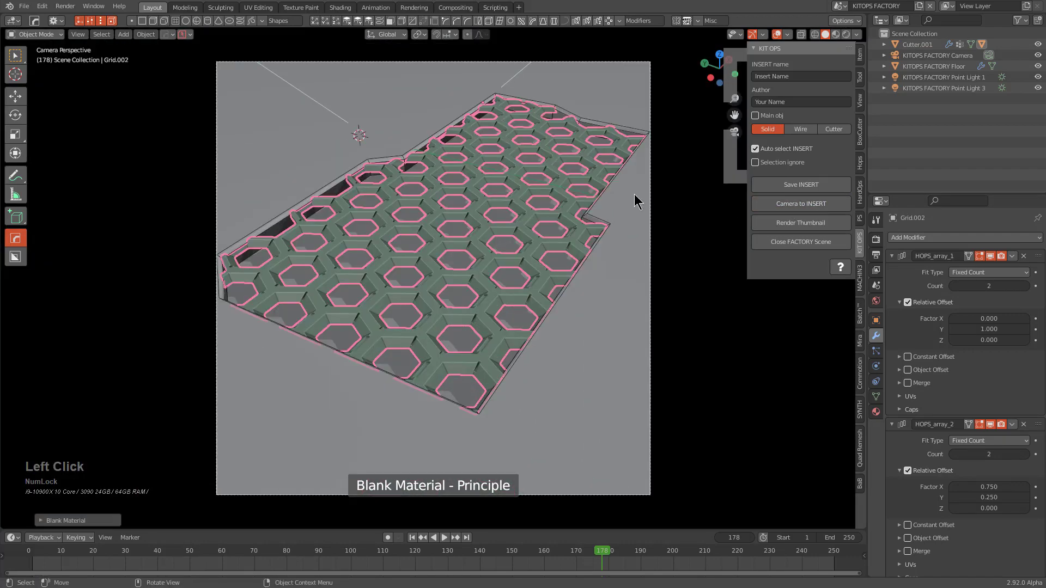
key(a)
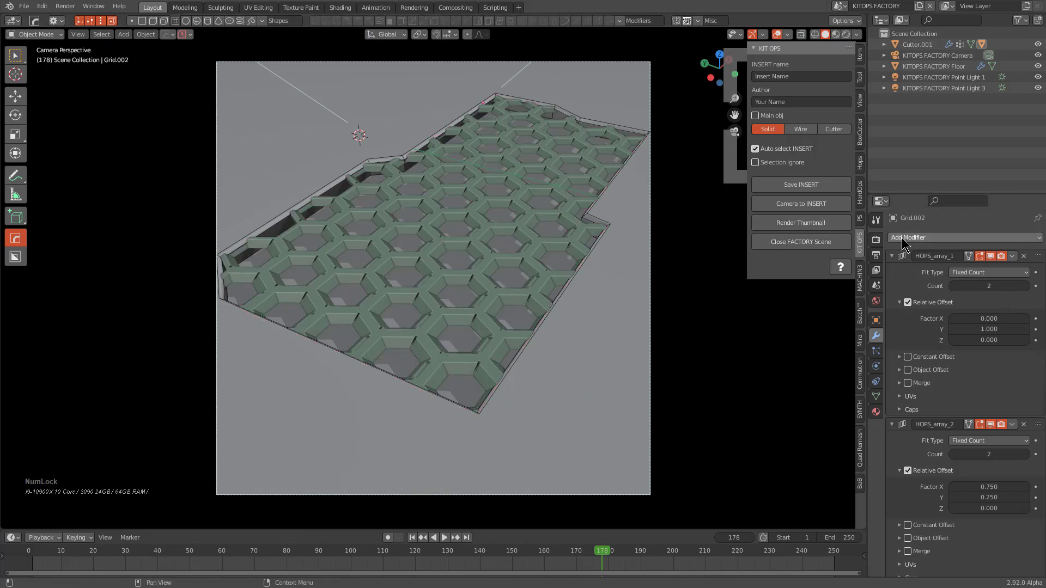
click(884, 236)
click(818, 224)
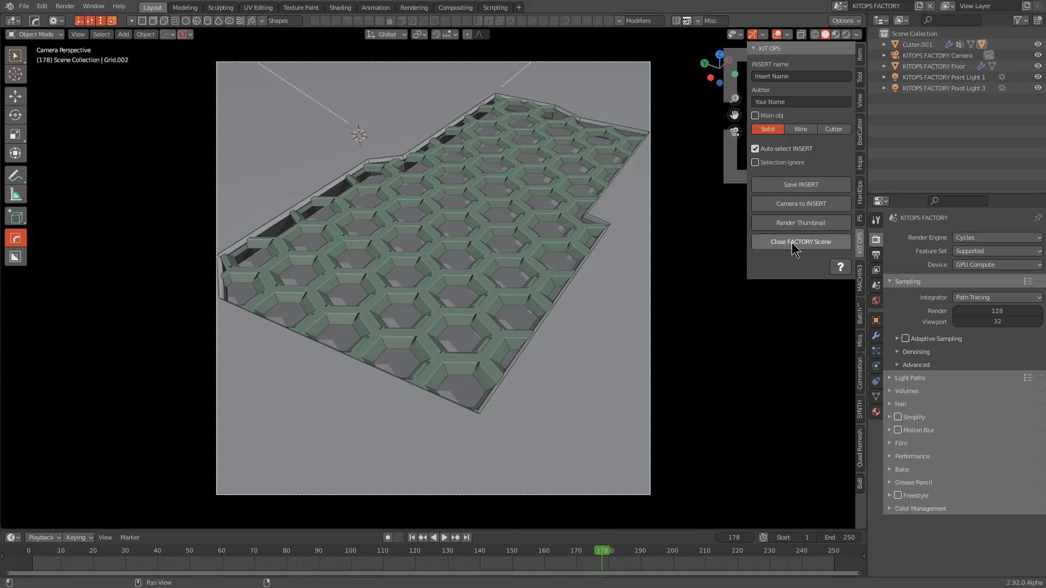
click(812, 191)
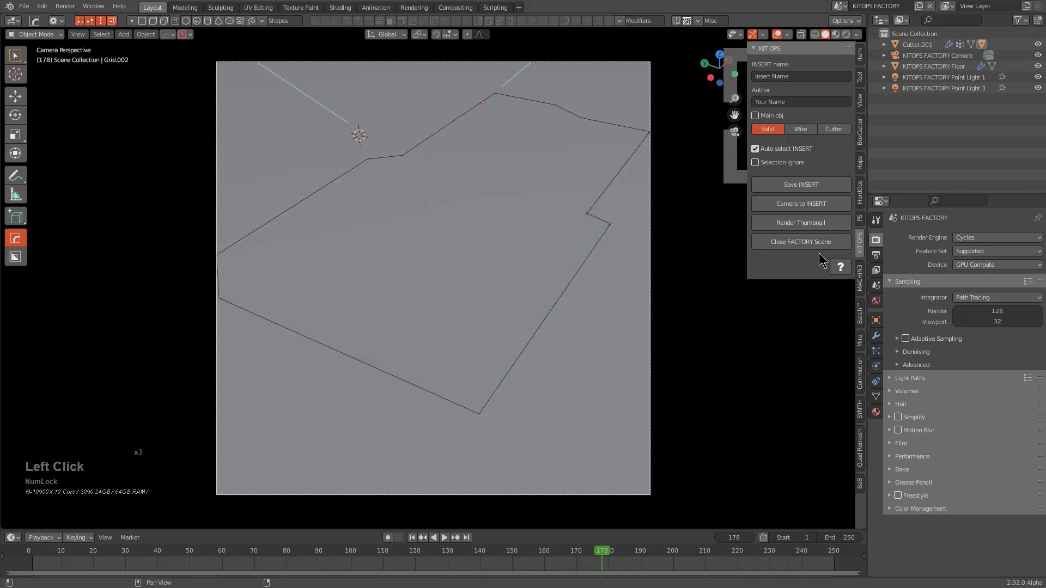
Step: Close the factory scene and bring up the KPACKS gallery showing the honeycomb insert
click(571, 299)
click(590, 335)
click(878, 335)
click(997, 255)
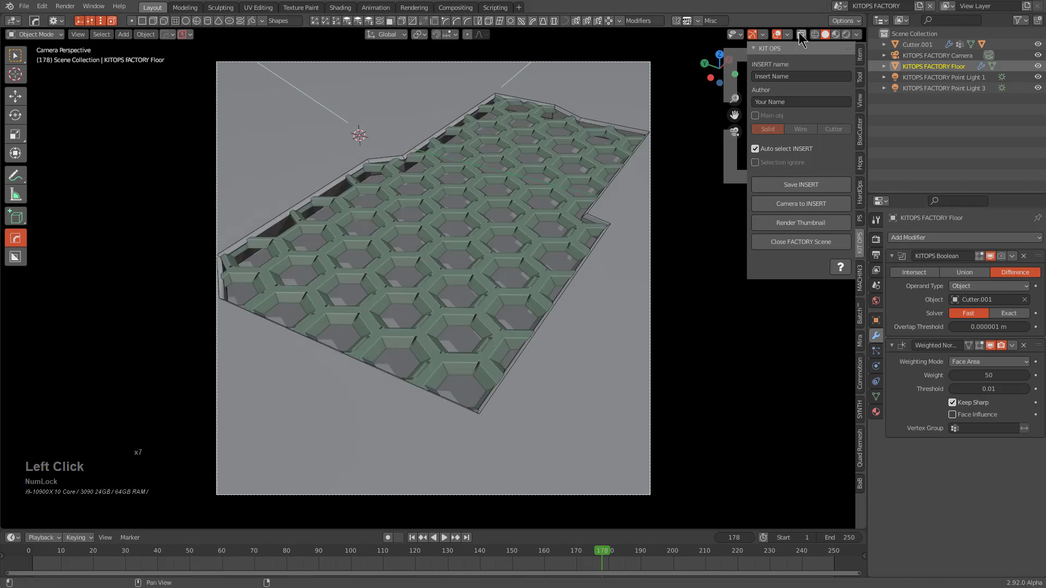
click(1003, 259)
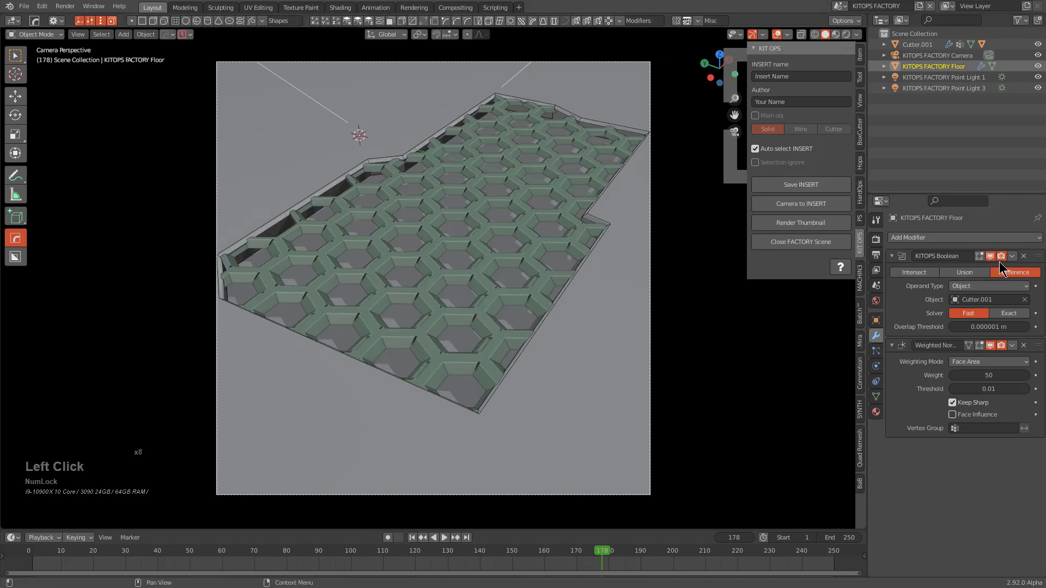
click(803, 226)
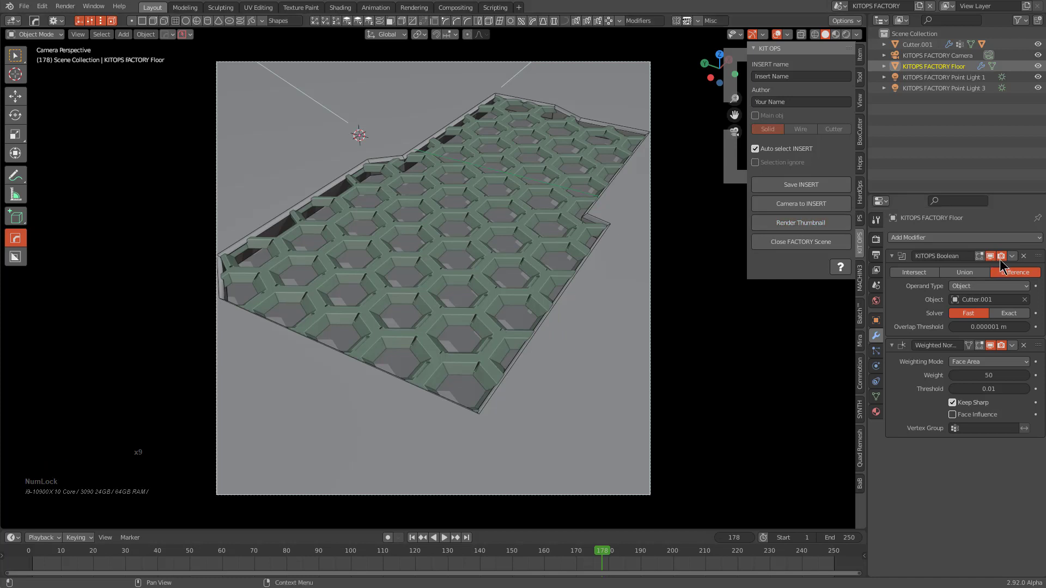
click(812, 248)
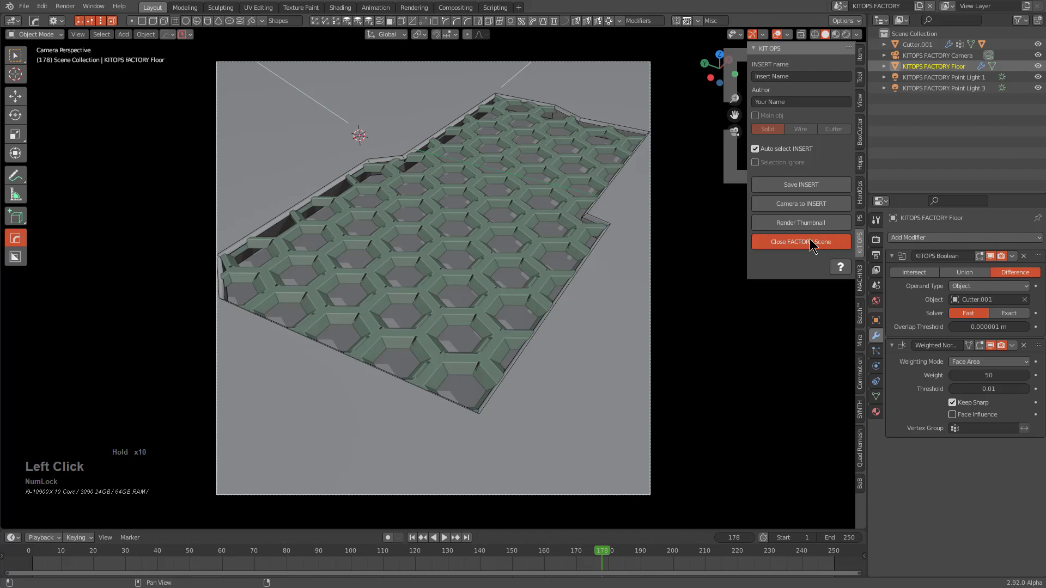
middle_click(538, 263)
scroll(down, 3)
middle_click(441, 276)
scroll(down, 3)
middle_click(467, 372)
Step: Add the honeycomb insert onto the cube's side face and open it with Edit INSERT
click(467, 354)
click(792, 126)
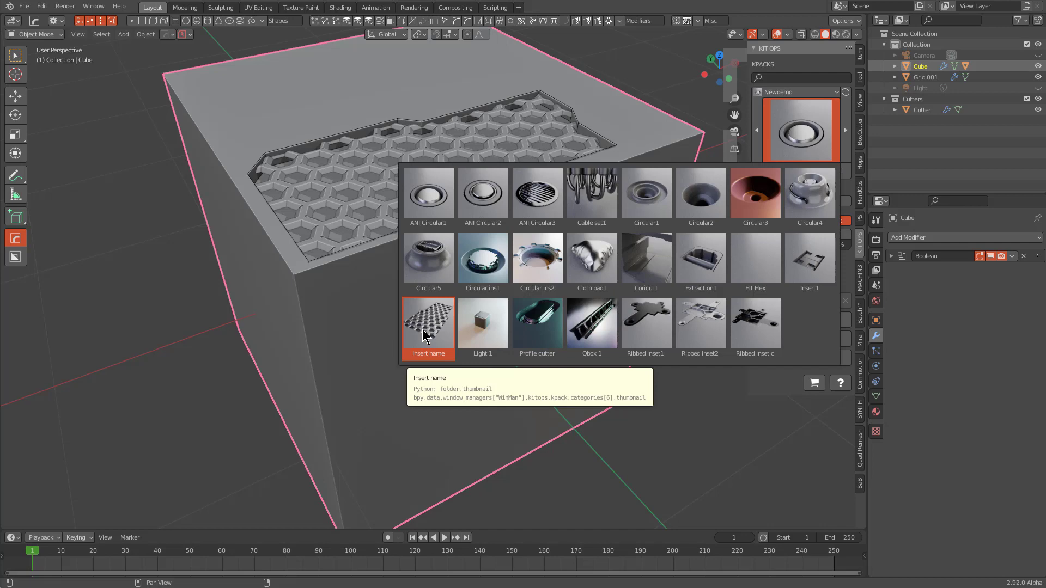
click(425, 332)
middle_click(430, 347)
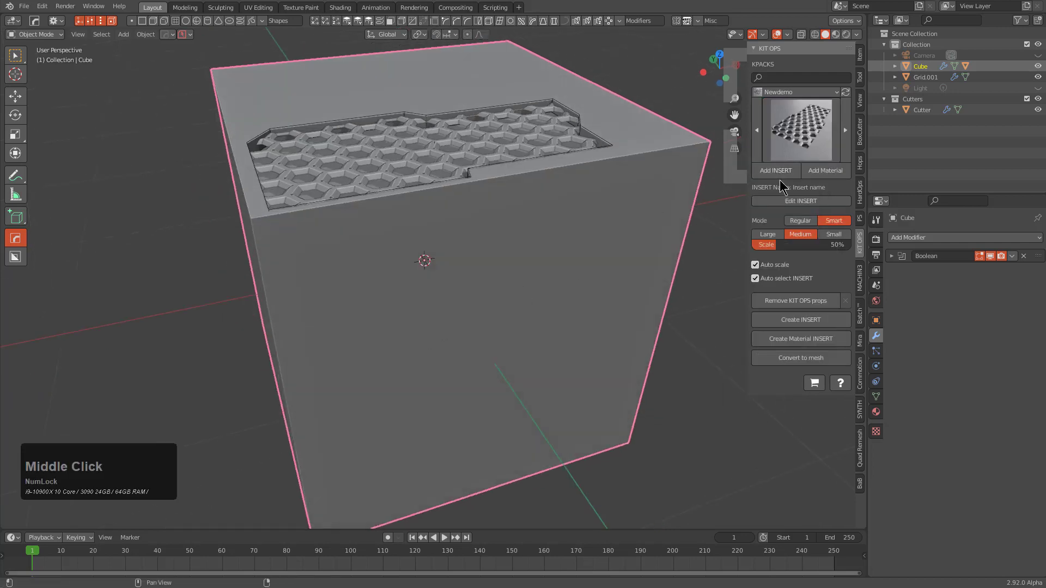
click(780, 176)
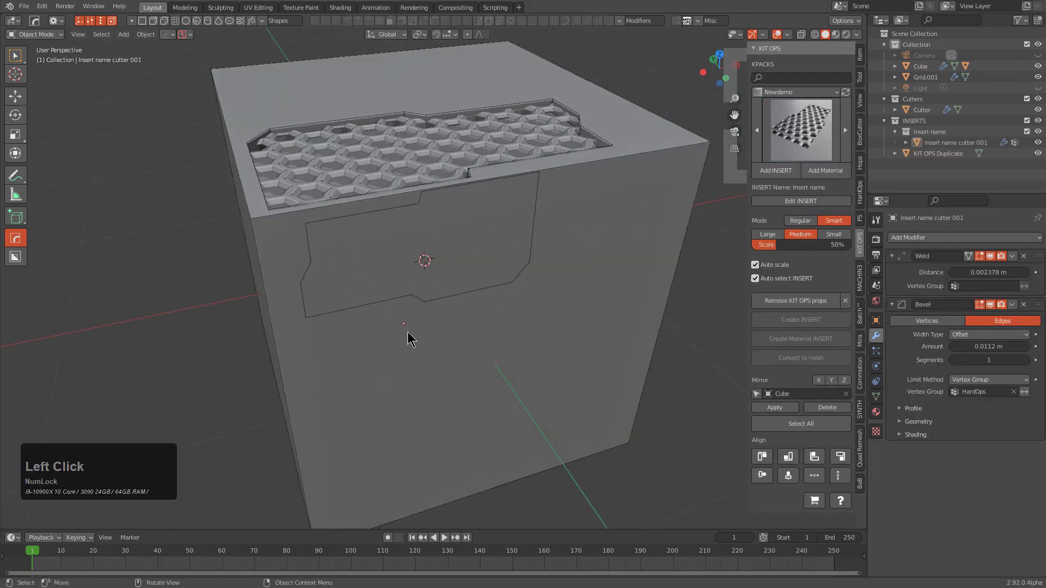
click(402, 324)
scroll(up, 3)
middle_click(468, 309)
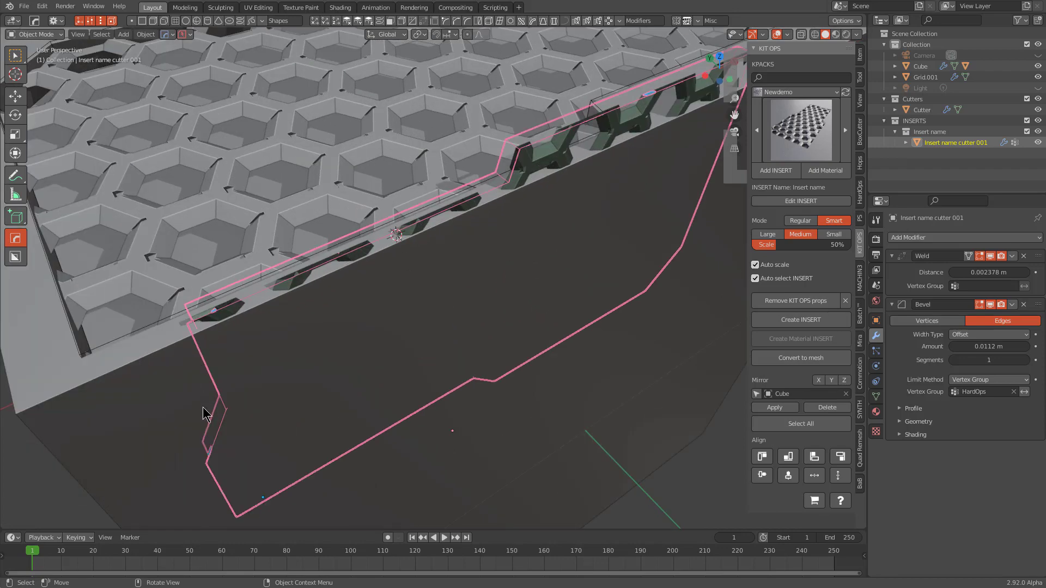
click(804, 202)
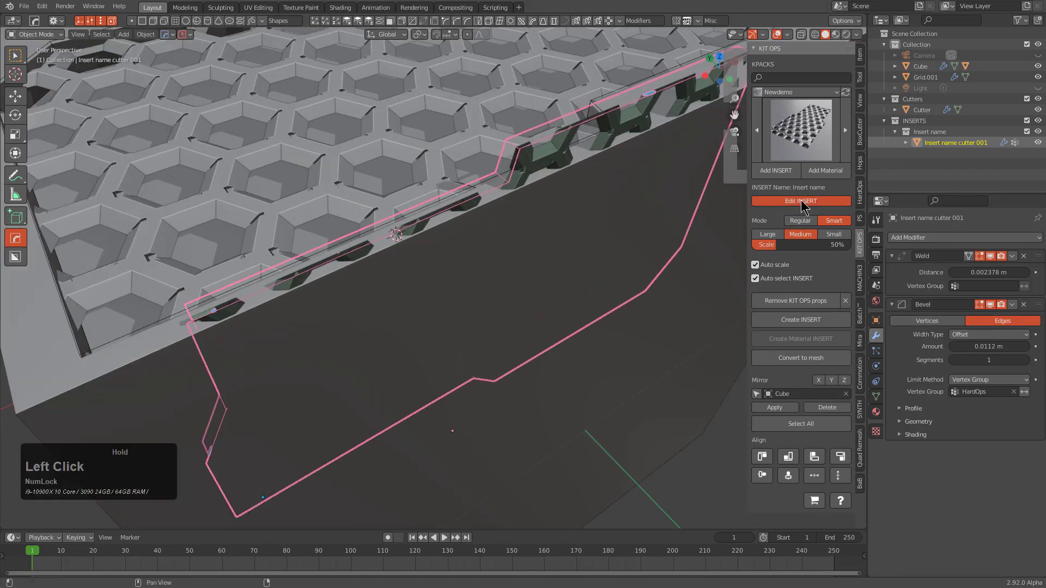
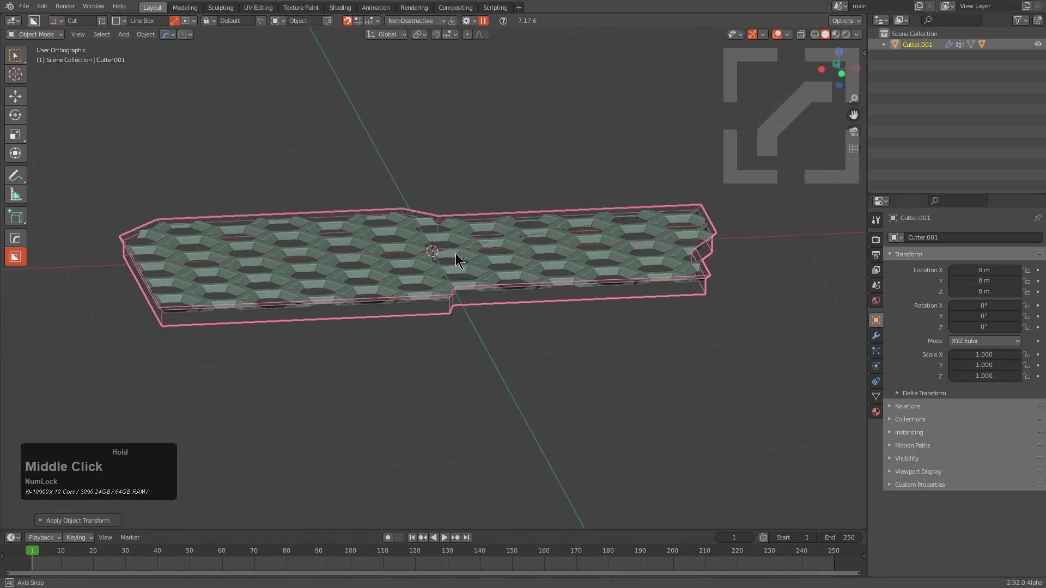
Step: Re-save the edited honeycomb insert from the KIT OPS sidebar panel
key(n)
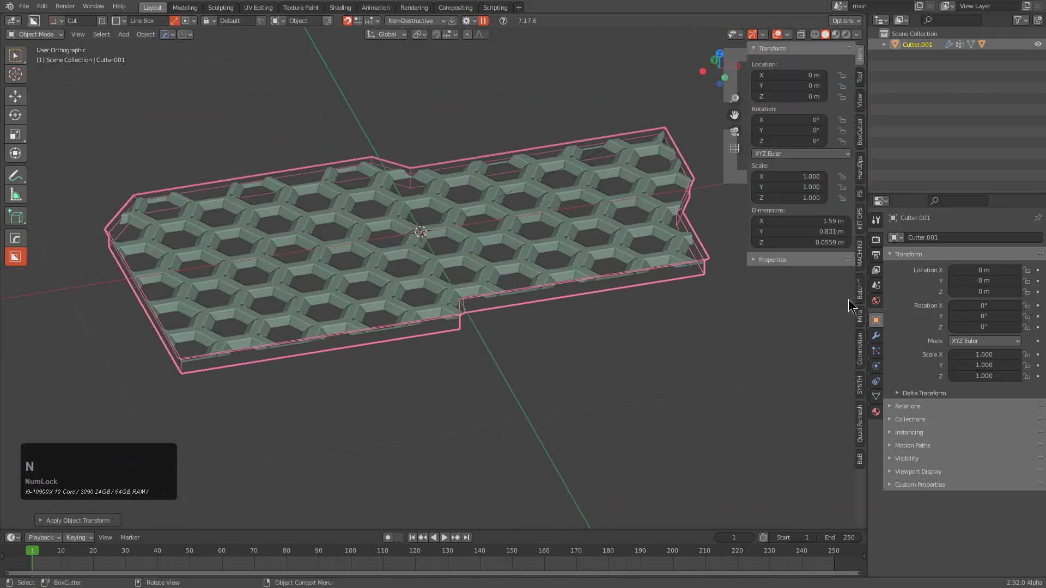
click(867, 213)
click(802, 207)
Step: Close the insert file and return to the plain cube scene with KIT OPS open
middle_click(518, 237)
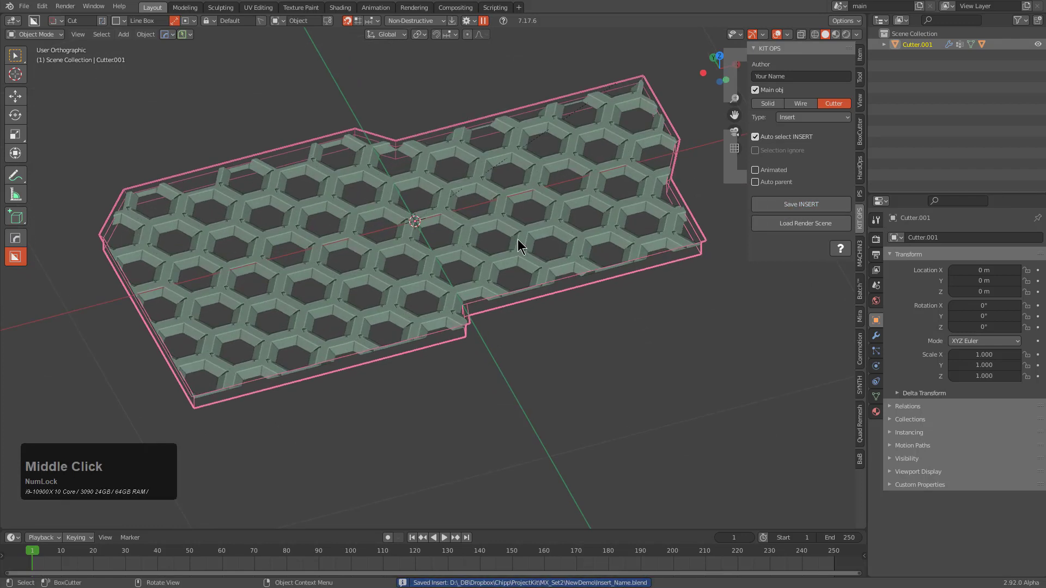
key(ctrl+n)
key(Return)
scroll(up, 3)
key(n)
click(862, 224)
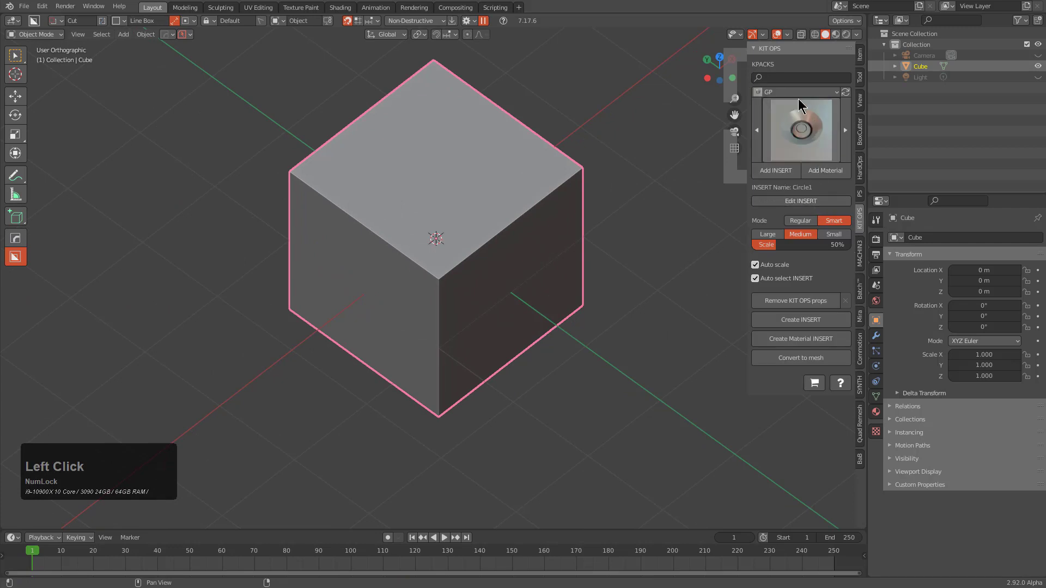
Step: Switch KPACKS to Newdemo and add the honeycomb insert onto the cube's side face
click(799, 94)
click(626, 175)
click(799, 135)
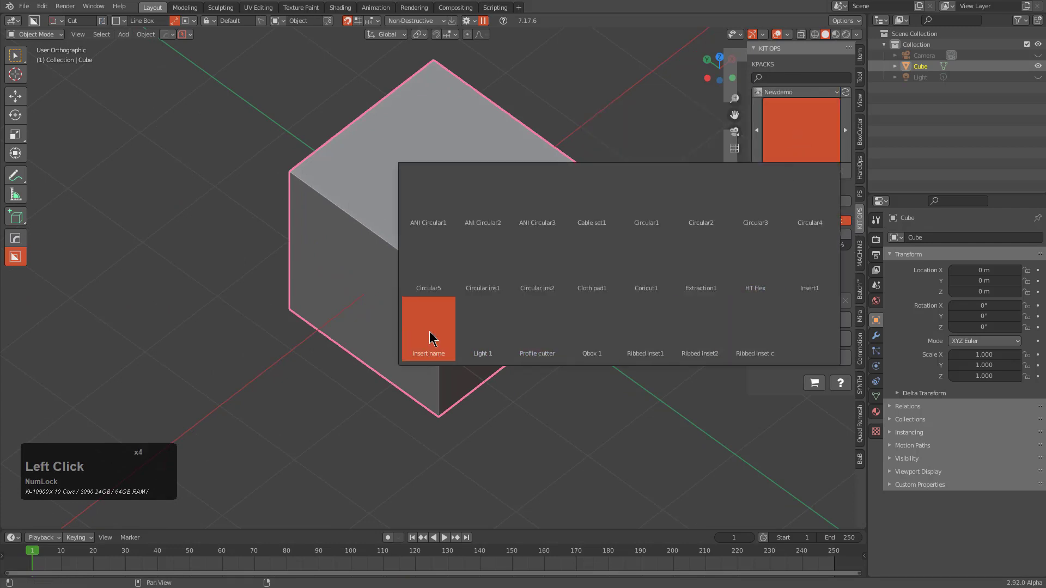
click(432, 334)
middle_click(510, 316)
scroll(up, 3)
click(788, 172)
Step: Frame and orbit around the placed honeycomb insert to inspect it on the cube
click(468, 249)
key(KP_Decimal)
scroll(up, 3)
middle_click(446, 258)
scroll(up, 3)
middle_click(279, 228)
middle_click(369, 225)
scroll(up, 3)
scroll(down, 3)
click(493, 306)
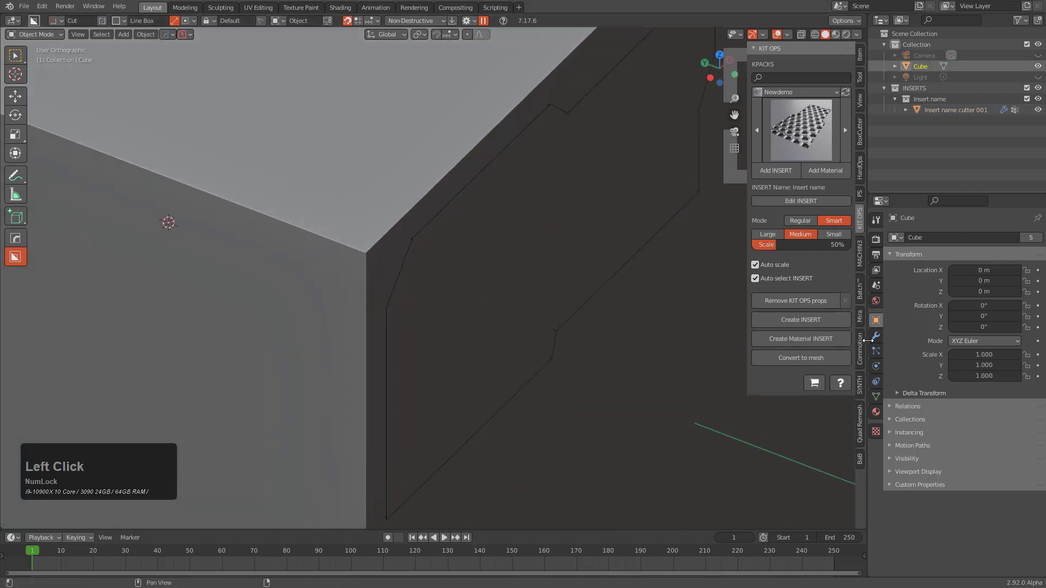
Step: Show the cube's modifiers and open the placed insert for editing with Edit INSERT
click(881, 337)
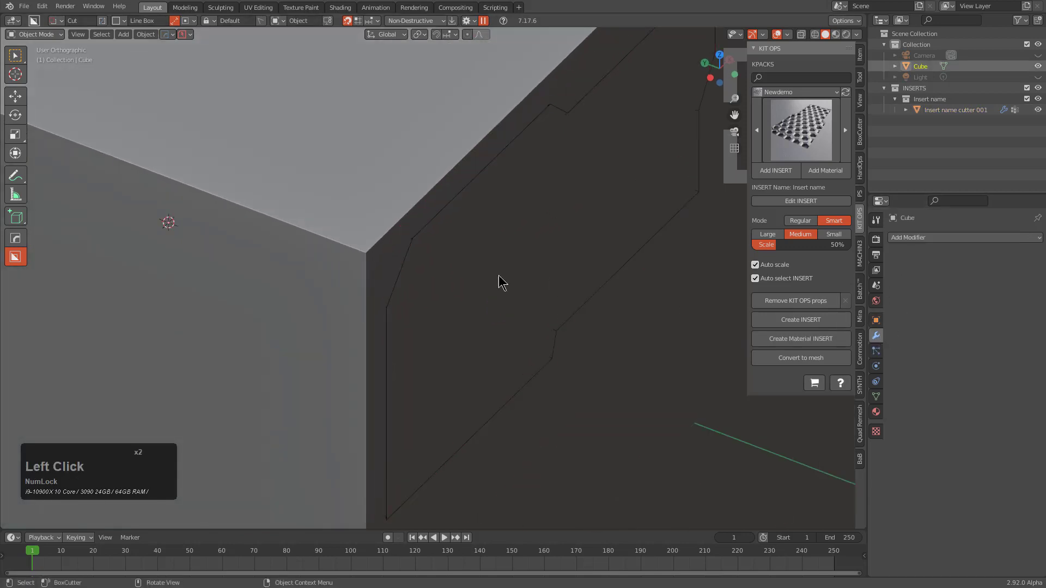
click(804, 201)
click(805, 201)
scroll(down, 3)
scroll(up, 3)
Step: Set the honeycomb insert's KIT OPS type to Difference and save it
click(513, 150)
click(512, 153)
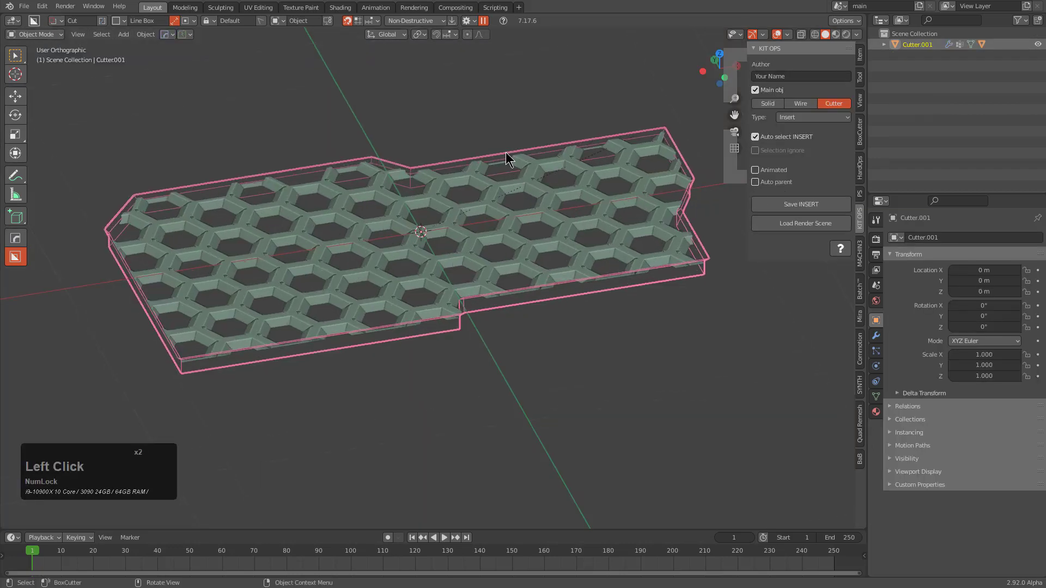
key(a)
click(508, 154)
click(807, 119)
click(808, 131)
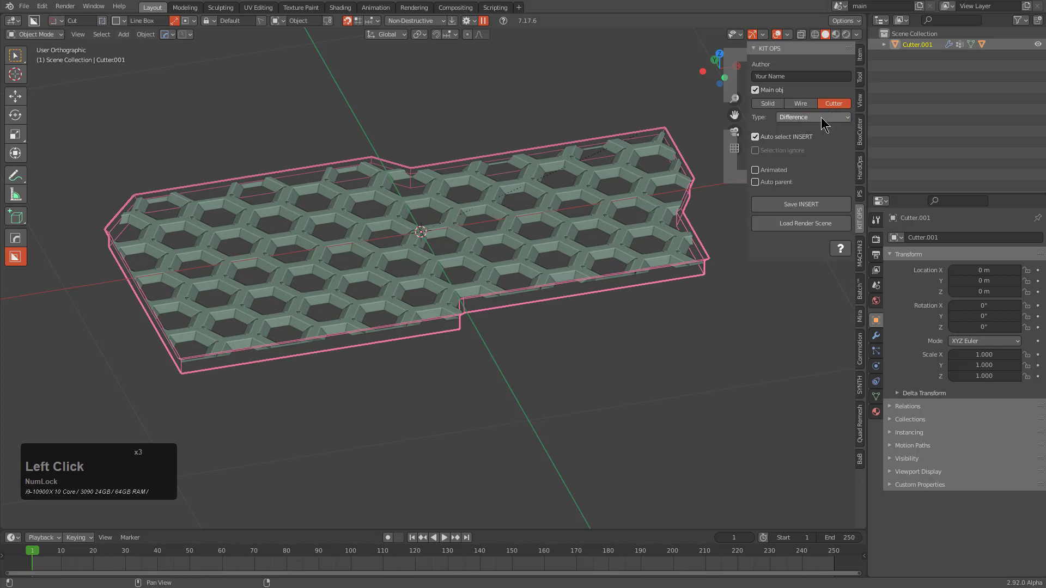
click(804, 203)
Step: Close the insert file and return to the plain cube scene
middle_click(488, 215)
key(ctrl+n)
key(Return)
scroll(up, 3)
Step: Select the Newdemo KPACK in the KIT OPS panel and browse its inserts
key(n)
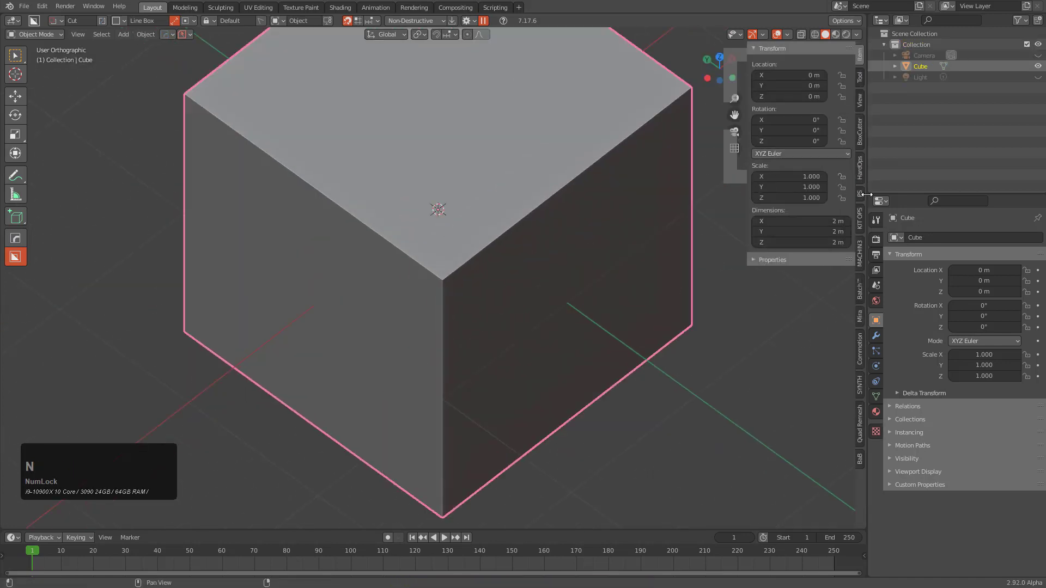
click(866, 224)
click(819, 98)
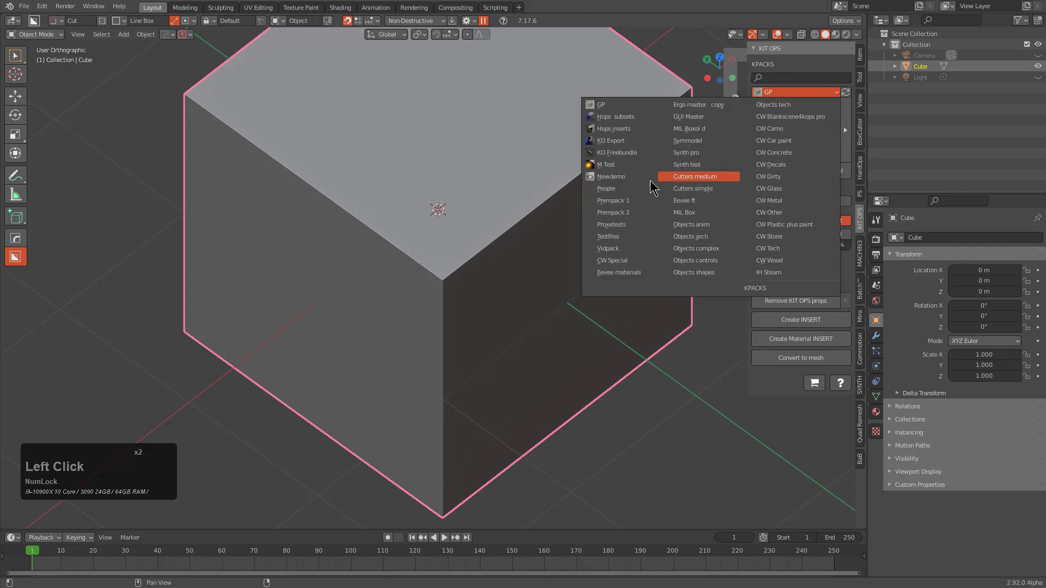
click(649, 183)
click(796, 130)
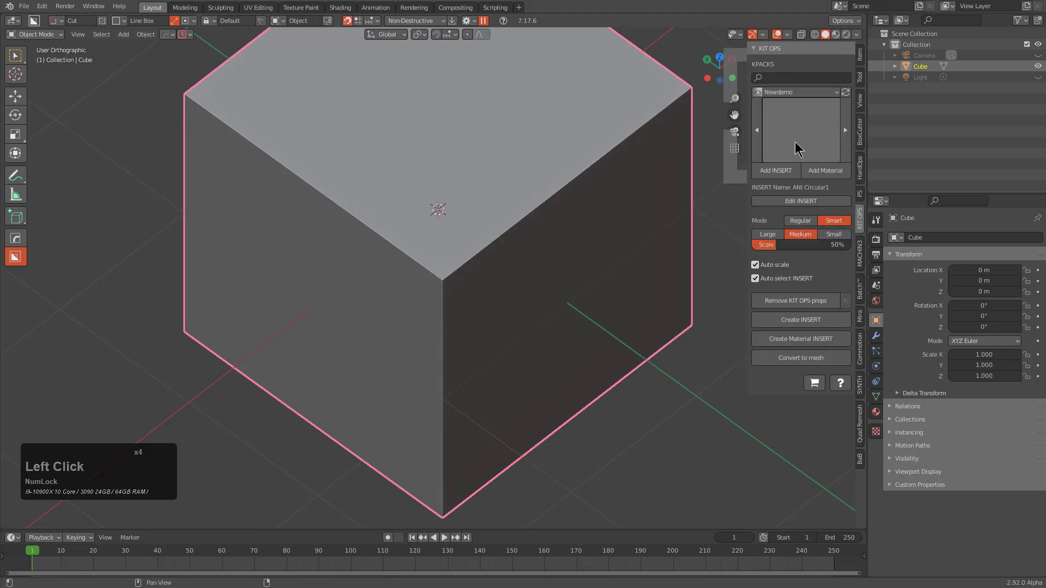
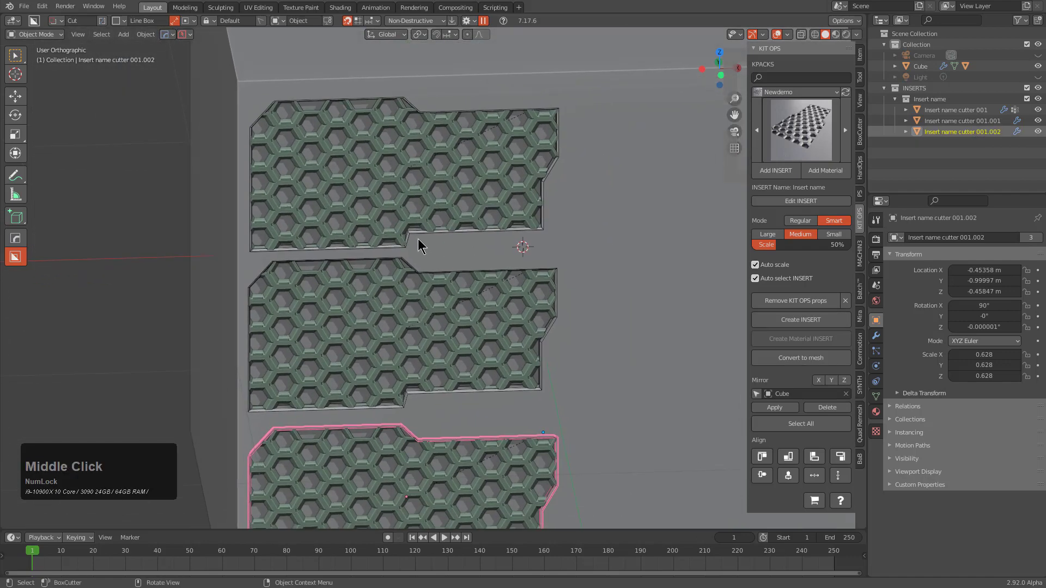
Step: Add three honeycomb inserts lined up on the cube's face
key(alt+a)
scroll(down, 3)
click(572, 263)
middle_click(572, 263)
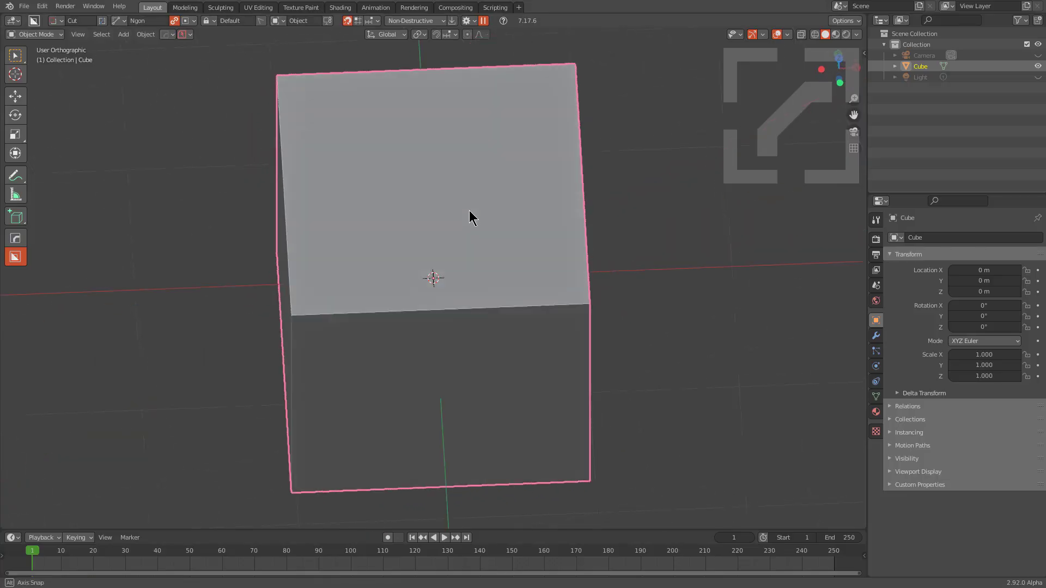
Step: Cut a six-vertex BoxCutter circle recess into the cube's top face
key(d)
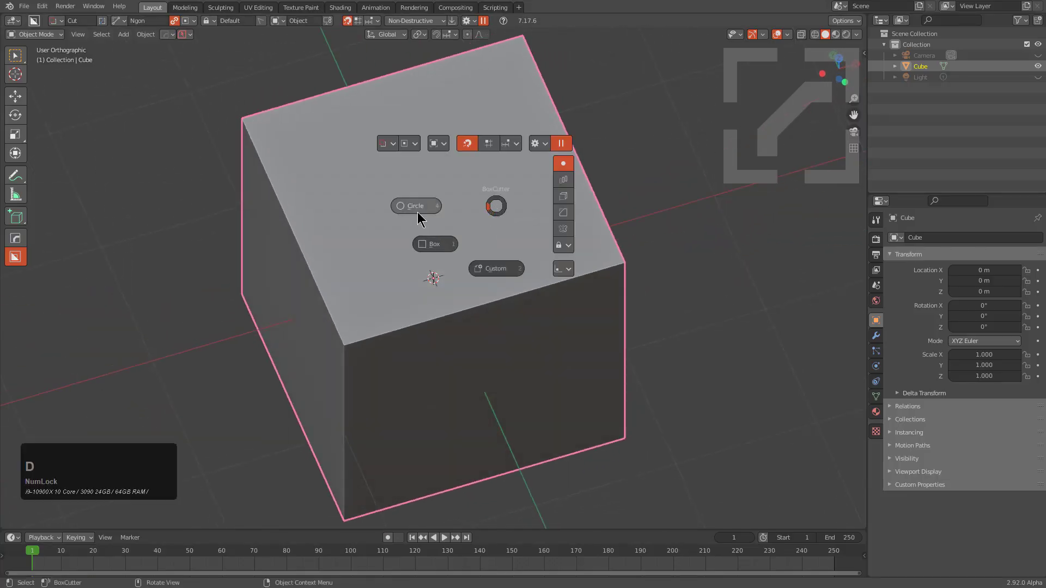
click(423, 211)
middle_click(449, 223)
scroll(up, 3)
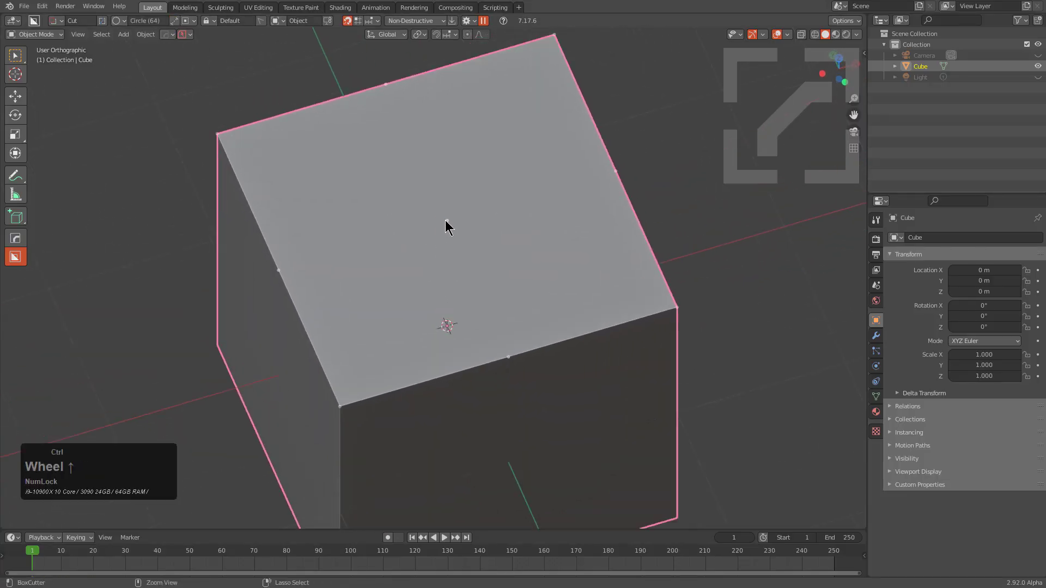
click(452, 221)
key(Tab)
Step: Bevel the edges of the hexagonal recess with HardOps
key(ctrl+d)
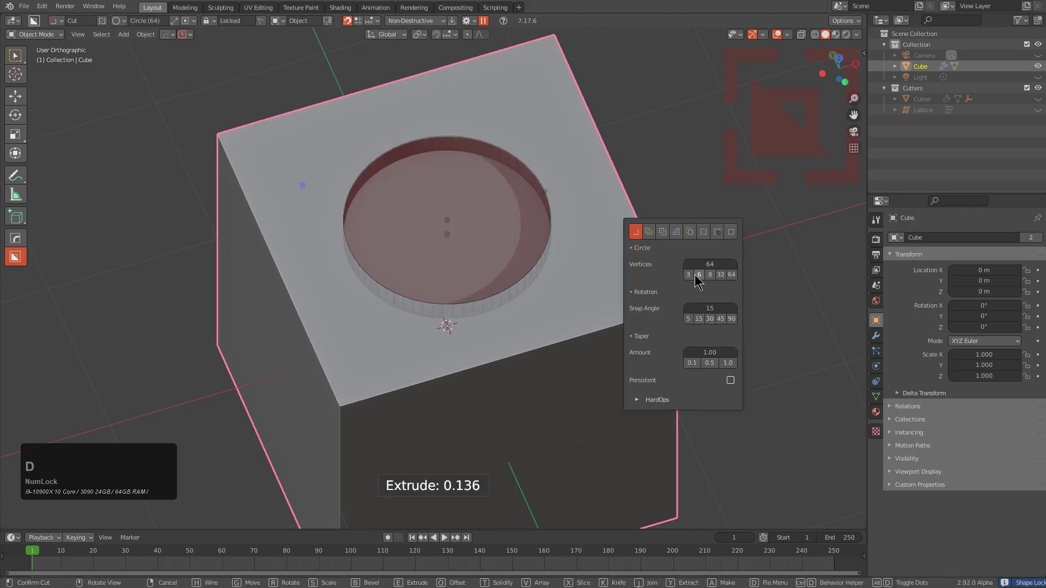
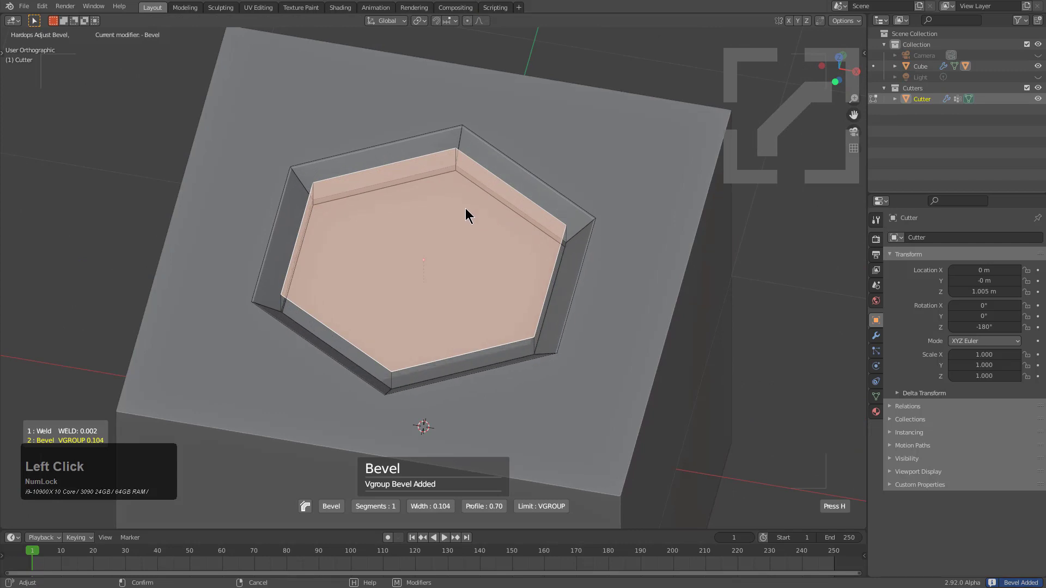
click(481, 209)
middle_click(516, 224)
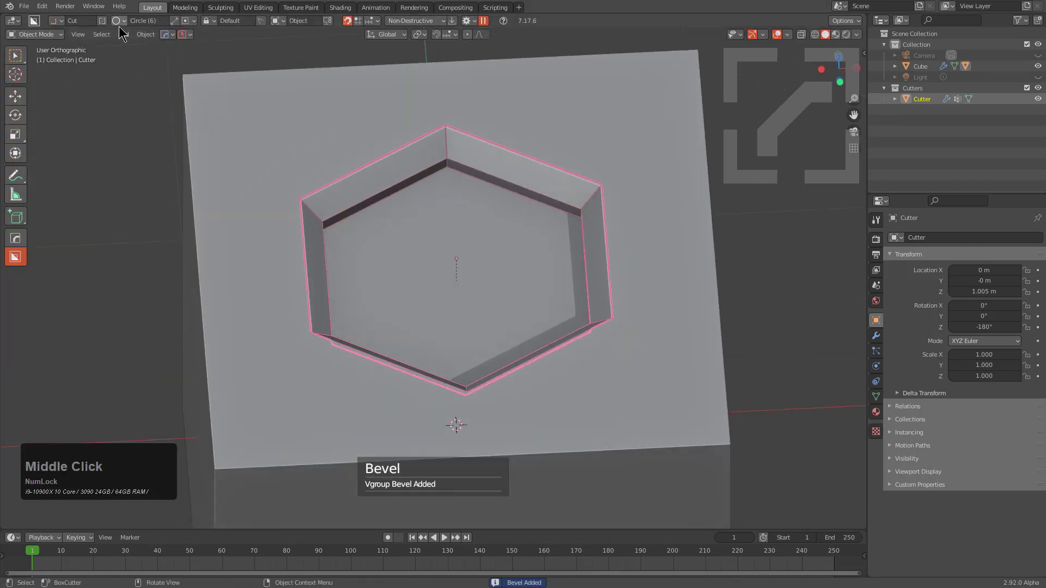
key(alt+w)
Step: Add a HardOps Honeycomb shape, move and scale it to fit inside the recess
click(183, 19)
middle_click(513, 260)
scroll(down, 3)
key(g)
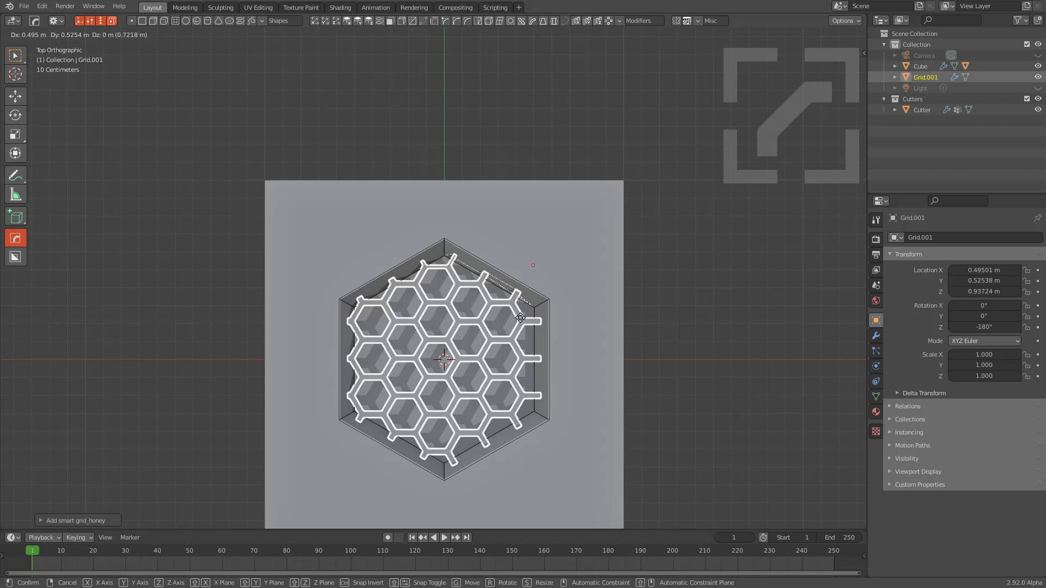
click(530, 318)
key(s)
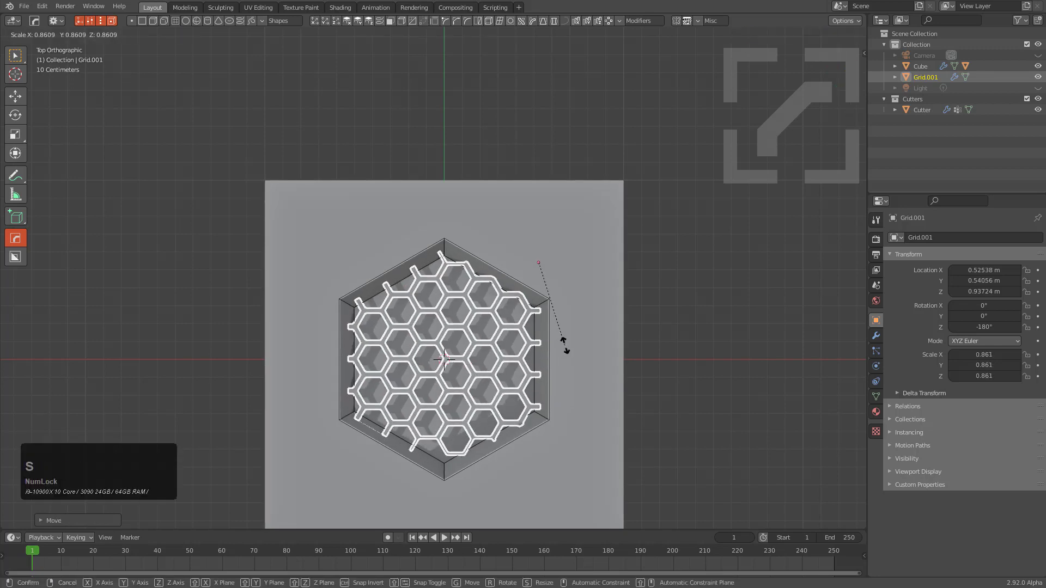
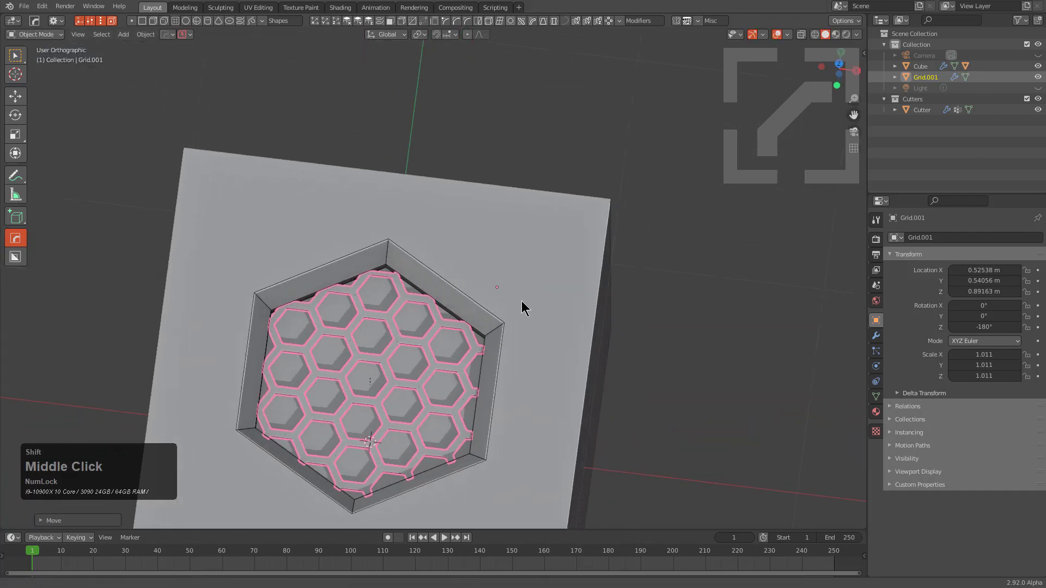
scroll(up, 3)
Step: Step through the honeycomb grid's modifiers with HardOps Mod Scroll
key(q)
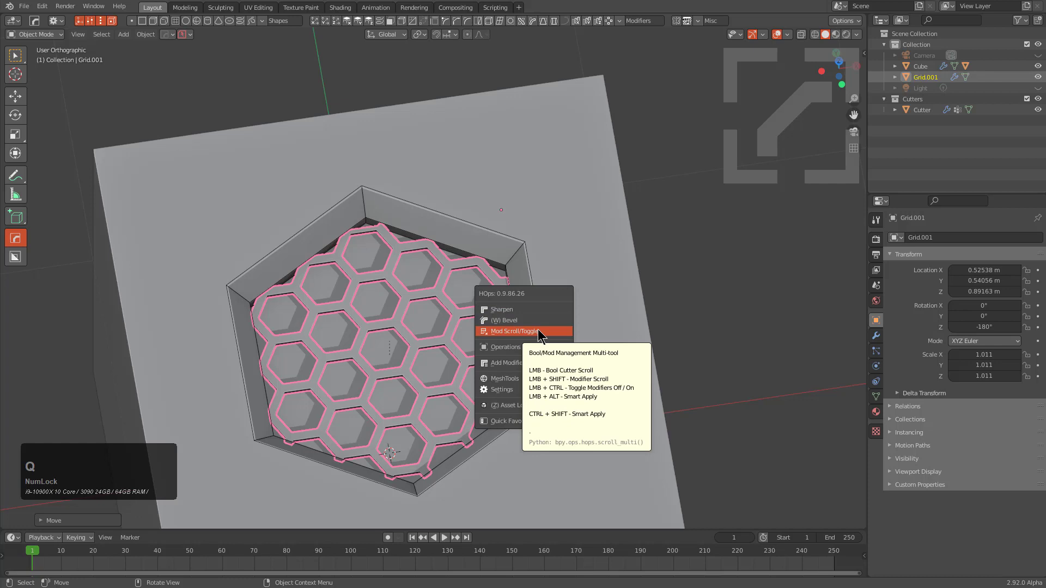
click(540, 332)
scroll(up, 3)
scroll(up, 3)
scroll(up, 3)
scroll(down, 3)
key(a)
scroll(up, 3)
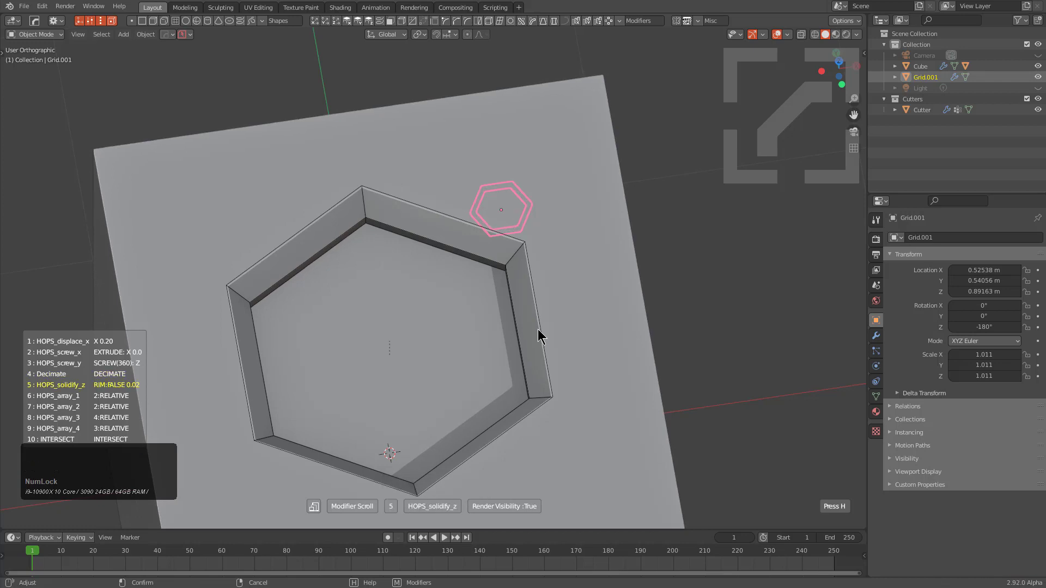
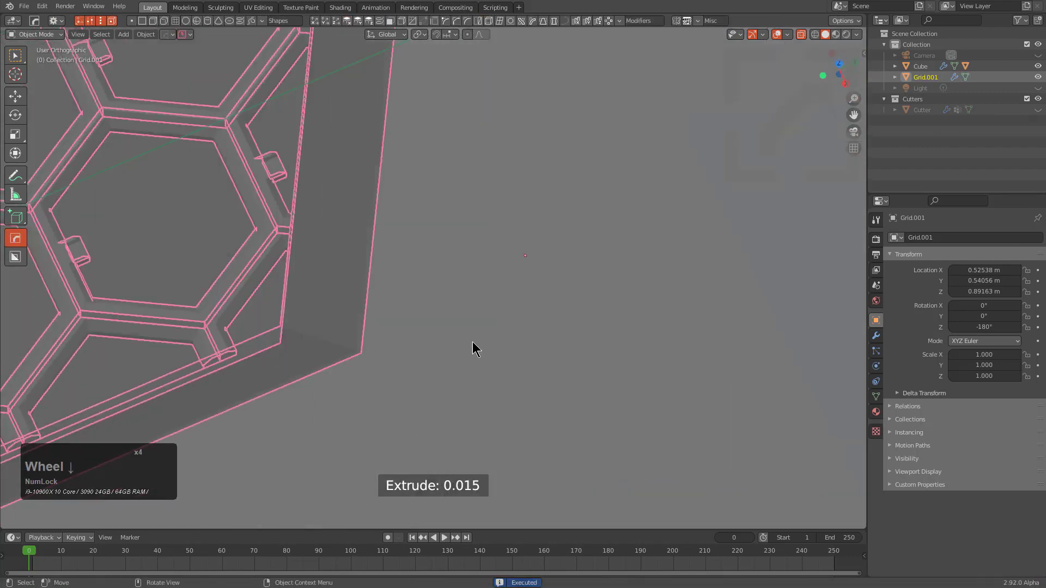
Step: Toggle the overlay view and orbit to inspect the notched honeycomb walls
key(alt+z)
middle_click(382, 335)
middle_click(481, 331)
scroll(up, 3)
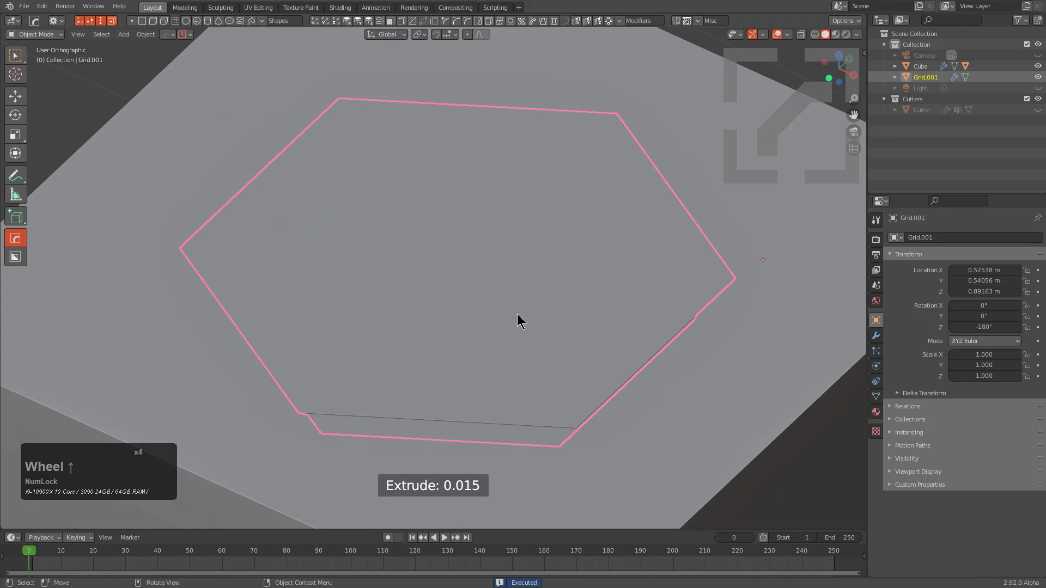
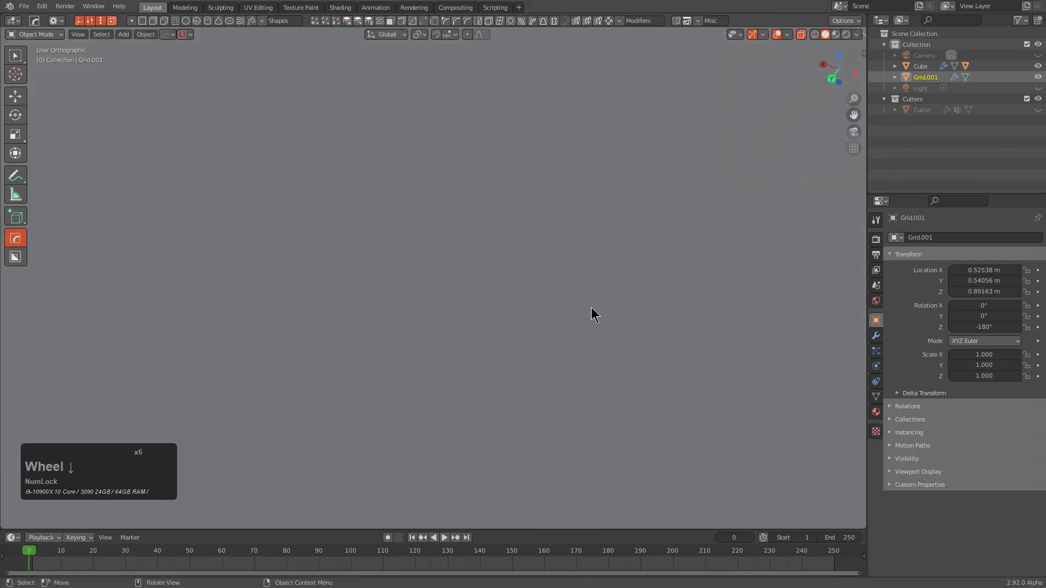
Step: Lower the hexagonal cutter outline along Z so it trims the honeycomb into the recess
middle_click(611, 322)
key(alt+z)
scroll(down, 3)
scroll(up, 3)
middle_click(573, 374)
scroll(up, 3)
key(g)
key(z)
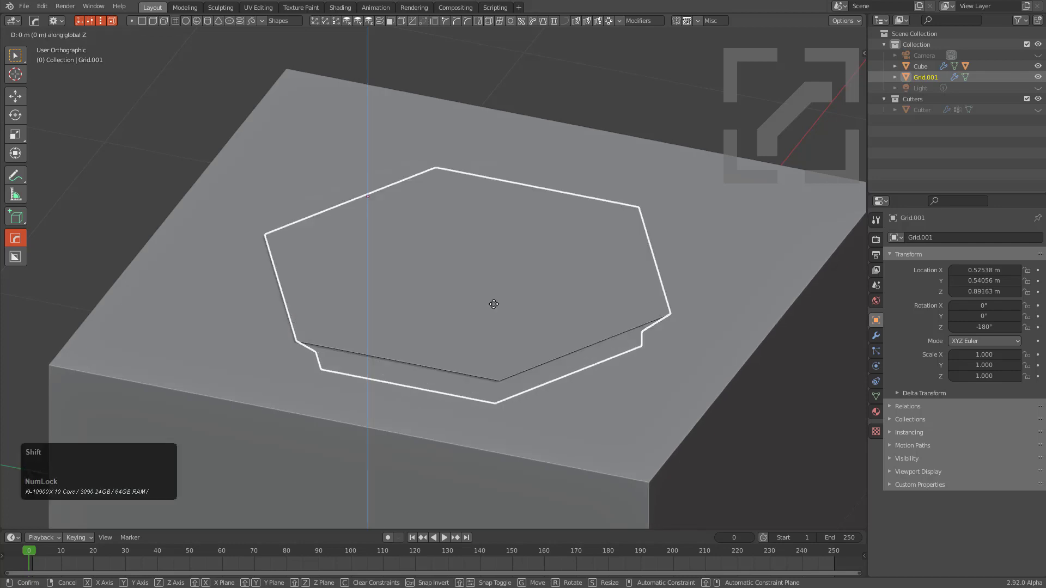
click(500, 308)
Step: Orbit around the recess to check the trimmed grid and select the honeycomb
middle_click(534, 347)
scroll(down, 3)
key(alt+a)
middle_click(379, 344)
scroll(up, 3)
scroll(down, 3)
middle_click(441, 384)
scroll(up, 3)
scroll(down, 3)
middle_click(479, 340)
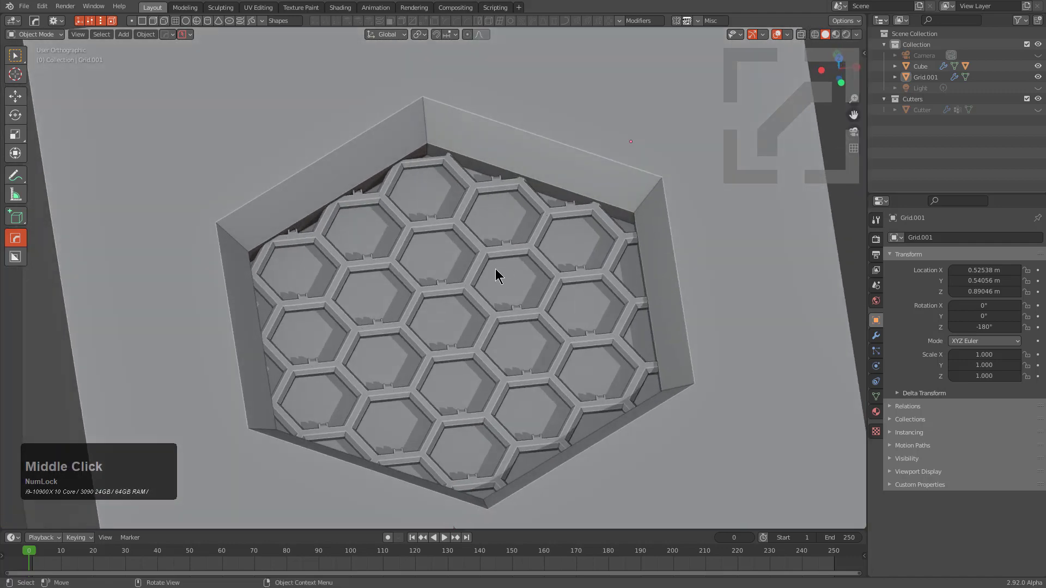
scroll(up, 3)
scroll(down, 3)
middle_click(470, 329)
click(487, 334)
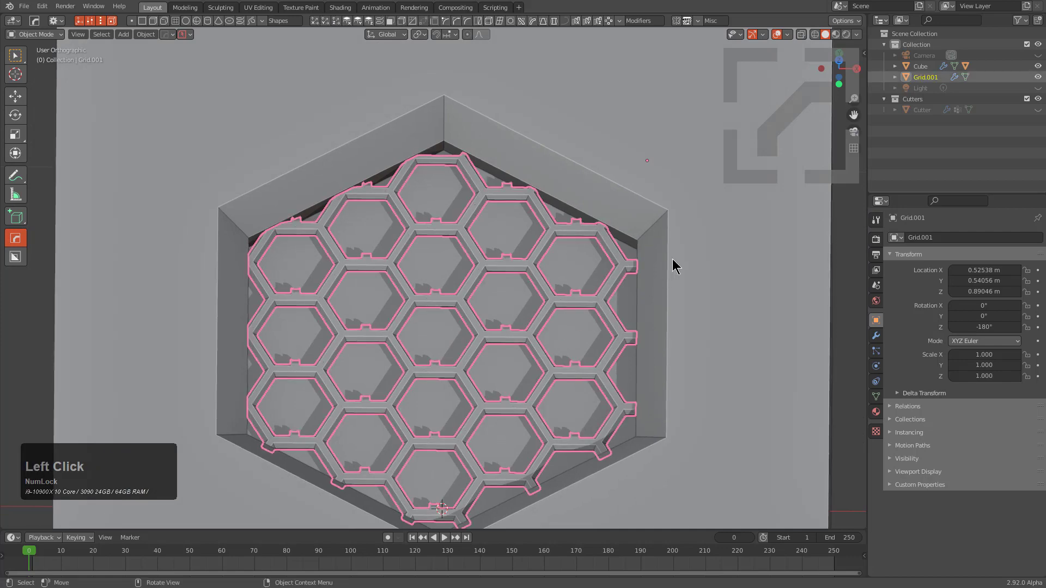
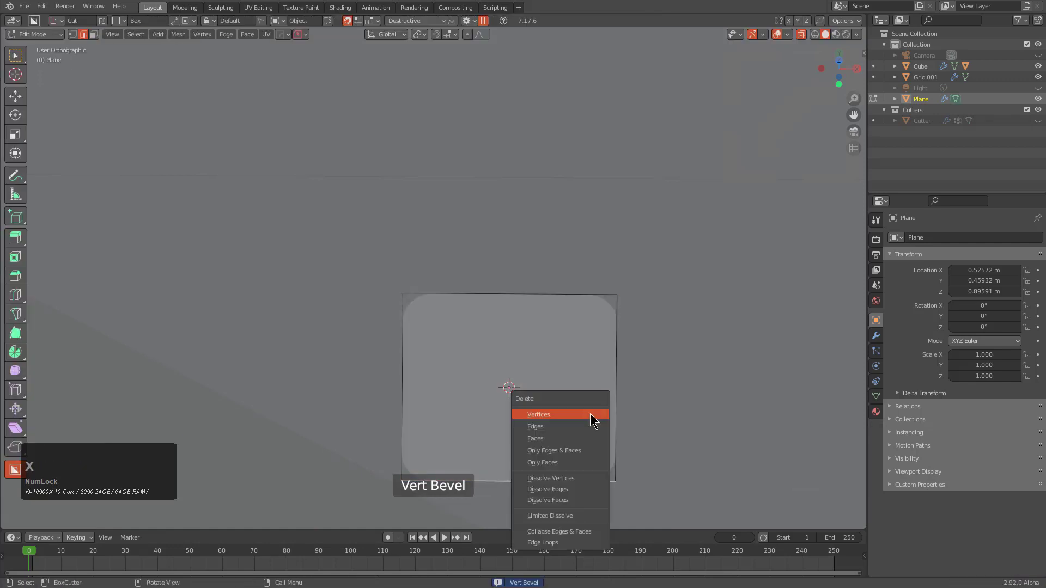
Step: Confirm the plane's bevelled corners and delete its face, leaving the outline
click(572, 427)
key(Tab)
key(q)
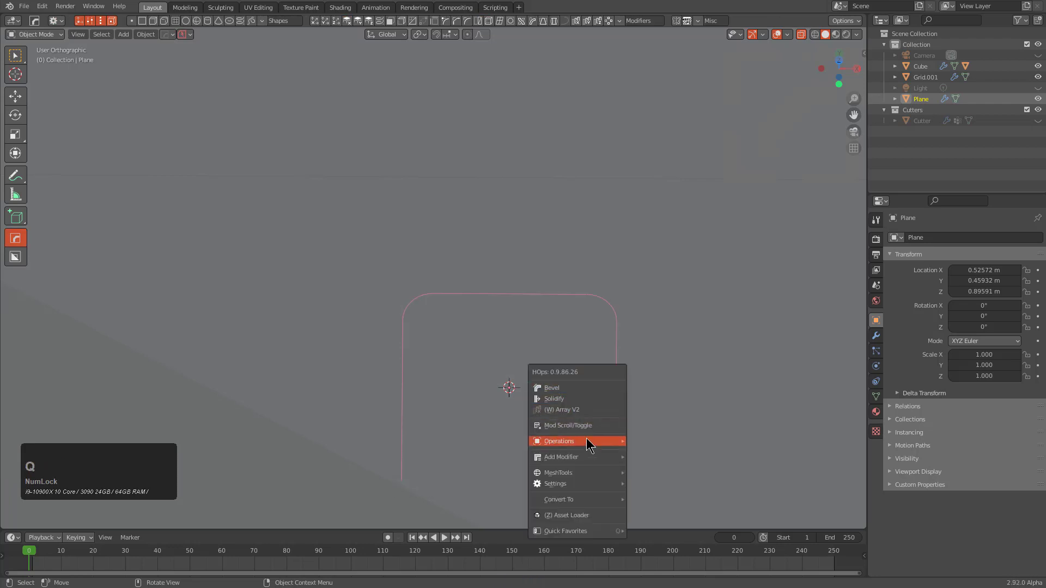
click(745, 319)
Step: Convert the arch outline to a curve via HardOps, then convert it back to a mesh
click(785, 343)
key(q)
click(662, 320)
key(s)
click(662, 319)
key(alt+z)
scroll(down, 3)
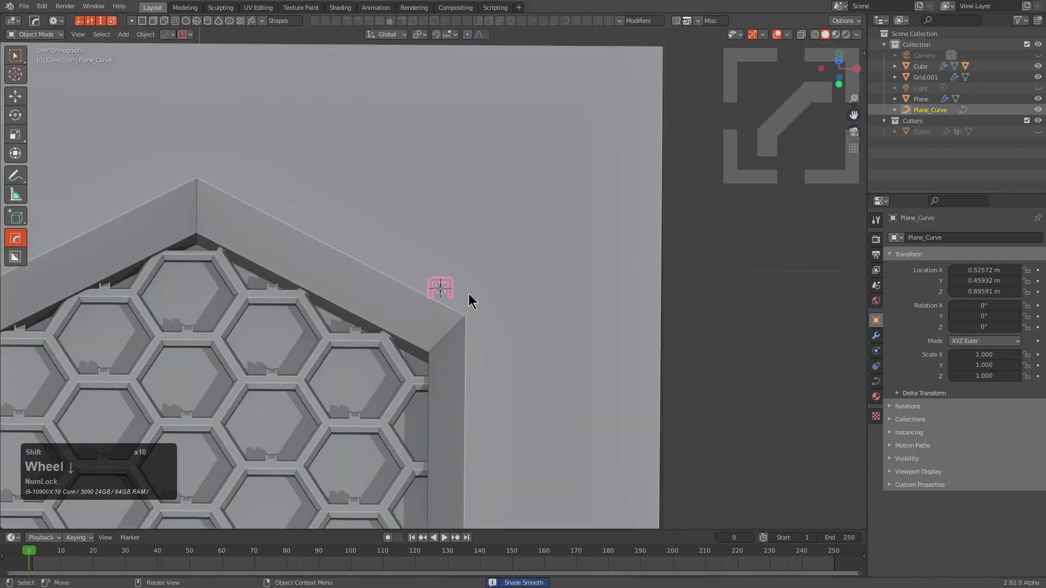
key(q)
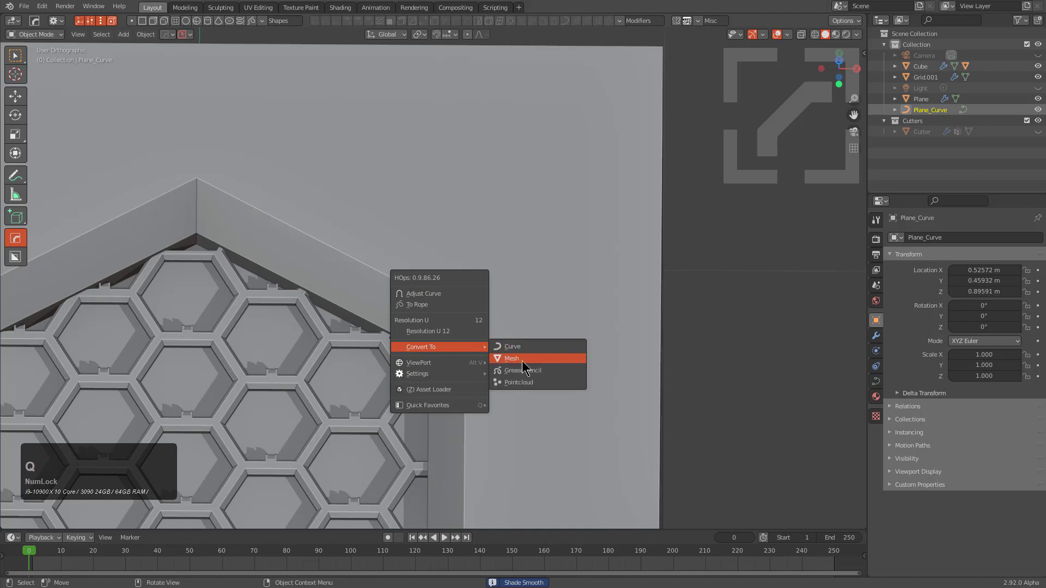
click(526, 359)
Step: Join the selected geometry, clear the selection and inspect the recess from several angles
key(ctrl+j)
key(alt+a)
scroll(down, 3)
middle_click(394, 334)
scroll(up, 3)
middle_click(429, 303)
scroll(up, 3)
scroll(down, 3)
middle_click(524, 288)
click(552, 228)
key(q)
click(537, 244)
click(537, 248)
middle_click(497, 238)
scroll(up, 3)
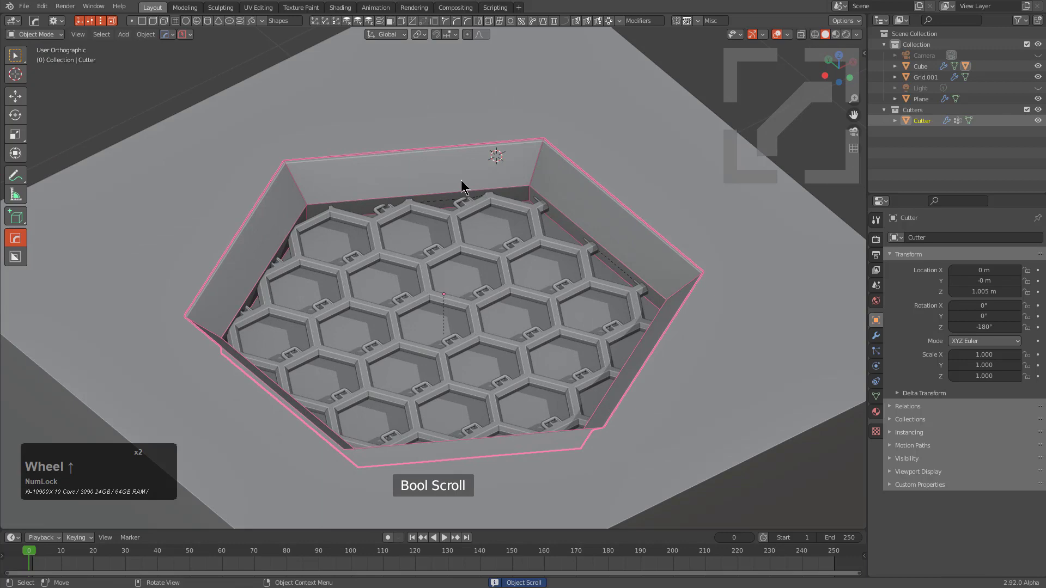
Step: Parent the honeycomb grid to the hexagonal cutter using Object (Keep Transform)
click(471, 215)
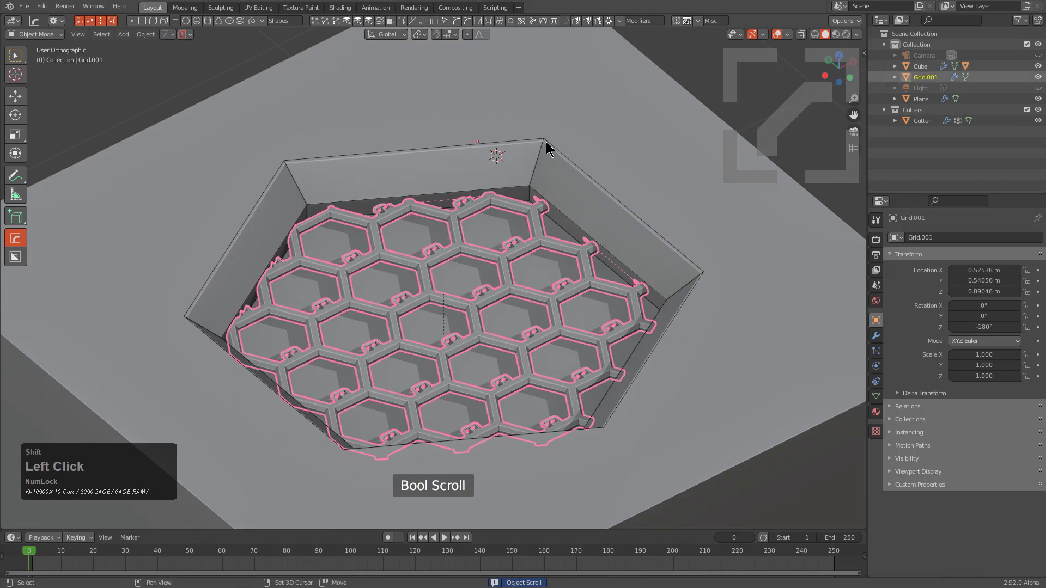
click(551, 141)
key(ctrl+p)
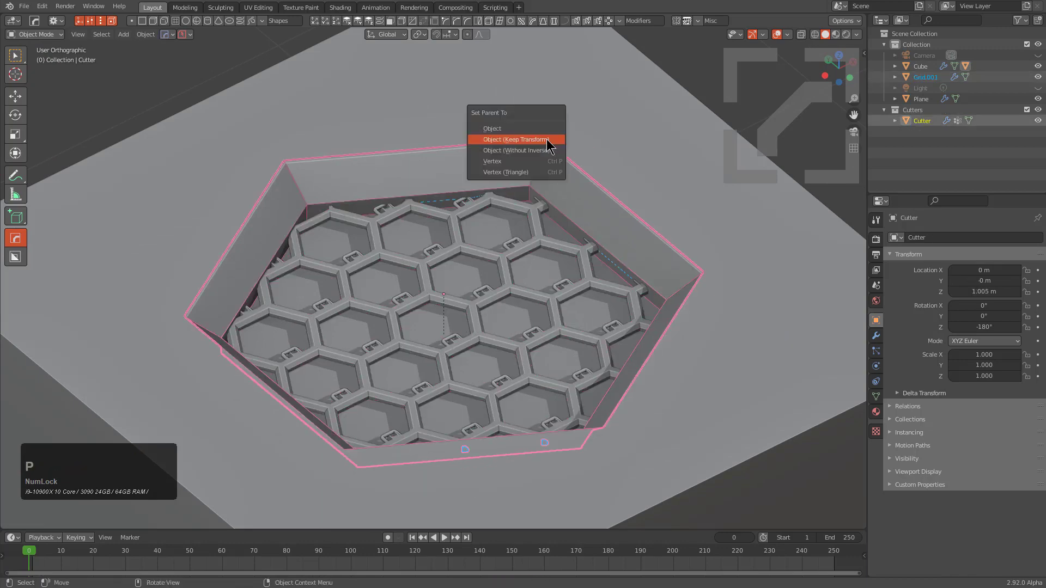
click(550, 138)
Step: Grab the cube twice and cancel, checking the cutter and honeycomb follow it
key(alt+a)
scroll(down, 3)
click(613, 173)
key(g)
right_click(644, 233)
scroll(down, 3)
key(g)
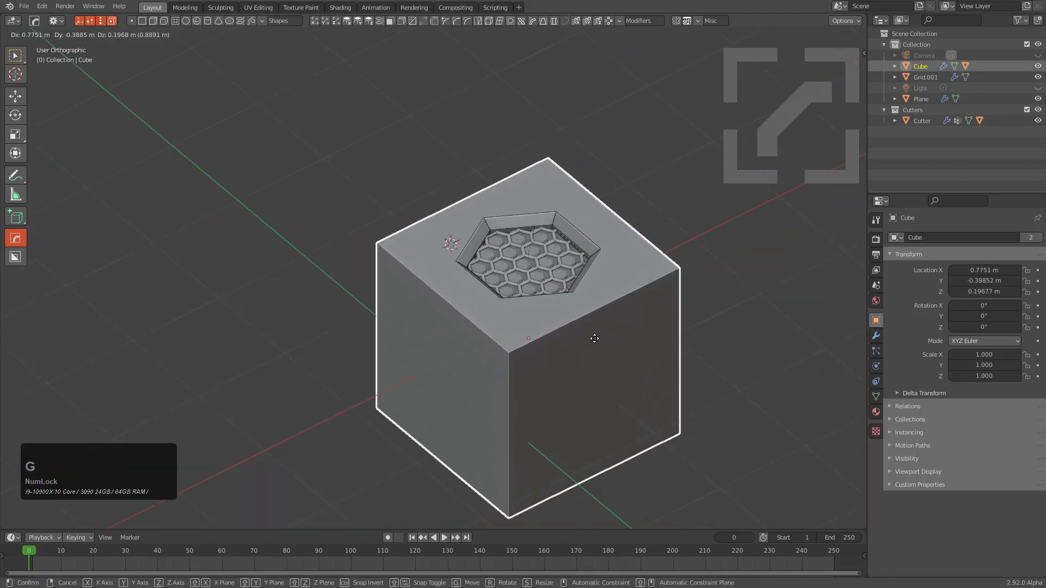
right_click(592, 340)
Step: Move the selection -1 along Z and review the recess from around the cube
middle_click(551, 341)
key(g)
key(z)
key(KP_Subtract)
key(KP_1)
key(KP_Enter)
scroll(up, 3)
middle_click(504, 489)
click(587, 227)
middle_click(736, 126)
scroll(down, 3)
Step: Choose the Newdemo KPACK in the KIT OPS sidebar and create an insert from the cutter
middle_click(500, 247)
key(n)
click(862, 248)
click(791, 89)
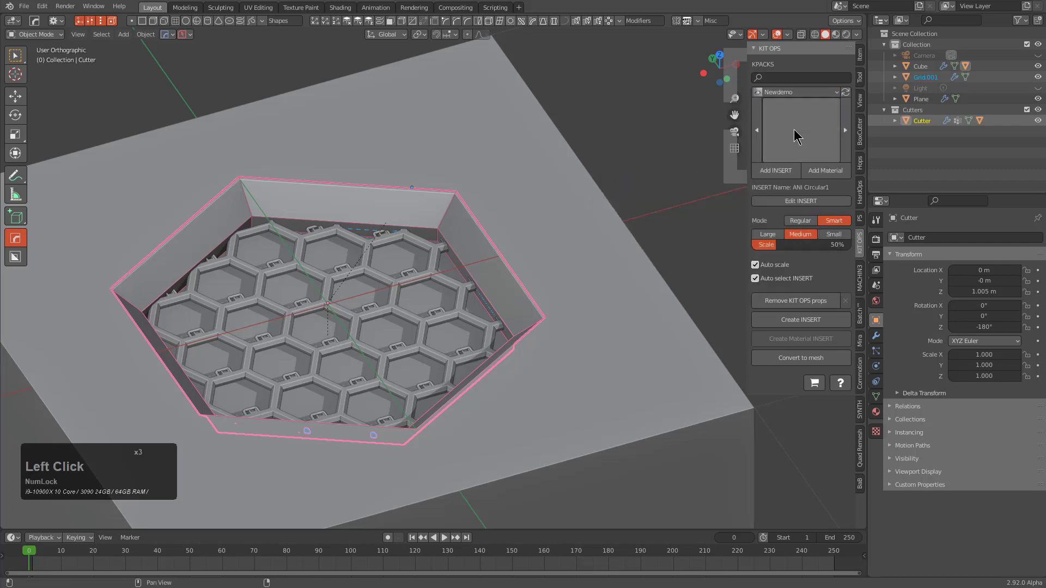
click(797, 323)
middle_click(431, 311)
scroll(down, 3)
middle_click(525, 293)
scroll(up, 3)
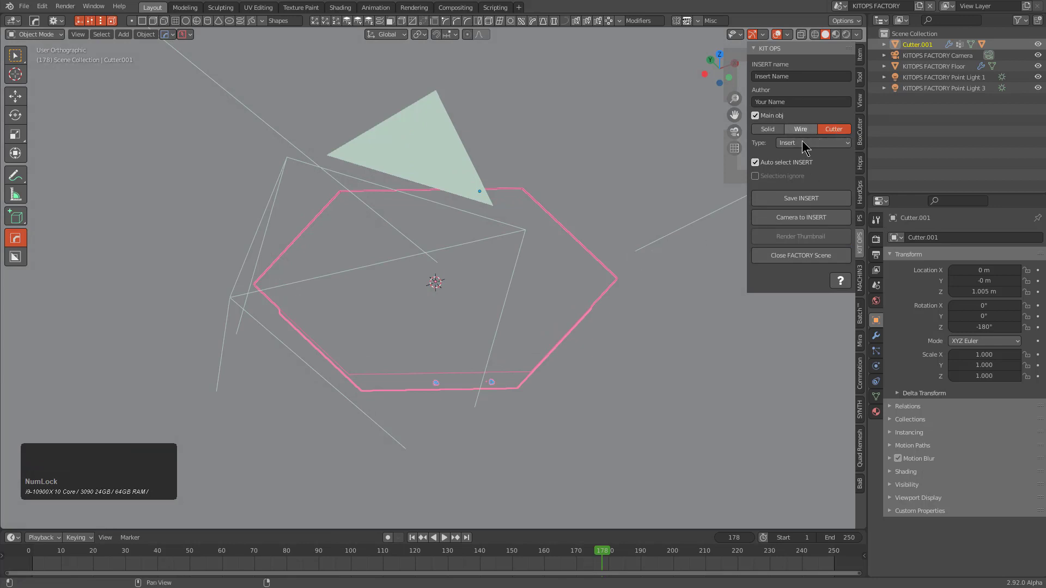
Step: Set the insert type to Difference and show the cutter's modifier settings
click(796, 145)
click(789, 158)
key(a)
click(615, 286)
click(817, 144)
click(791, 160)
click(879, 344)
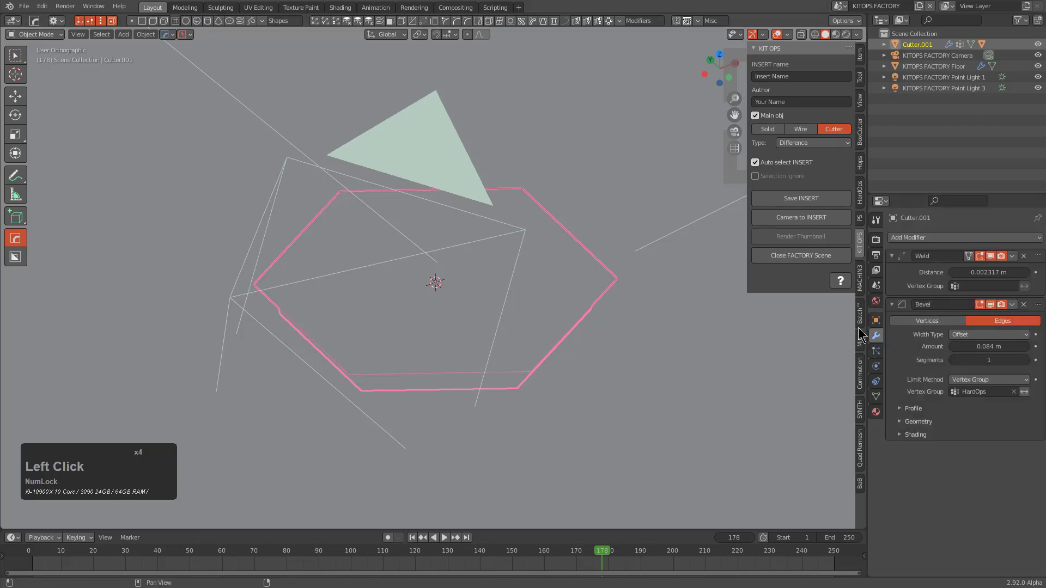
click(689, 343)
click(995, 258)
click(1008, 258)
Step: Scale the honeycomb grid with S so it fits inside the hexagon recess
middle_click(607, 326)
scroll(up, 3)
click(654, 292)
middle_click(626, 311)
scroll(up, 3)
key(s)
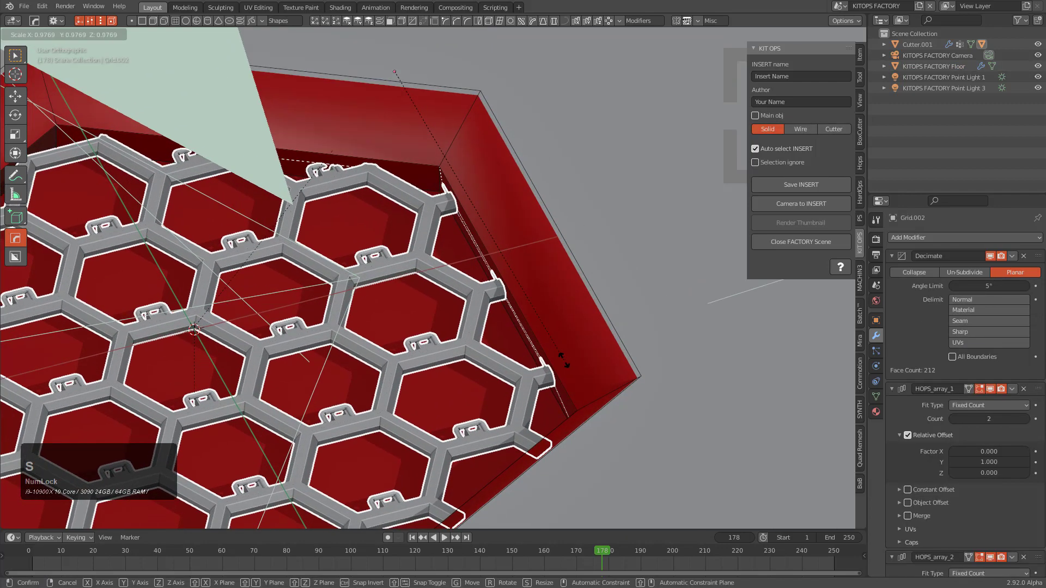
scroll(up, 3)
scroll(down, 3)
middle_click(468, 294)
middle_click(577, 311)
scroll(up, 3)
key(alt+m)
click(561, 319)
middle_click(568, 309)
Step: Adjust viewport options and mark the cutter as Main obj, checking the grid sits in the recess
click(659, 229)
key(q)
click(657, 191)
scroll(down, 3)
click(656, 194)
scroll(up, 3)
middle_click(665, 225)
scroll(down, 3)
middle_click(659, 278)
scroll(up, 3)
click(1023, 349)
scroll(down, 3)
middle_click(563, 291)
scroll(up, 3)
scroll(down, 3)
middle_click(383, 245)
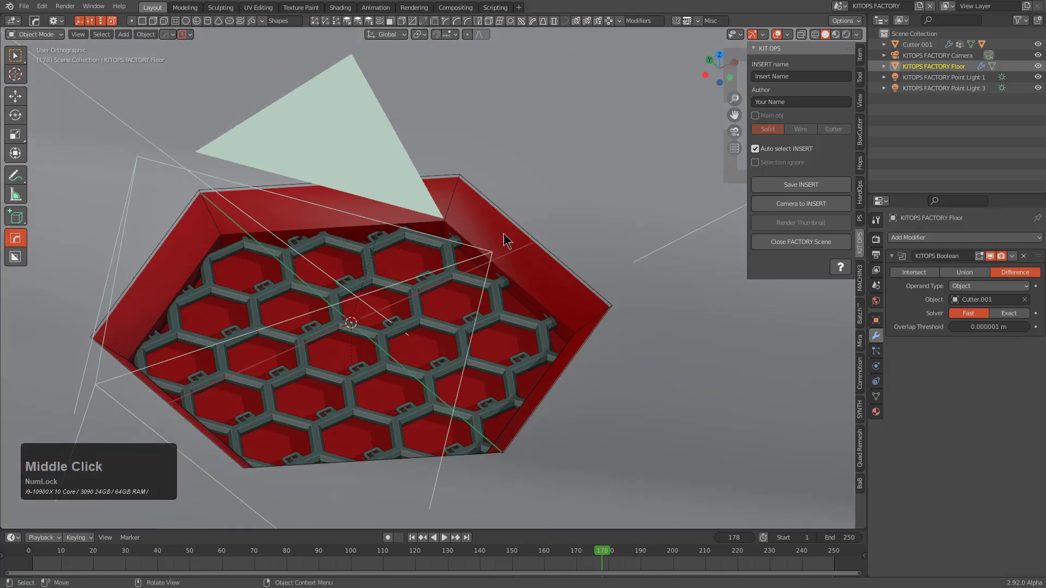
Step: Select Cutter.001 and rename the insert to ht_hex2
click(520, 225)
middle_click(602, 294)
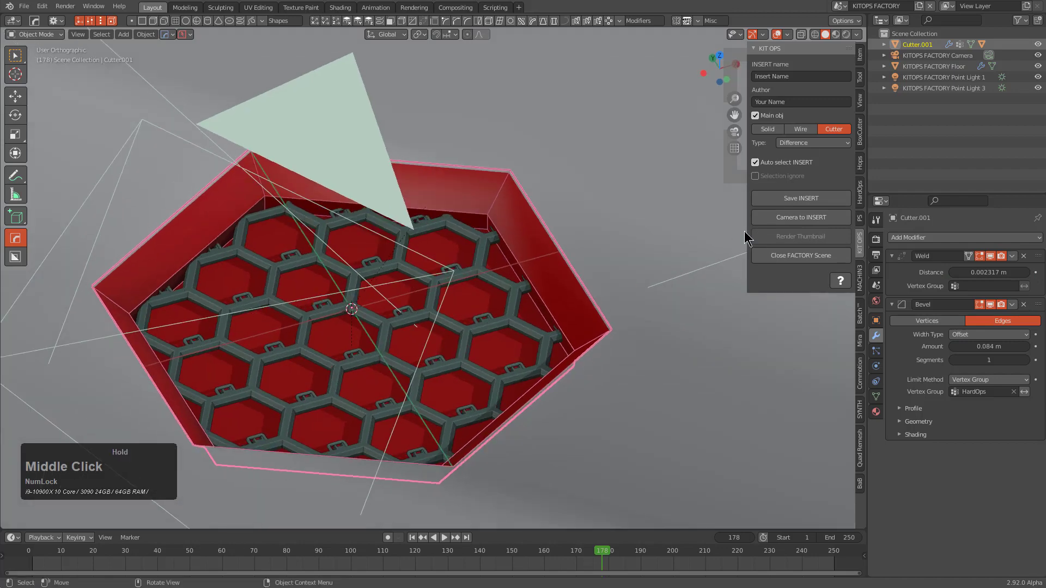
click(804, 76)
key(h)
text(ht)
key(shift+0)
text(ex2)
key(Return)
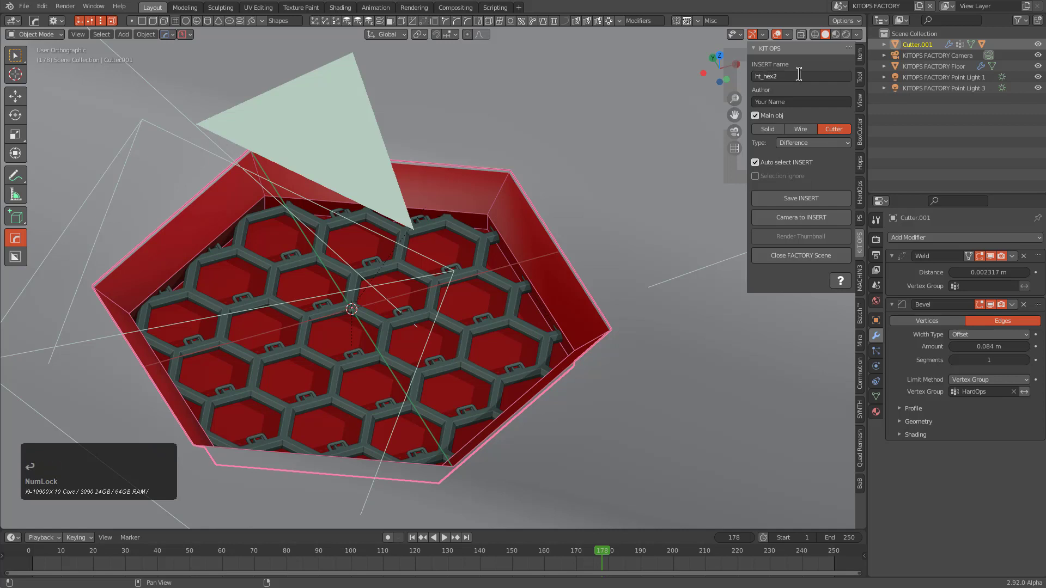
Step: Save the insert as ht_hex1_2.blend in the NewDemo folder
click(798, 194)
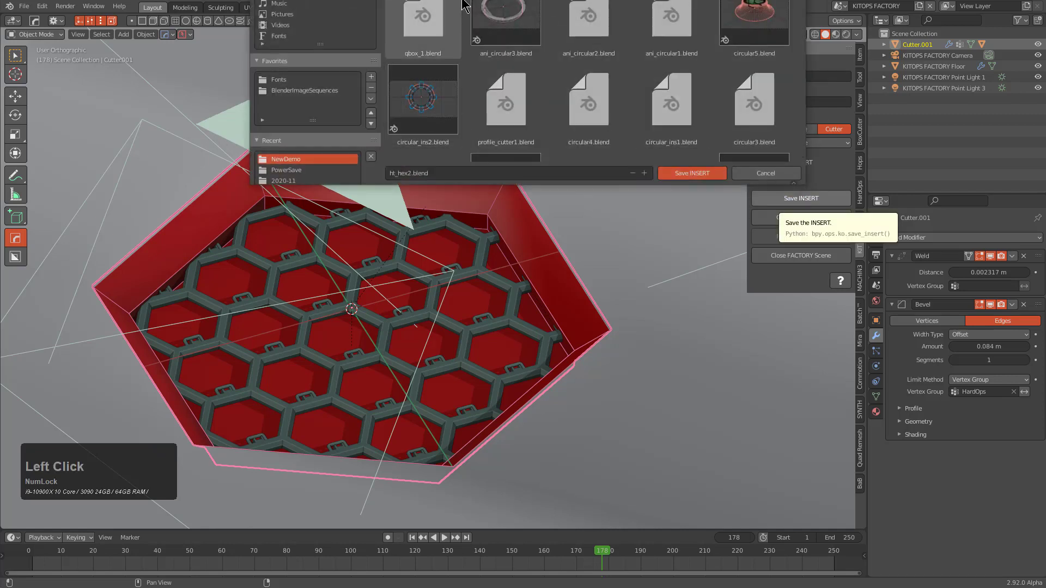
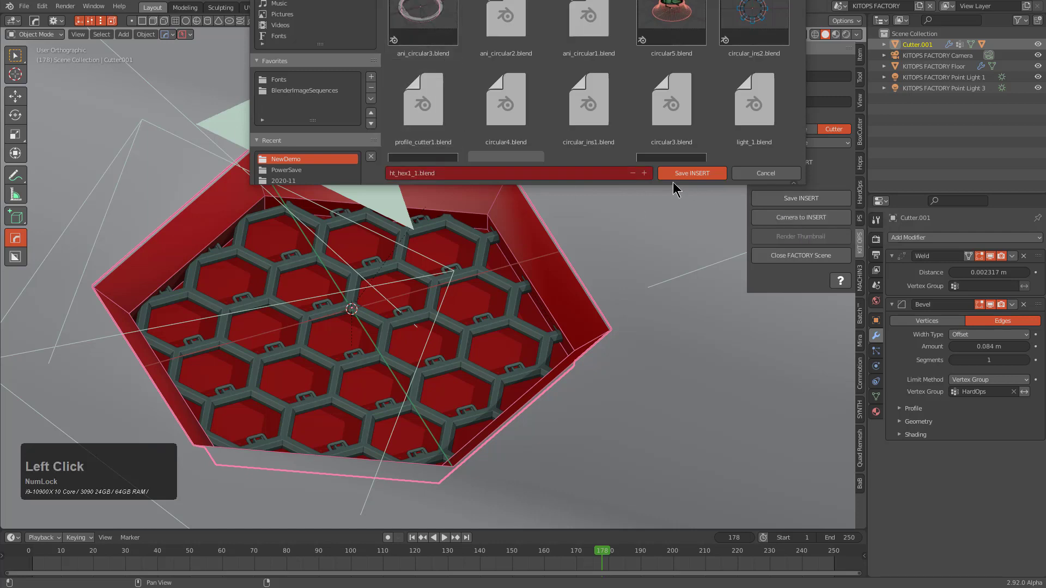
click(647, 175)
click(692, 180)
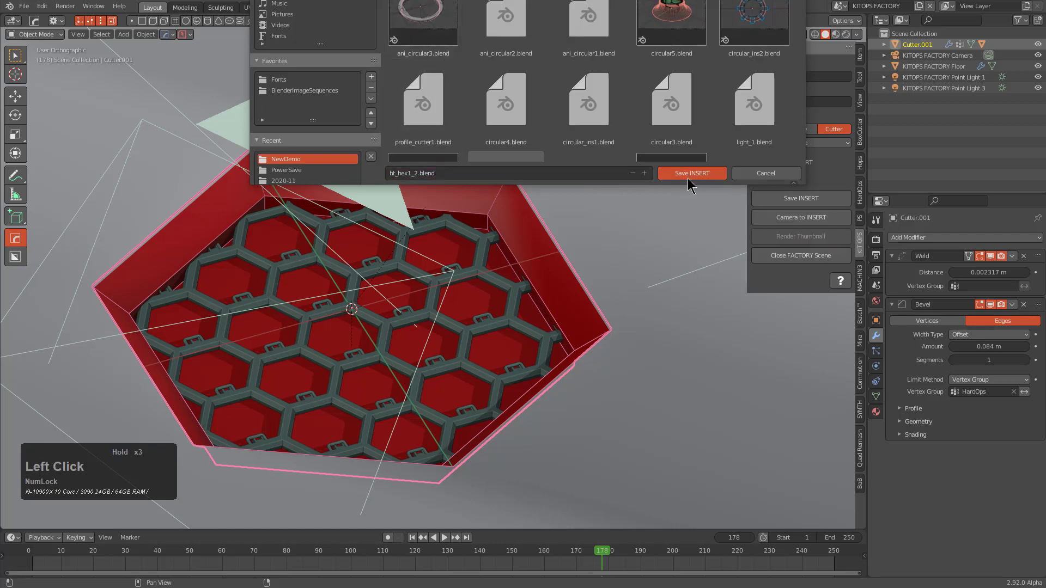
click(802, 238)
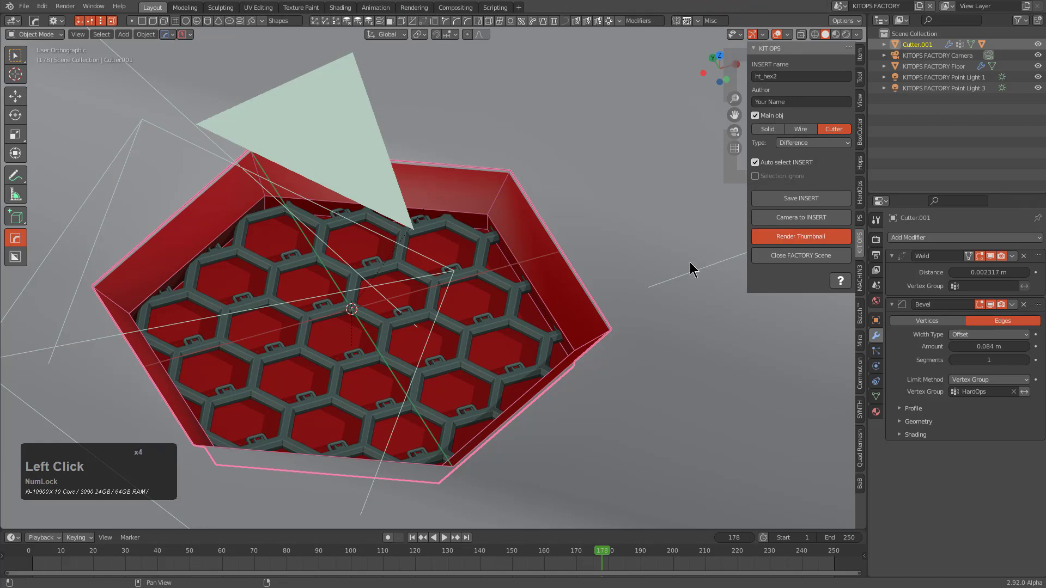
Step: Look through the camera and switch the viewport to rendered shading, framing the insert
key(KP_0)
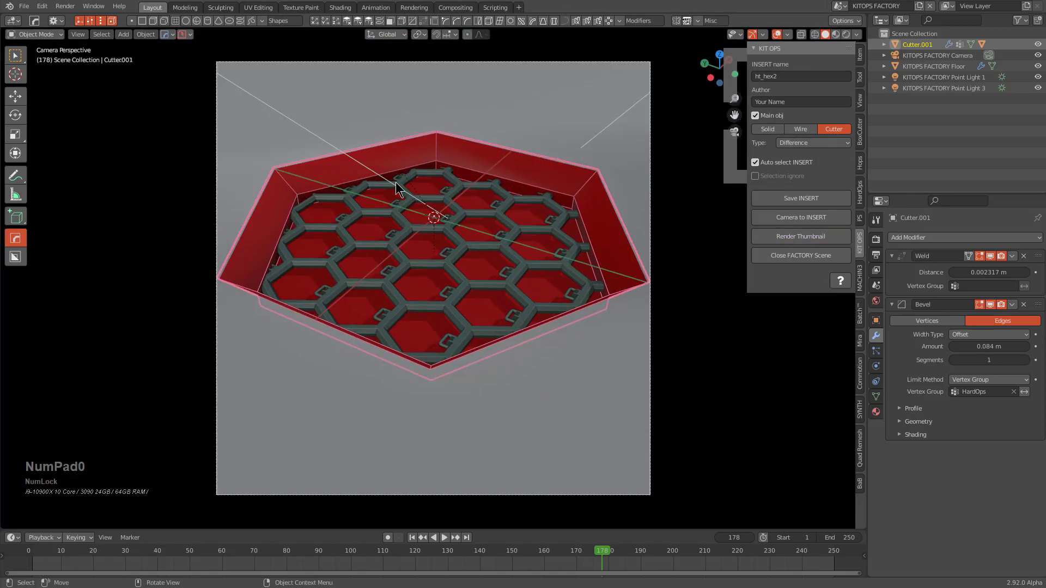
click(852, 30)
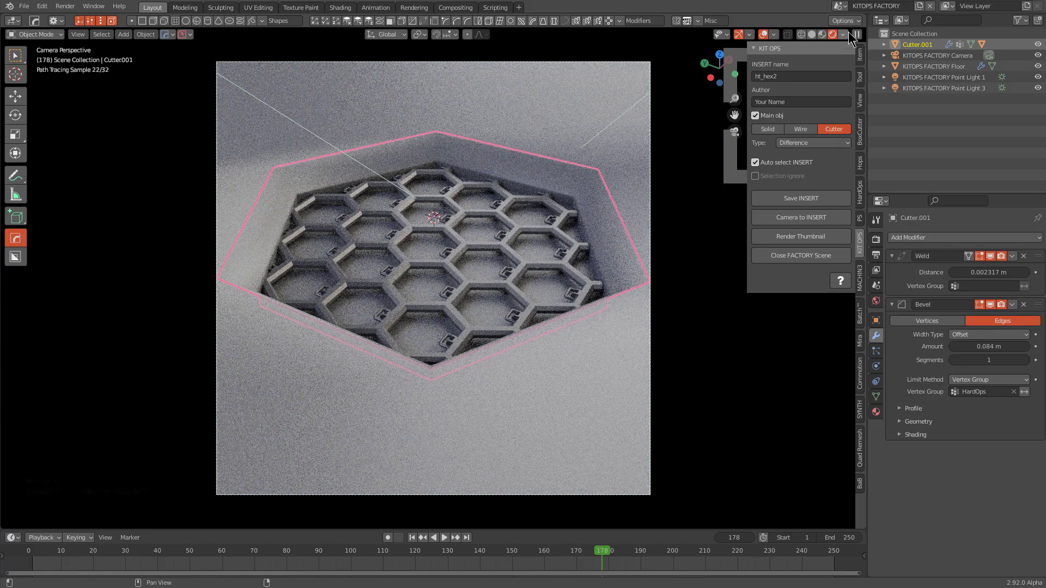
click(826, 35)
click(563, 372)
key(q)
click(590, 323)
scroll(up, 3)
key(1)
click(607, 325)
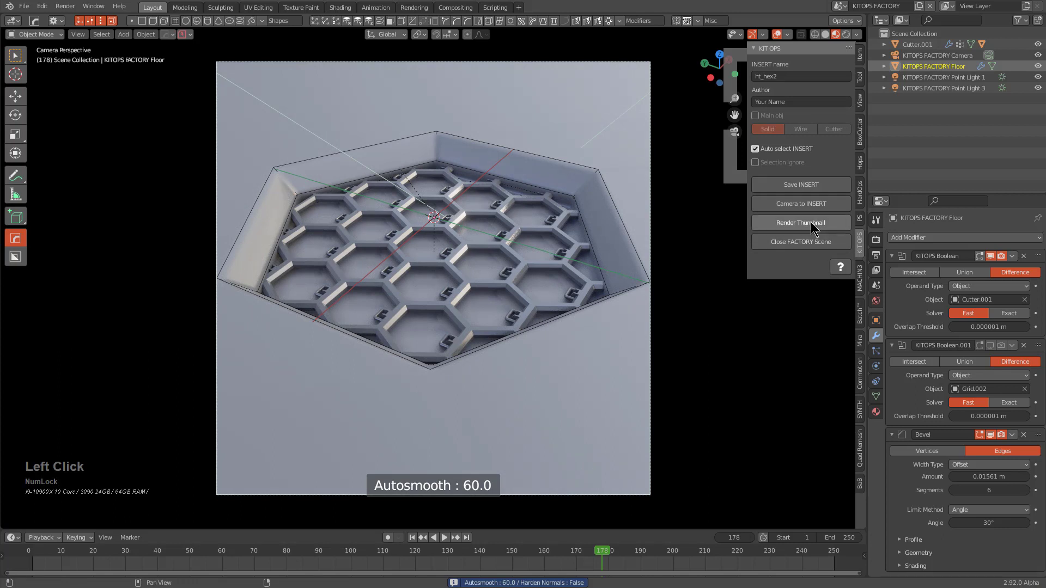
Step: Render the insert's thumbnail, close the factory scene and start a fresh default file
click(815, 224)
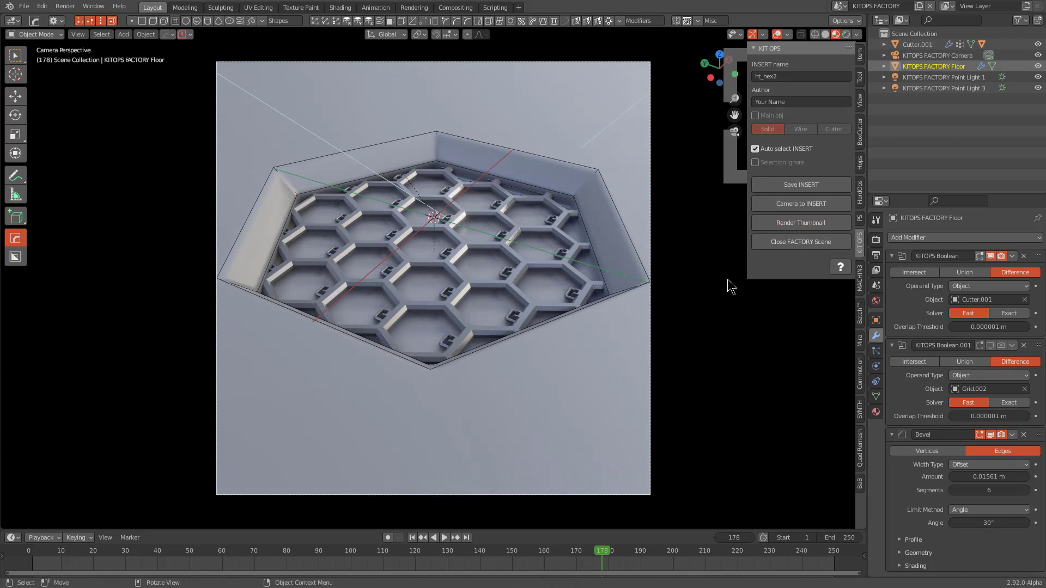
click(809, 239)
middle_click(466, 329)
scroll(down, 3)
key(ctrl+n)
key(Return)
Step: Reopen the KIT OPS sidebar and browse the Newdemo pack's thumbnail grid showing HT Hex1 2
scroll(up, 3)
key(n)
click(866, 221)
click(806, 94)
click(623, 178)
Step: Choose the HT Hex1 2 honeycomb insert from the pack grid and add it to the cube
click(806, 131)
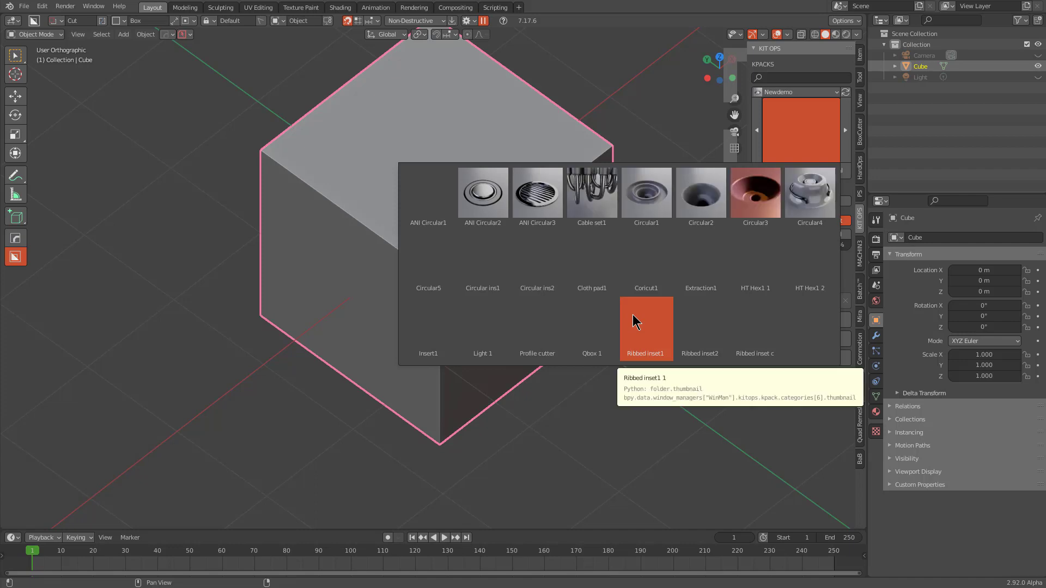
click(806, 271)
middle_click(576, 321)
click(785, 167)
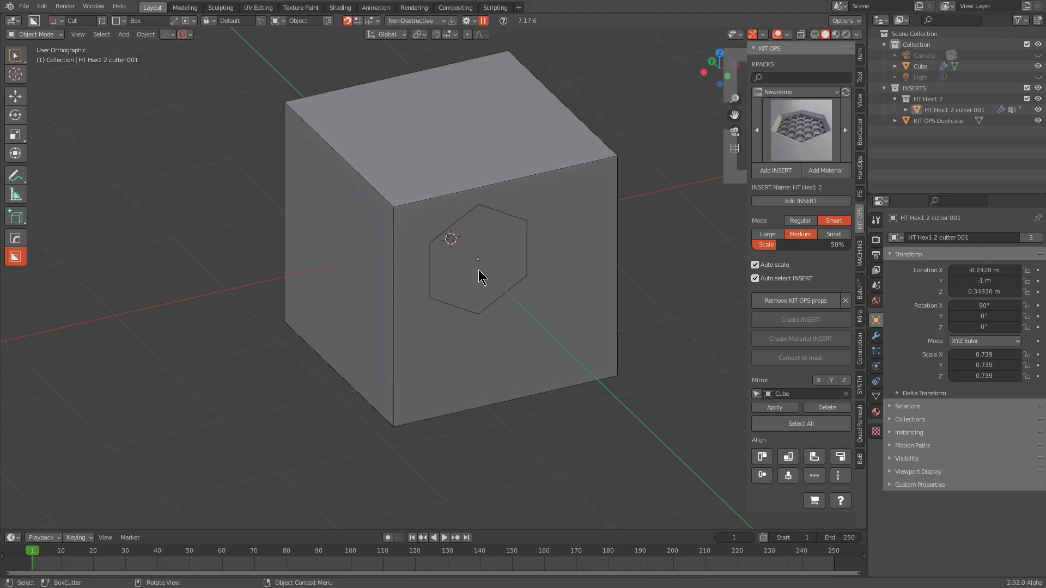
Step: Place the honeycomb recess on the cube's front face and adjust its size via the Medium/Small modes
click(491, 272)
scroll(up, 3)
middle_click(513, 280)
scroll(up, 3)
click(622, 223)
click(880, 338)
click(998, 257)
click(999, 257)
scroll(up, 3)
click(533, 203)
click(533, 200)
scroll(down, 3)
Step: Slide the recess across the face along X with G, then reselect the cube
key(g)
key(x)
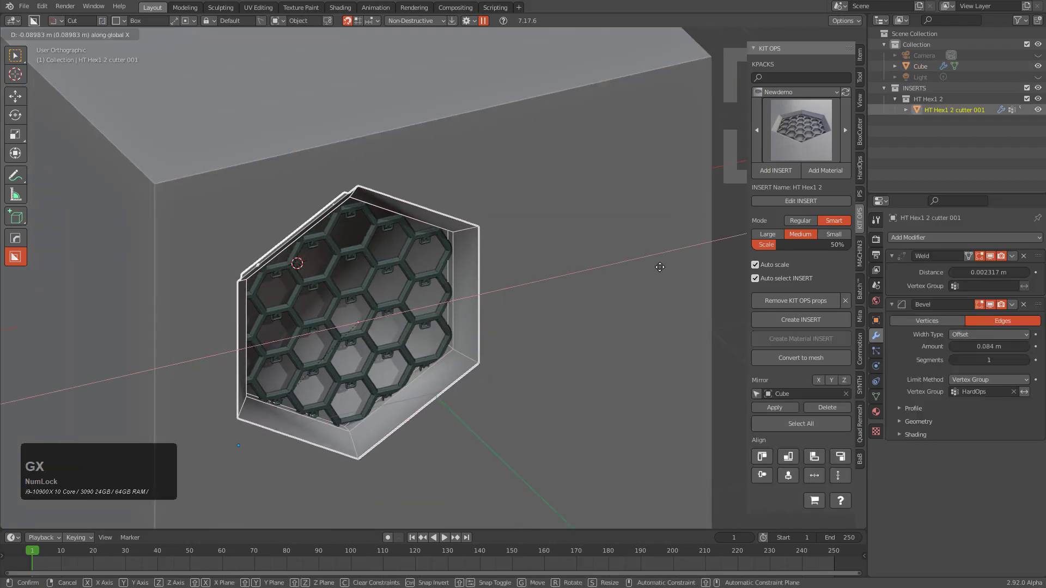
right_click(548, 269)
click(606, 174)
key(q)
click(605, 175)
scroll(down, 3)
middle_click(461, 272)
key(q)
click(539, 212)
middle_click(500, 228)
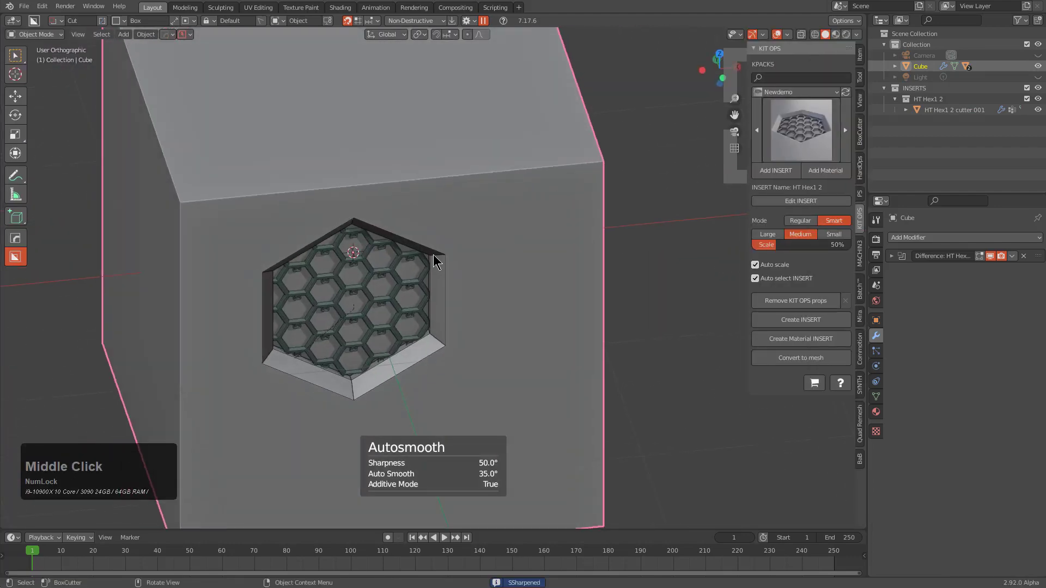
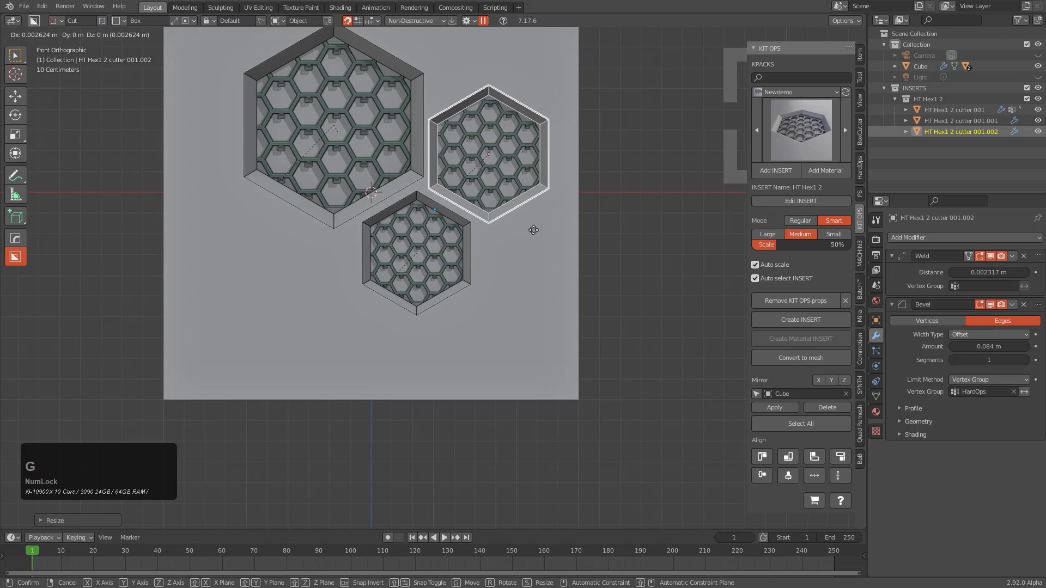
Step: Confirm the recess position and duplicate the honeycomb recess with Alt+A onto the face
click(538, 231)
key(alt+a)
click(507, 266)
middle_click(425, 260)
scroll(up, 3)
click(432, 255)
Step: Place a Small-mode recess near the top, then request Edit INSERT, triggering the unsaved-changes prompt
click(779, 176)
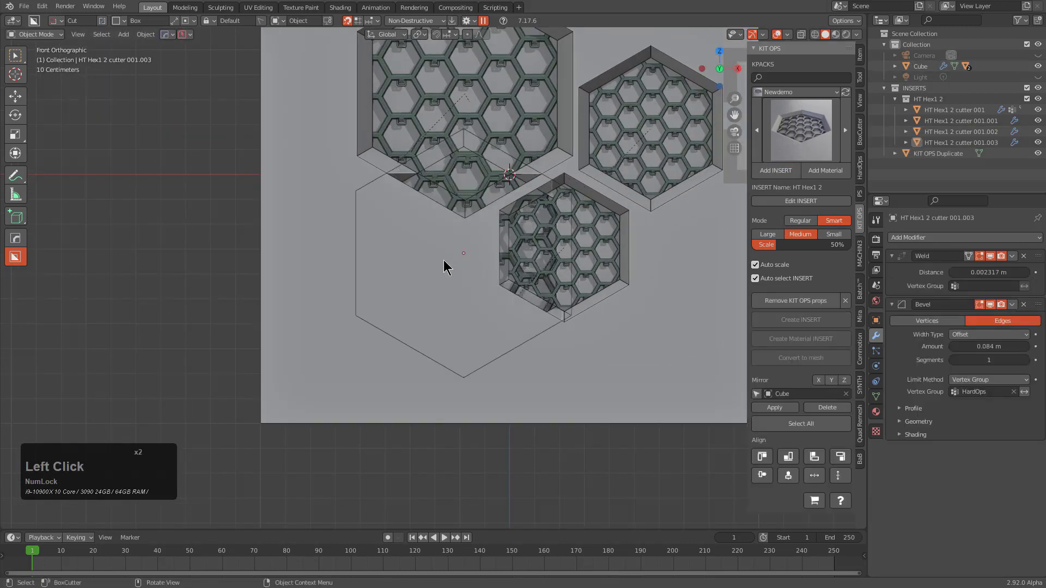
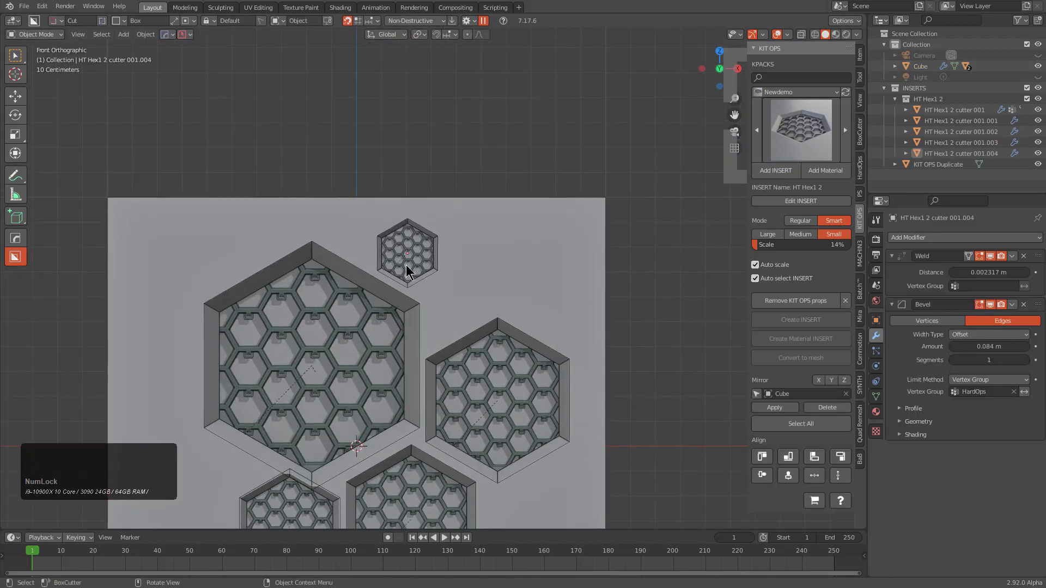
click(409, 267)
click(815, 199)
click(814, 199)
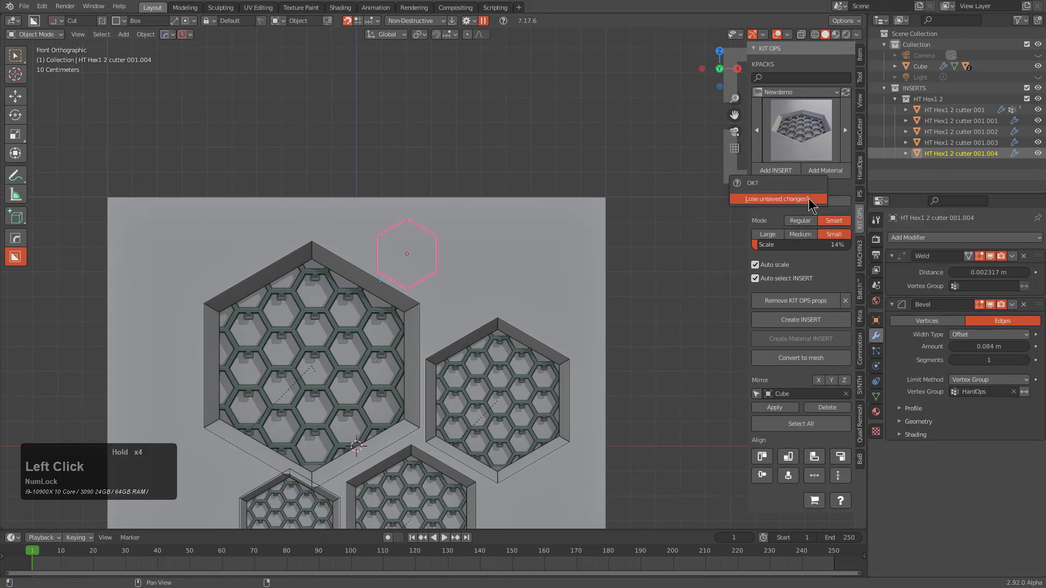
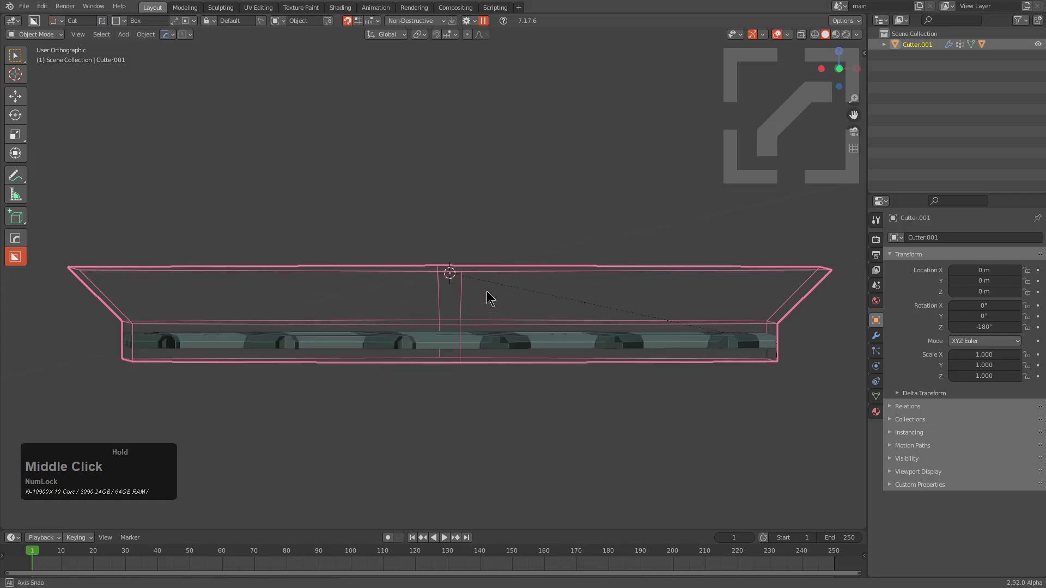
Step: In the insert's own file, inspect Cutter.001 and re-save the HT Hex1 2 insert
middle_click(488, 307)
scroll(down, 3)
key(n)
click(863, 211)
click(808, 201)
click(592, 211)
click(593, 168)
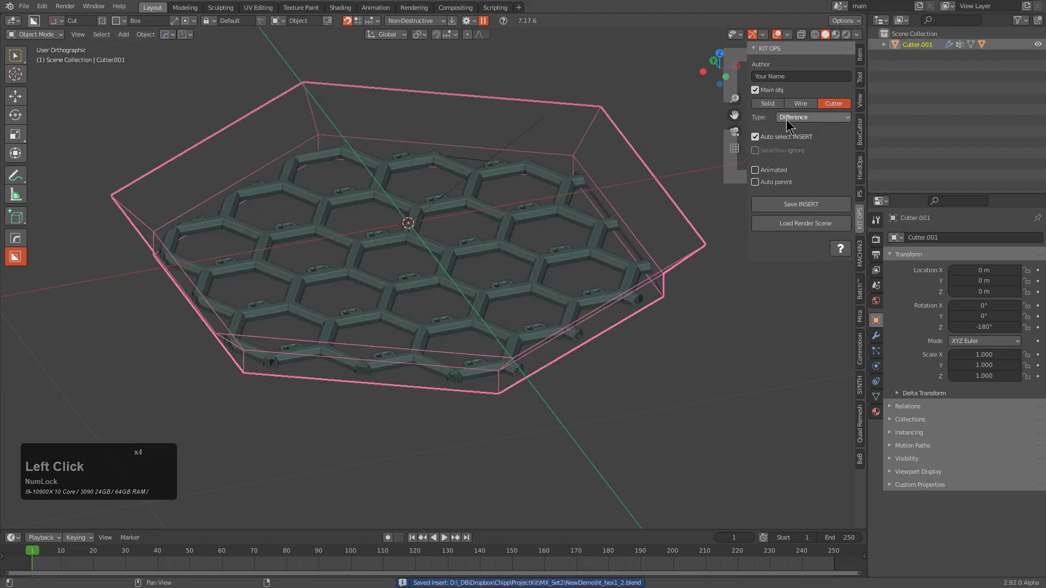
Step: Return to a fresh cube scene and show the Newdemo pack's insert thumbnails in KPACKS
middle_click(501, 248)
click(833, 201)
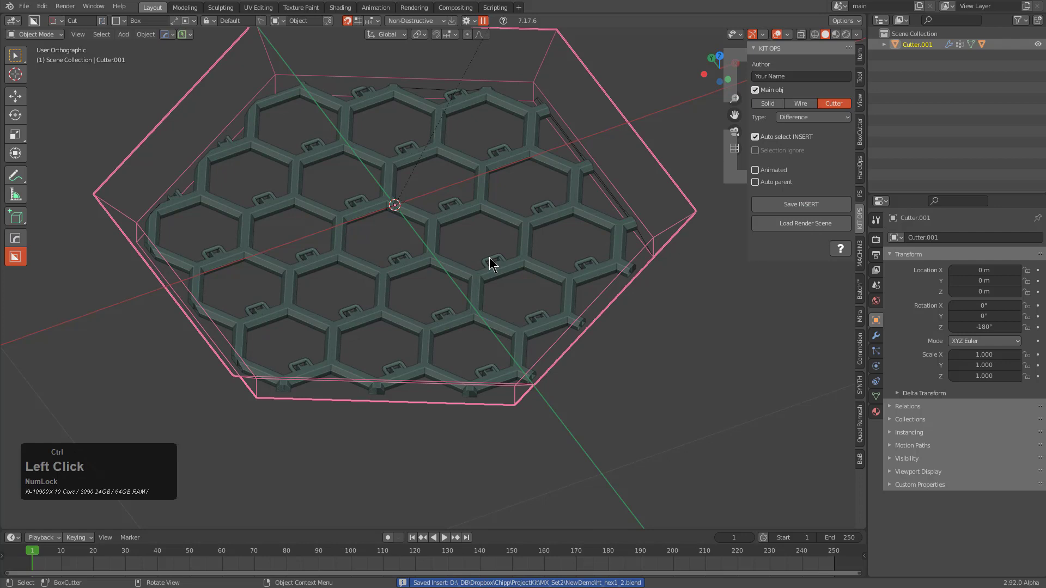
key(ctrl+n)
key(Return)
scroll(up, 3)
middle_click(513, 317)
key(n)
click(864, 215)
click(801, 89)
click(630, 177)
click(797, 121)
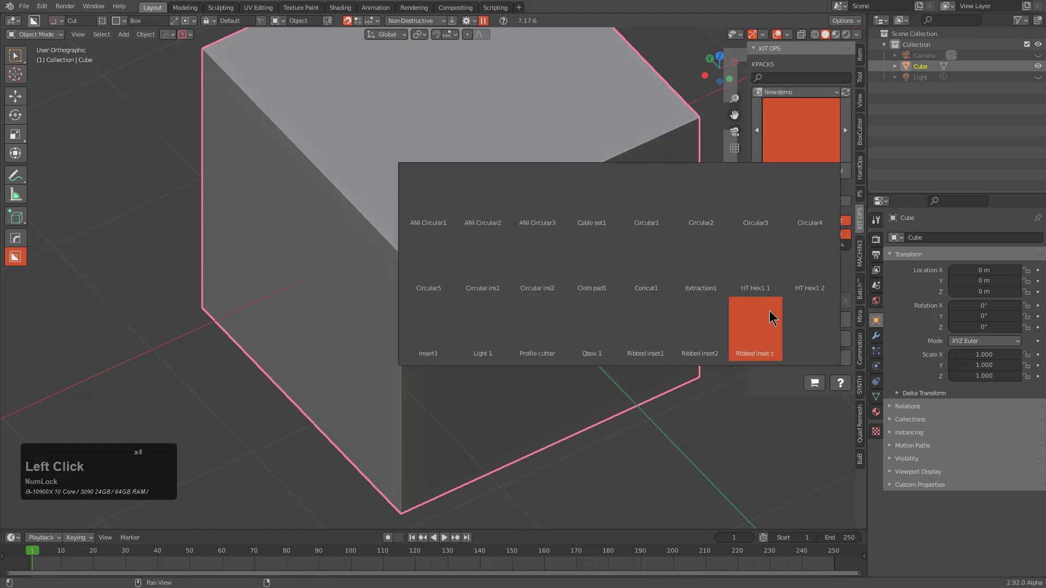
Step: Select HT Hex1 2, add it and drop a small recess onto the cube's front face
click(815, 268)
middle_click(581, 267)
middle_click(561, 240)
click(389, 233)
click(776, 173)
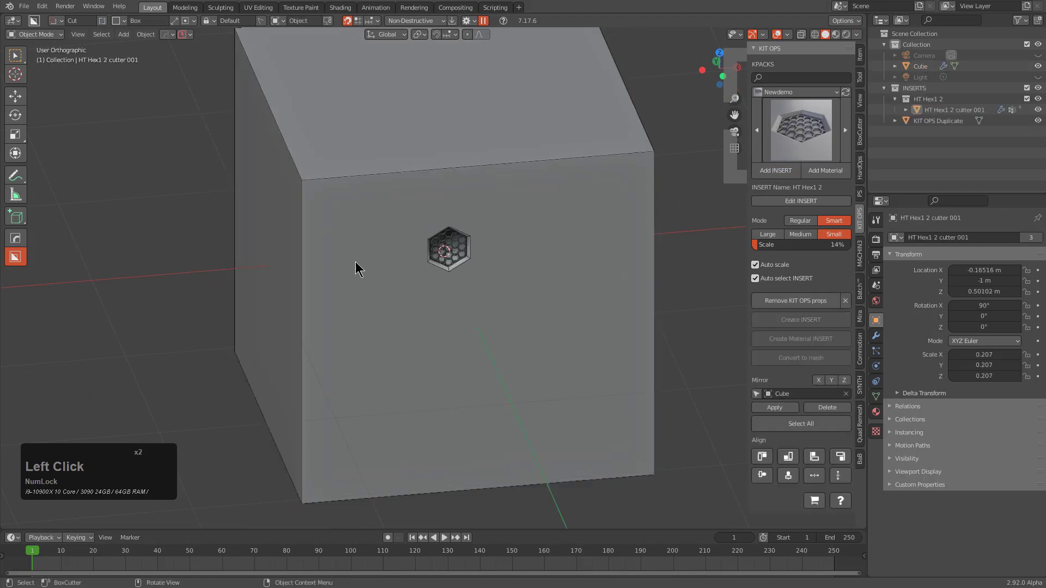
click(346, 226)
Step: Move the small recess toward the top left and reselect the cube
click(457, 218)
key(q)
click(457, 218)
click(510, 227)
key(q)
click(510, 226)
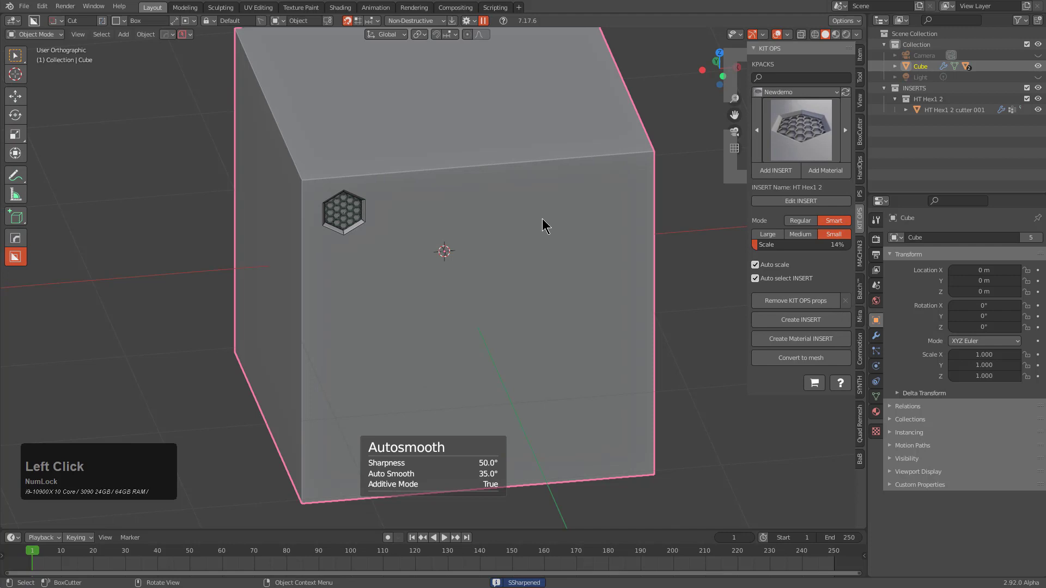
Step: Add two more honeycomb recesses, placing a second small one and a first larger one
click(779, 167)
scroll(up, 3)
click(397, 302)
click(557, 263)
click(785, 166)
scroll(down, 3)
click(448, 214)
key(s)
double_click(491, 249)
Step: Add the second and third larger recesses, placing the last one below the others
click(780, 174)
scroll(up, 3)
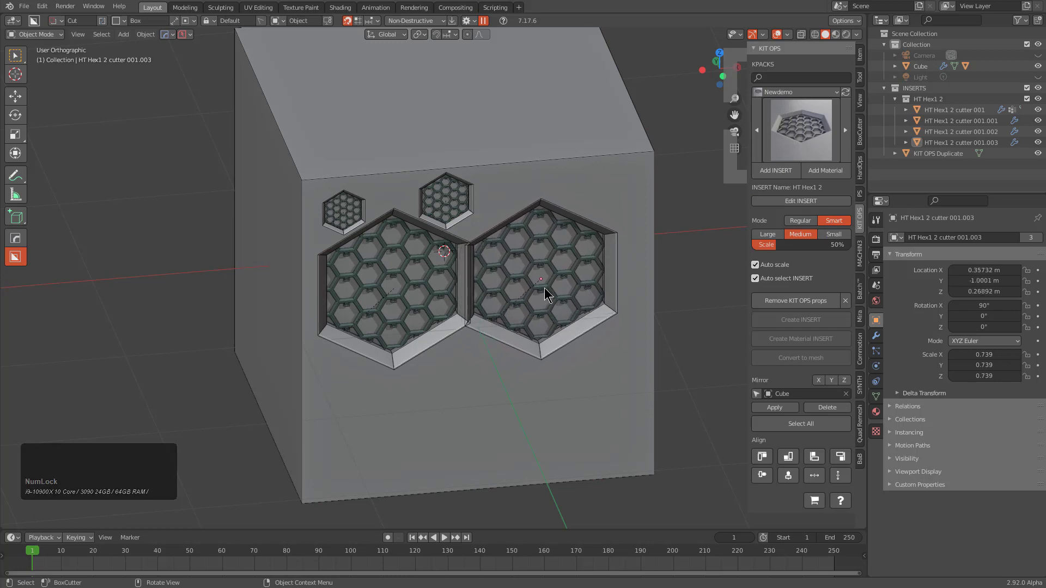
click(547, 290)
key(s)
double_click(529, 377)
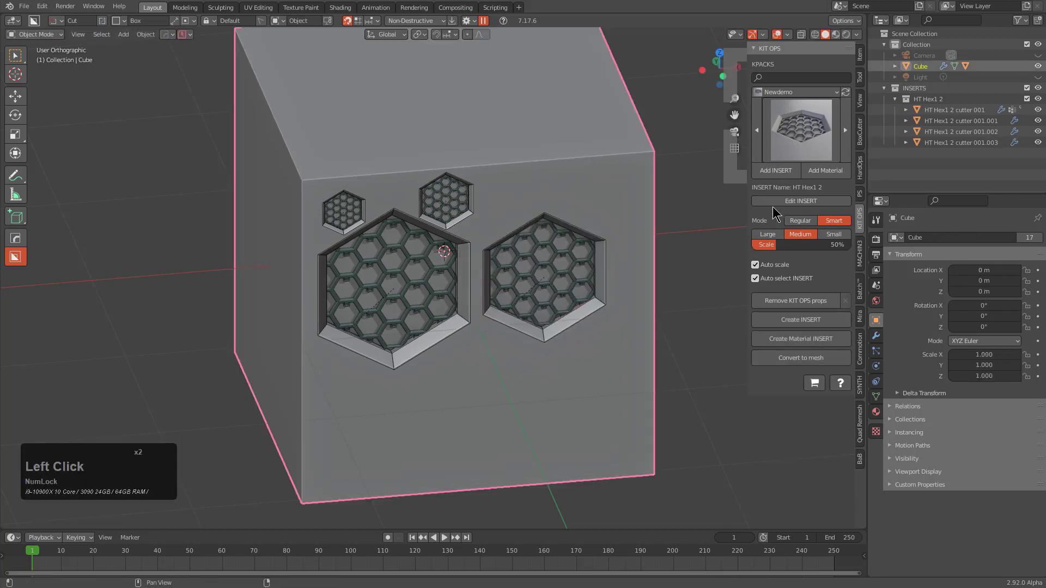
click(786, 179)
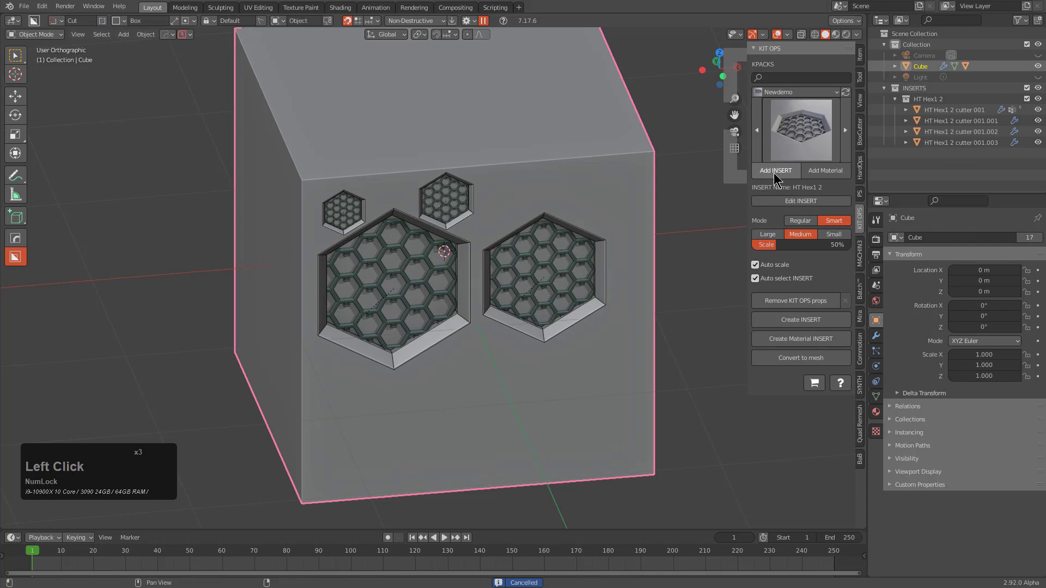
scroll(down, 3)
click(490, 414)
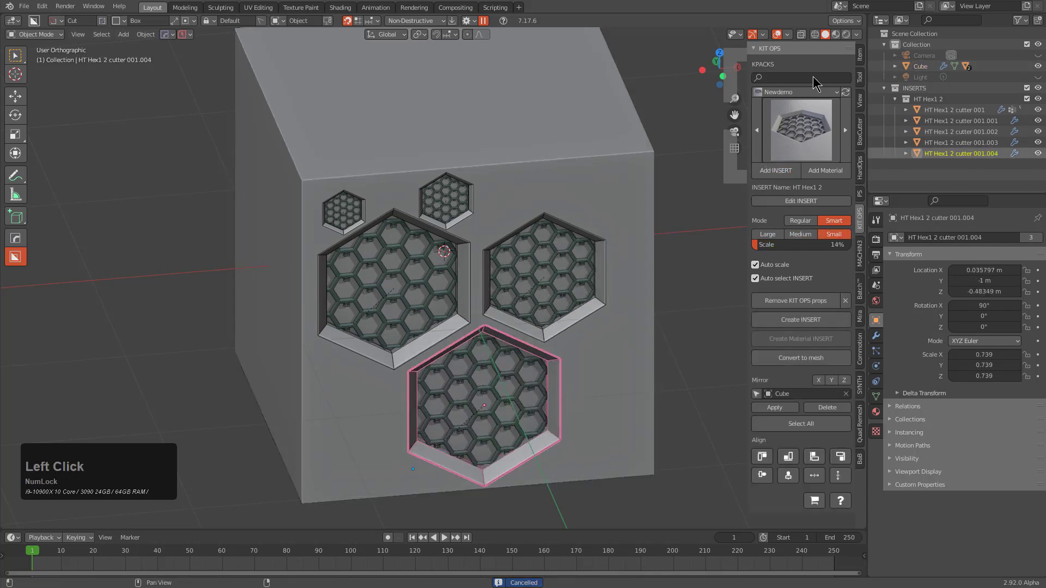